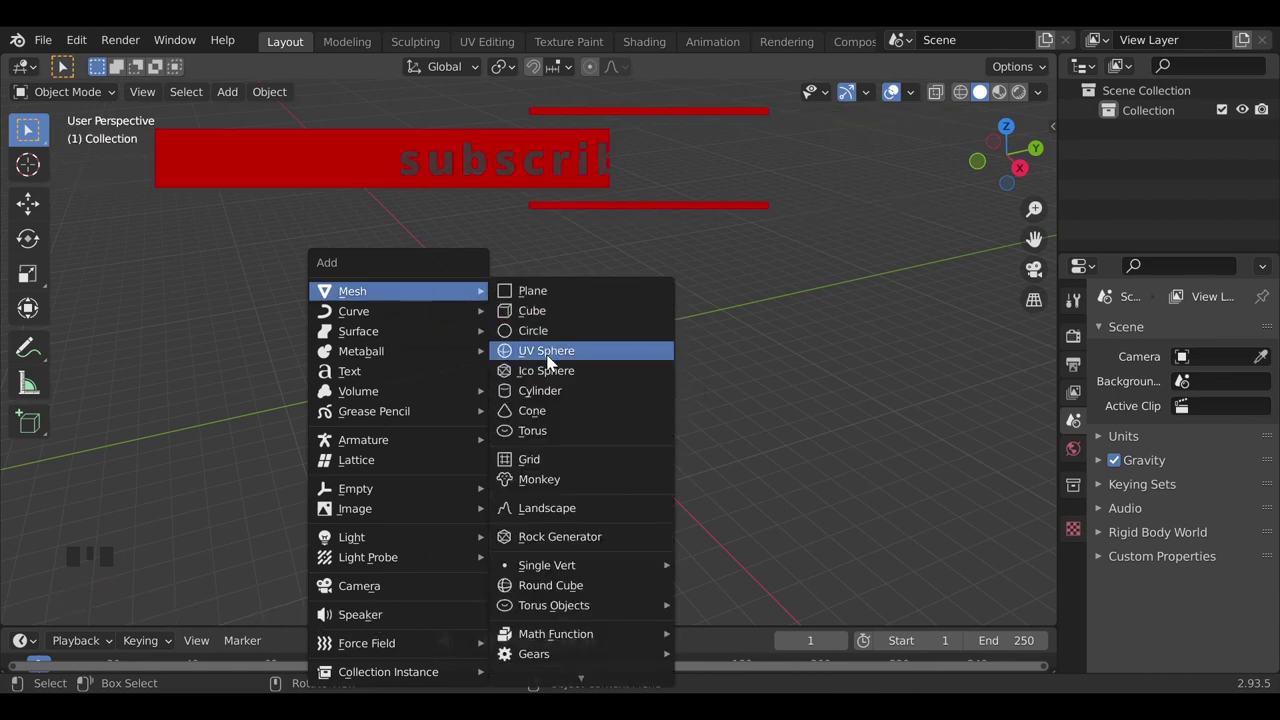
Add a UV sphere, enter Edit Mode with X-ray and delete its lower half into a dome.
scroll(up, 3)
middle_click(424, 419)
scroll(up, 3)
drag(571, 403, 589, 377)
key(Tab)
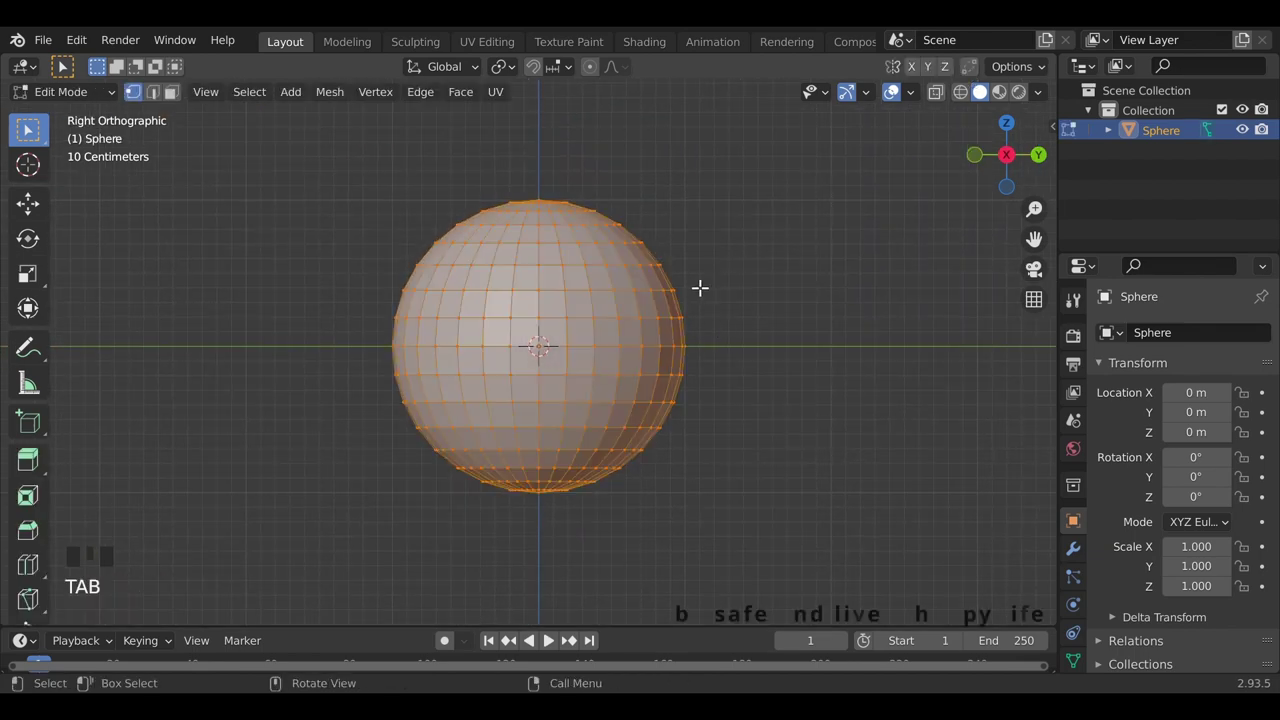
key(alt+z)
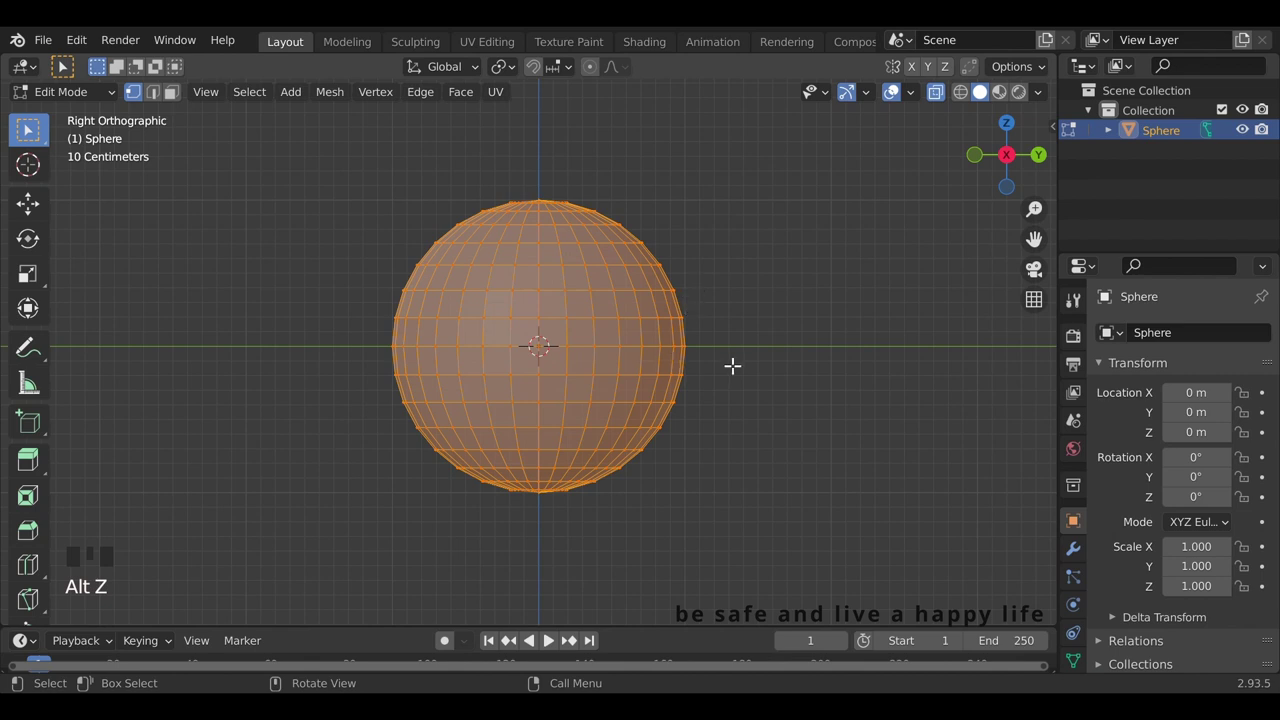
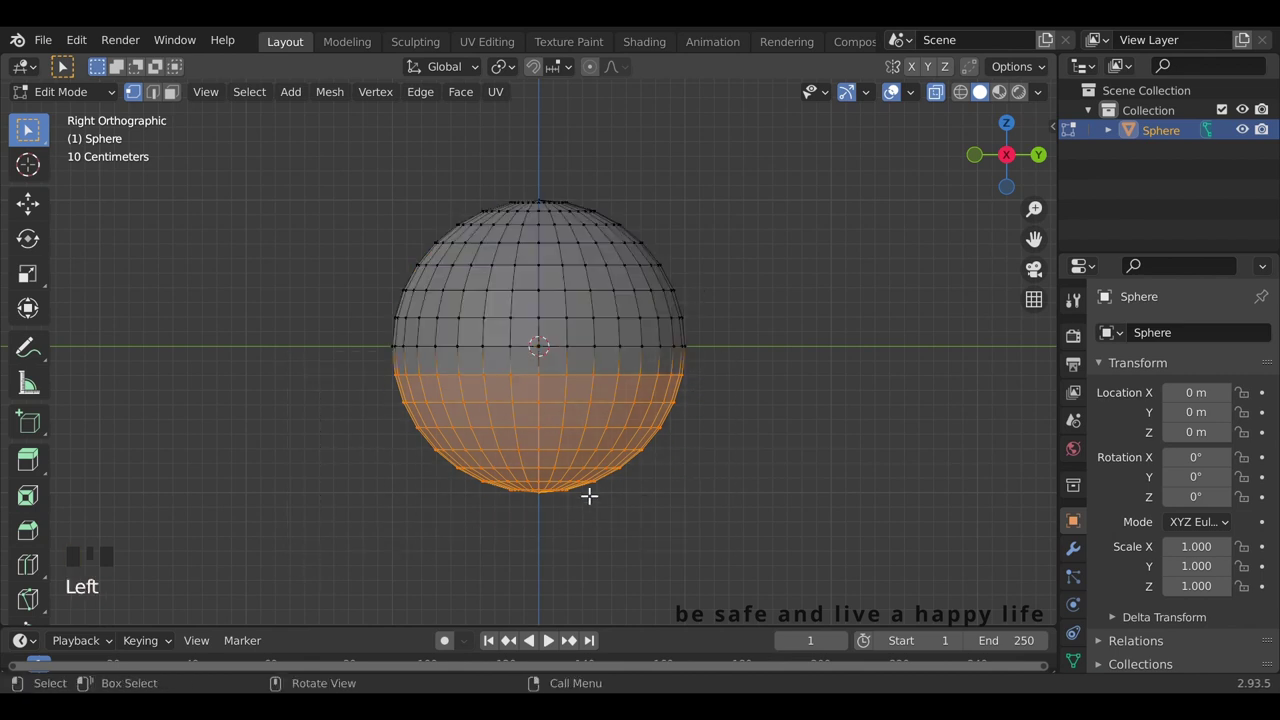
key(x)
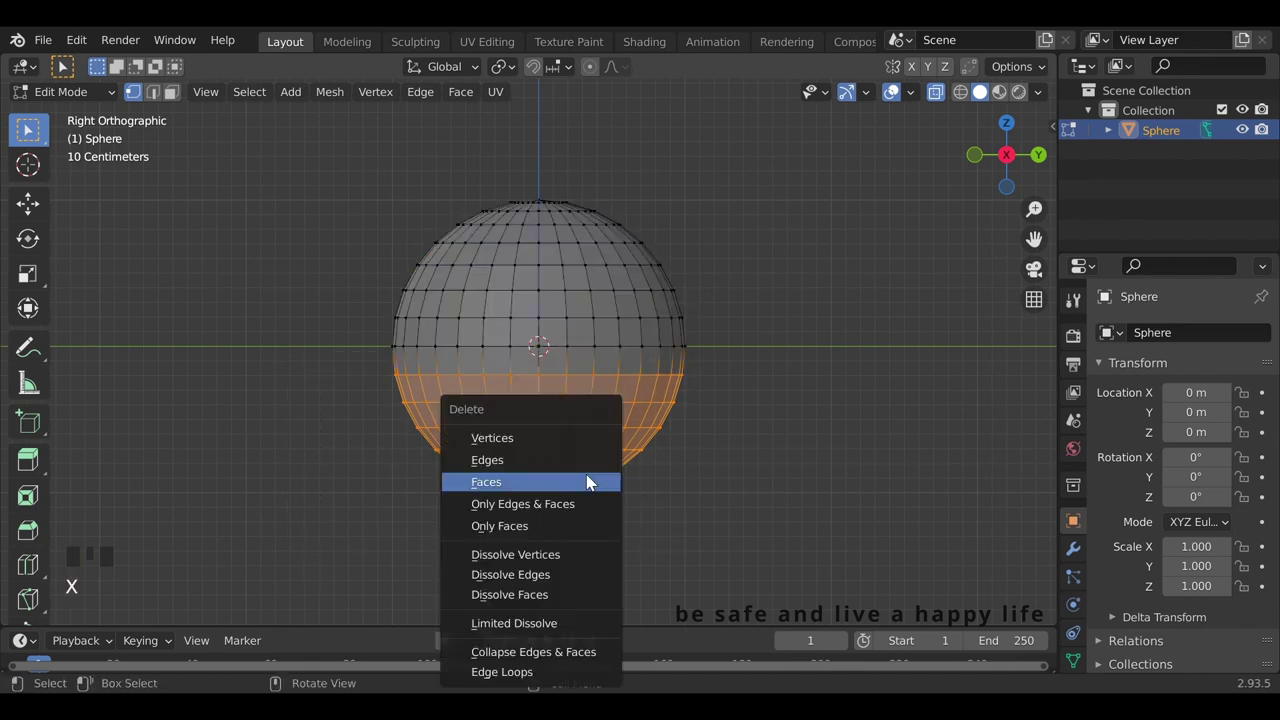
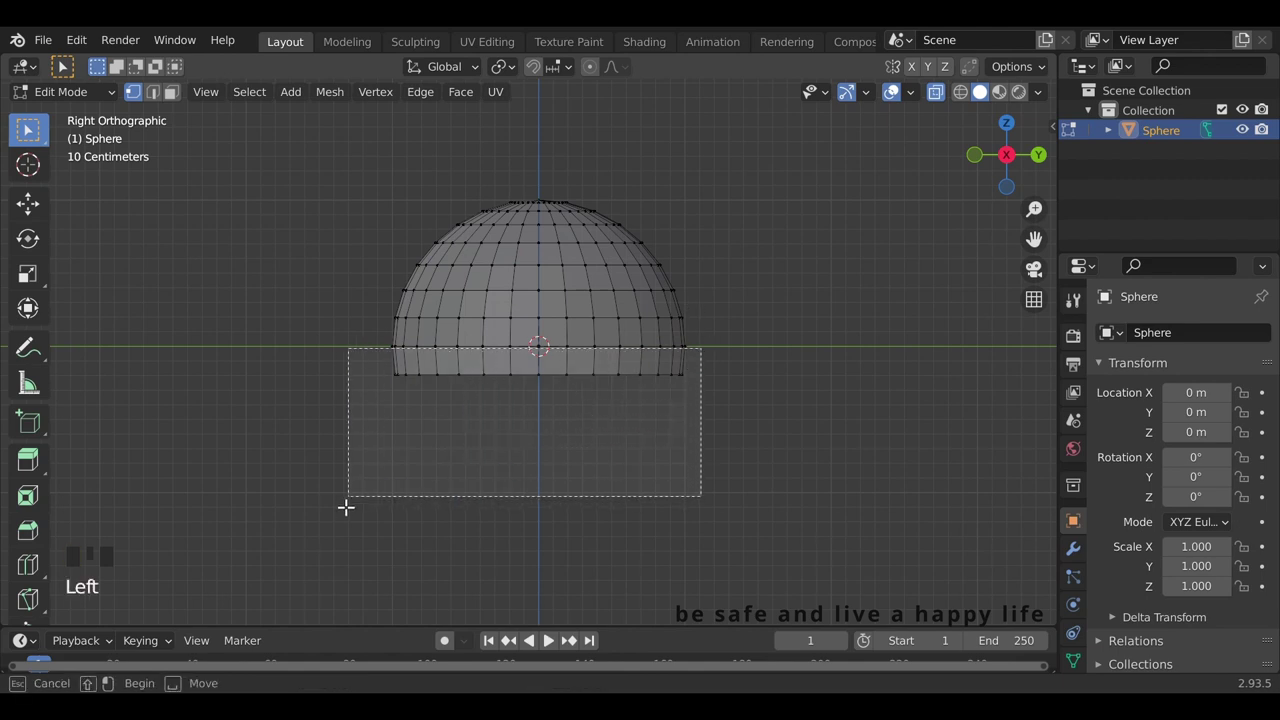
Extrude the dome's open bottom rim straight down into capsule sides.
scroll(down, 3)
key(e)
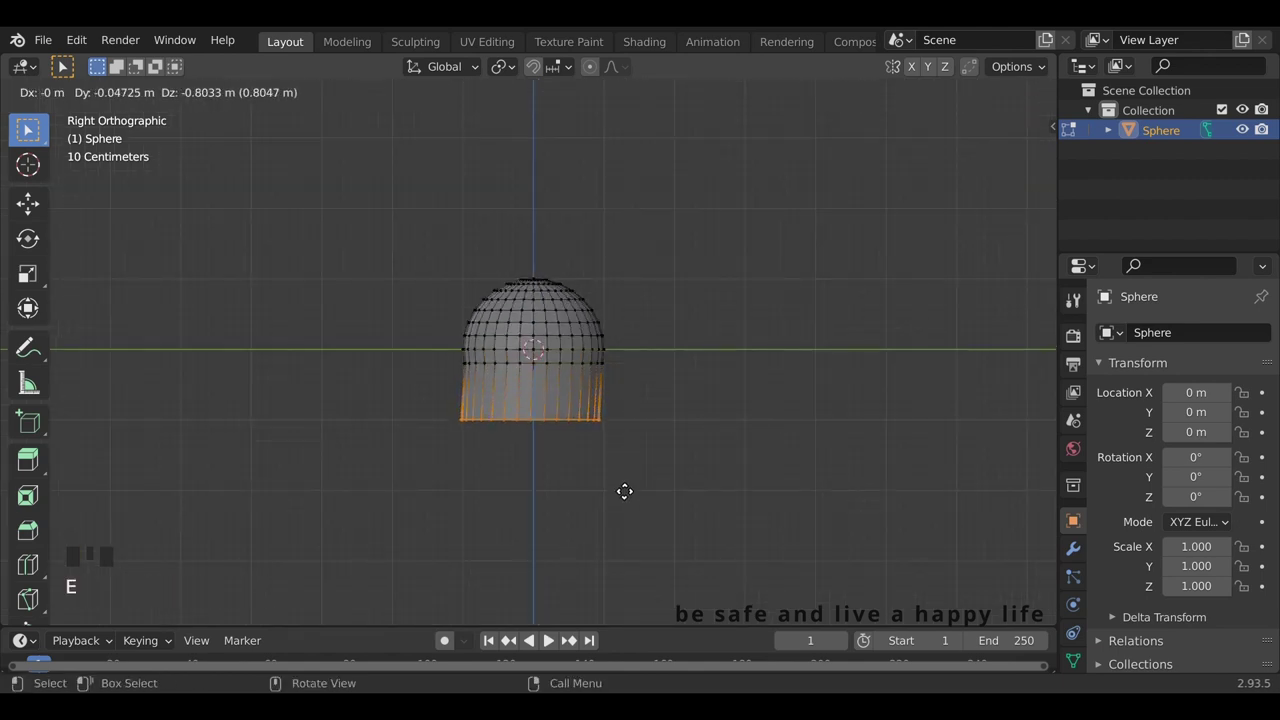
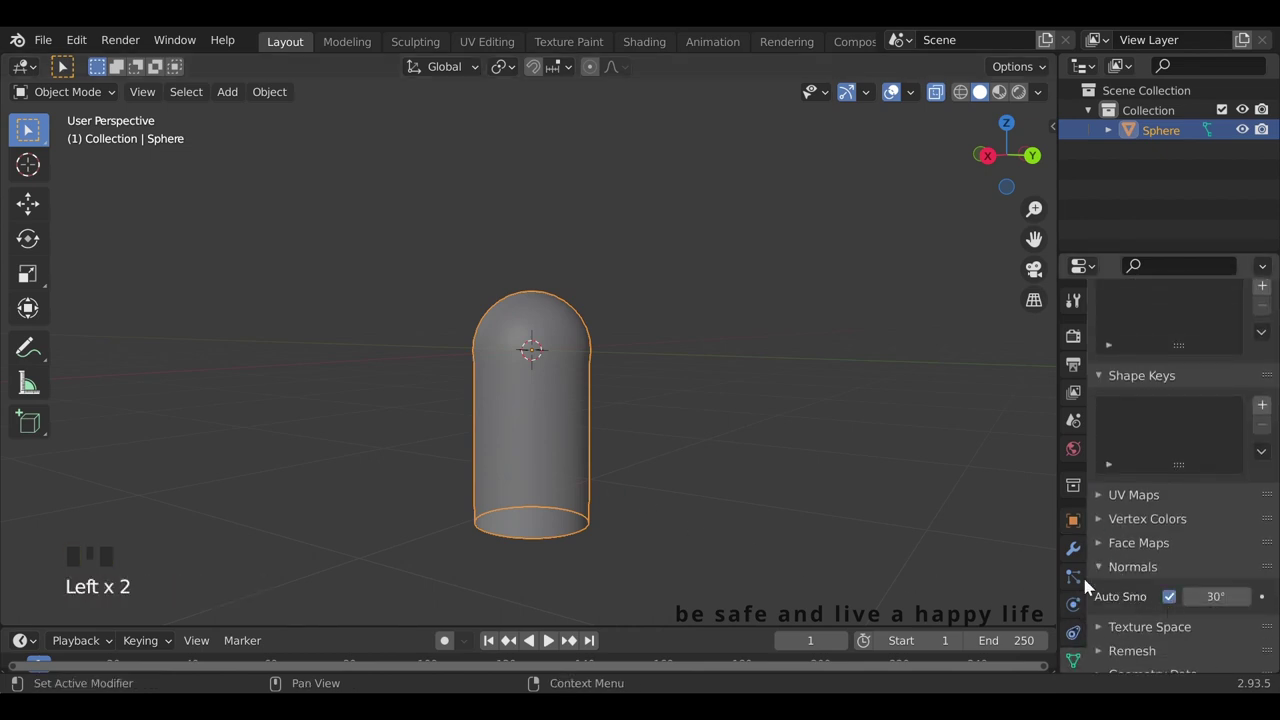
Lengthen the capsule sides and cut an edge loop near the bottom.
drag(454, 448, 504, 454)
key(alt+z)
drag(517, 428, 551, 517)
key(Tab)
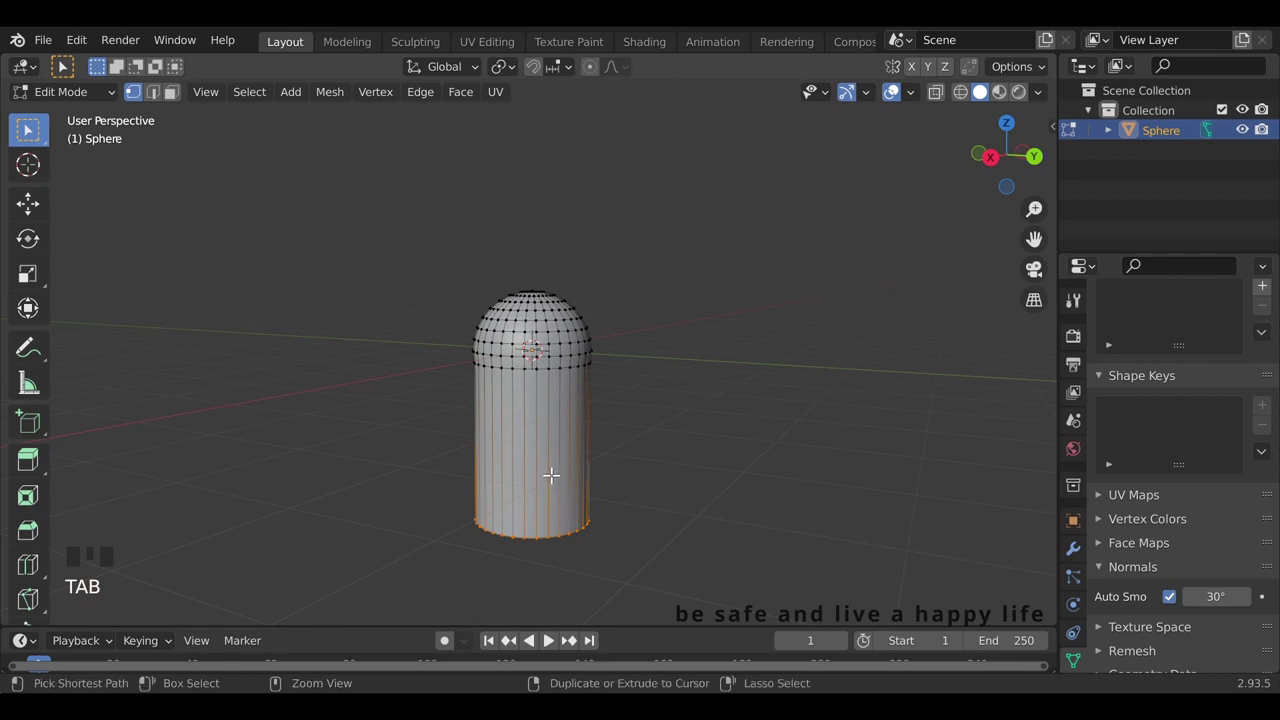
key(ctrl+r)
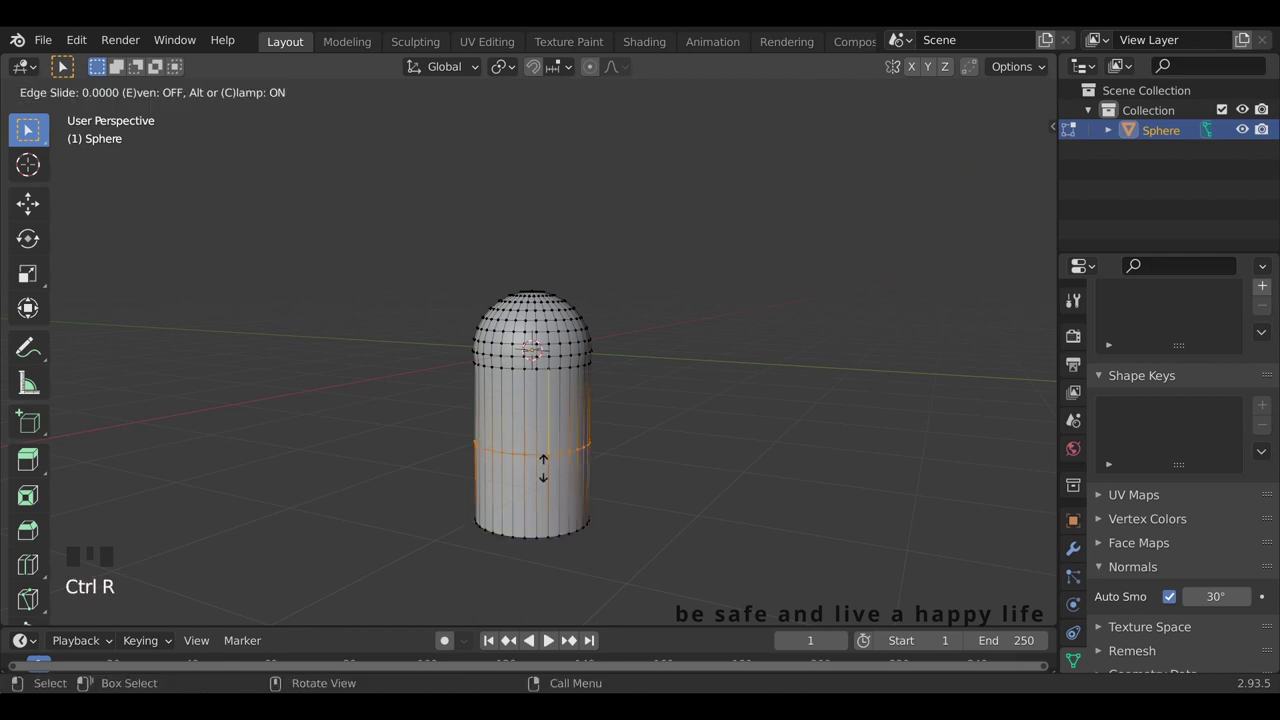
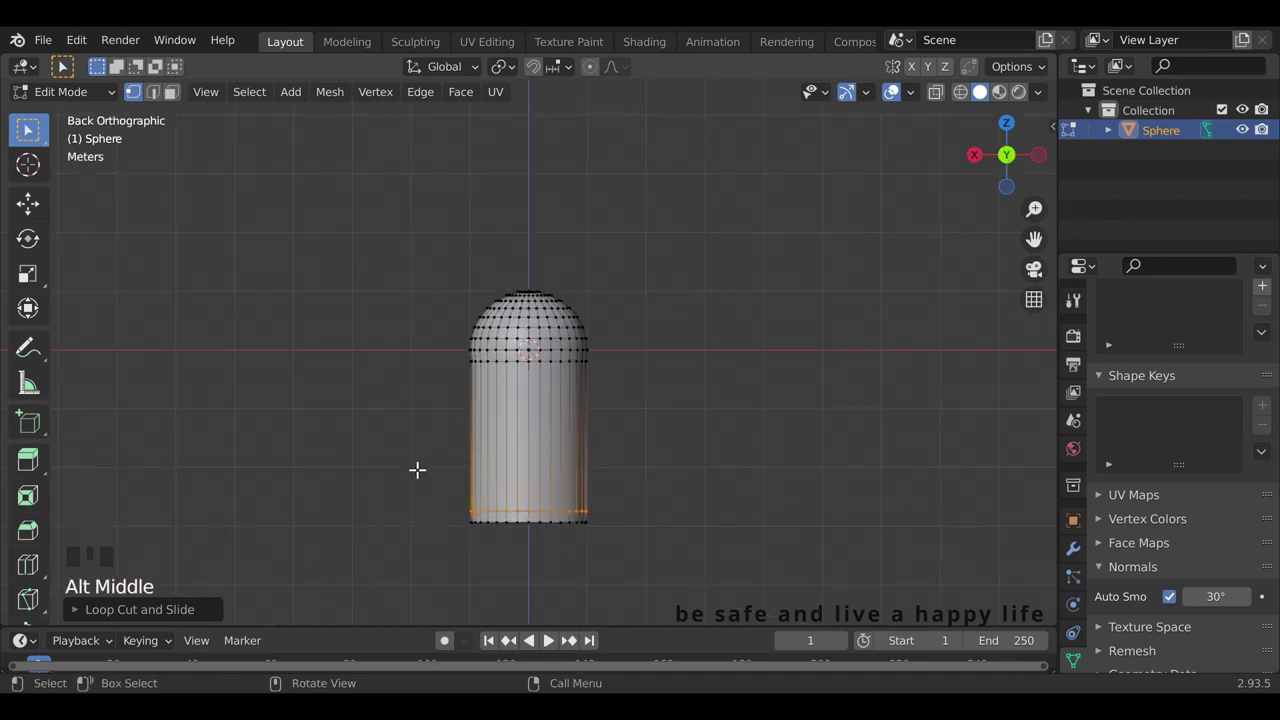
In Face select, push the lowest band of faces outward into a wider base rim.
click(182, 92)
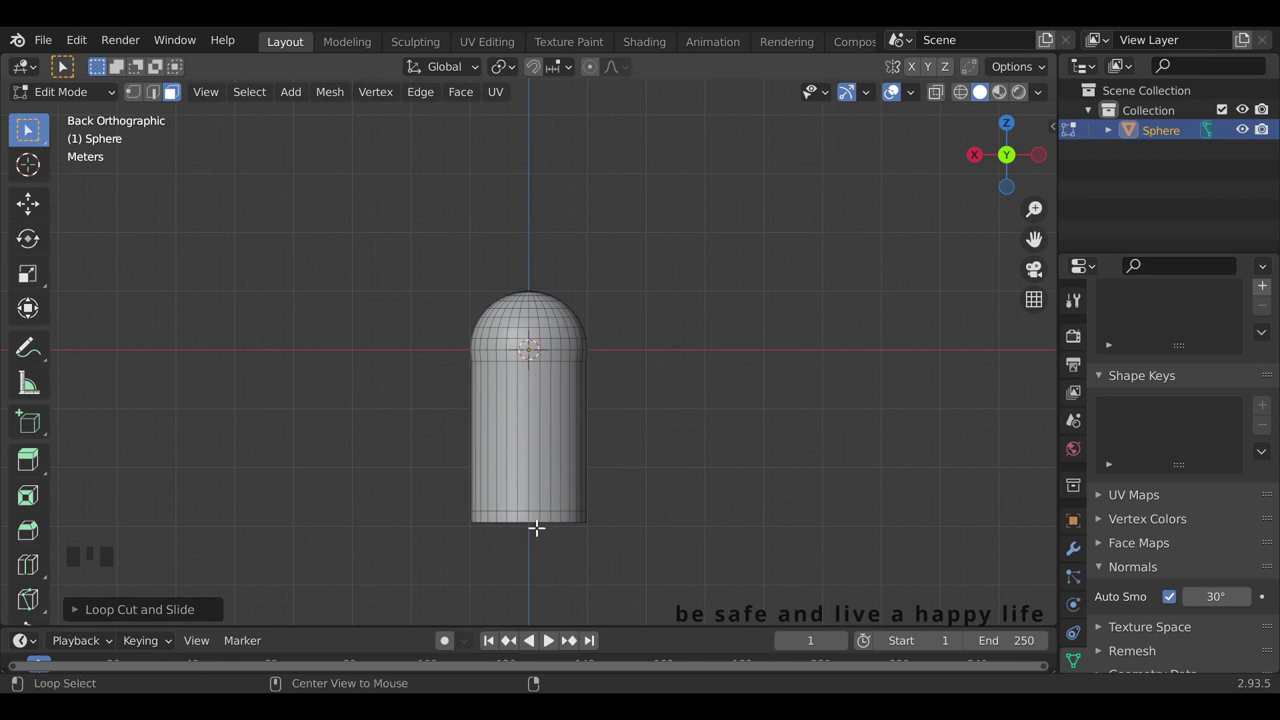
click(175, 92)
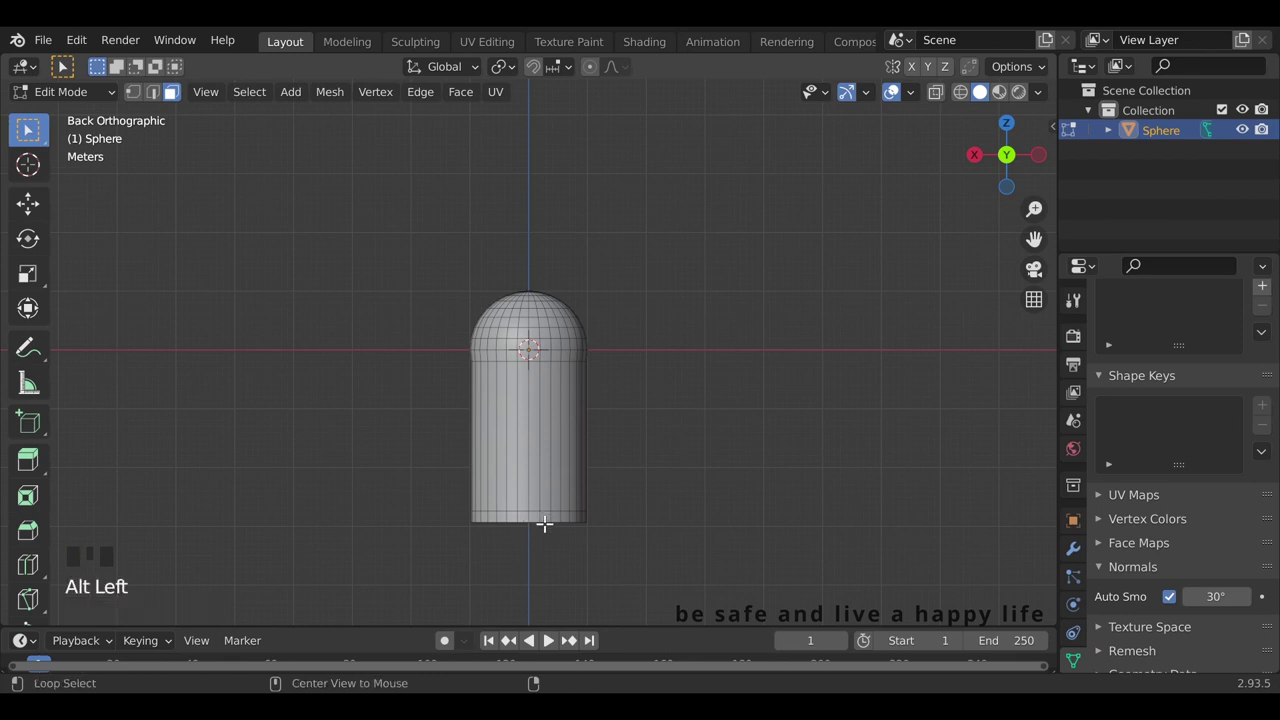
click(175, 92)
scroll(up, 3)
drag(175, 92, 175, 92)
scroll(up, 3)
drag(175, 92, 575, 429)
key(alt+e)
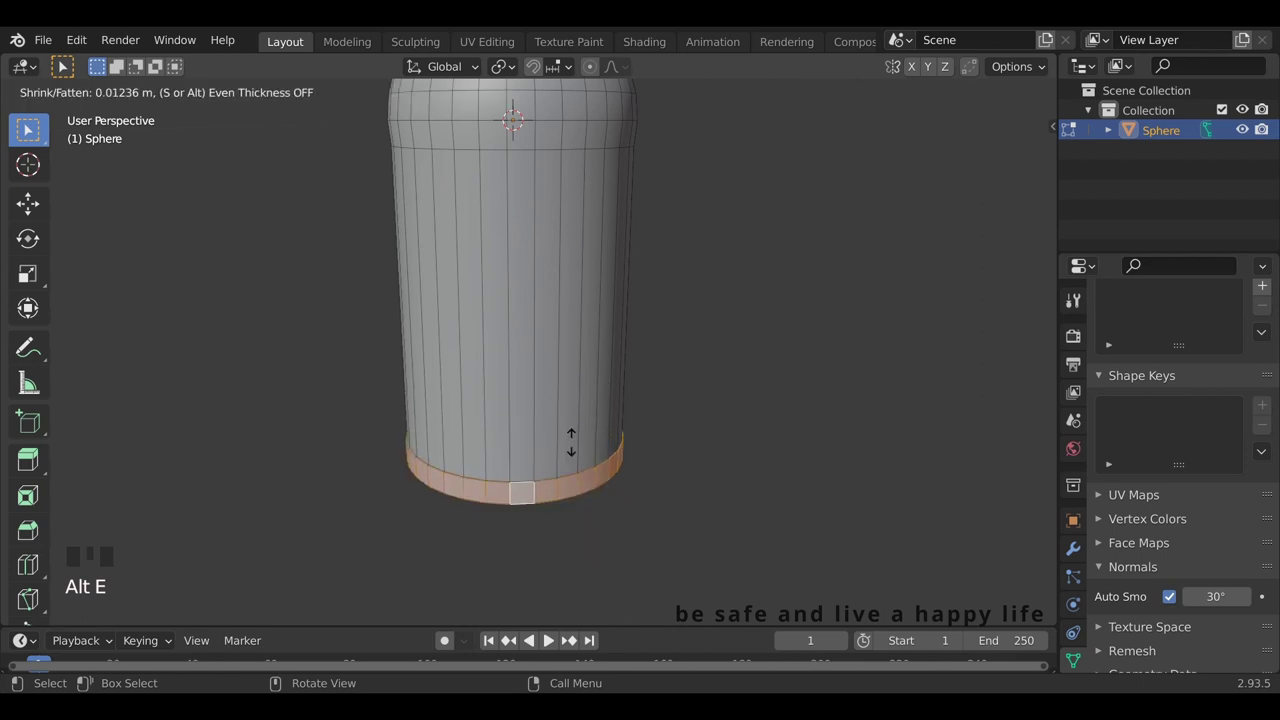
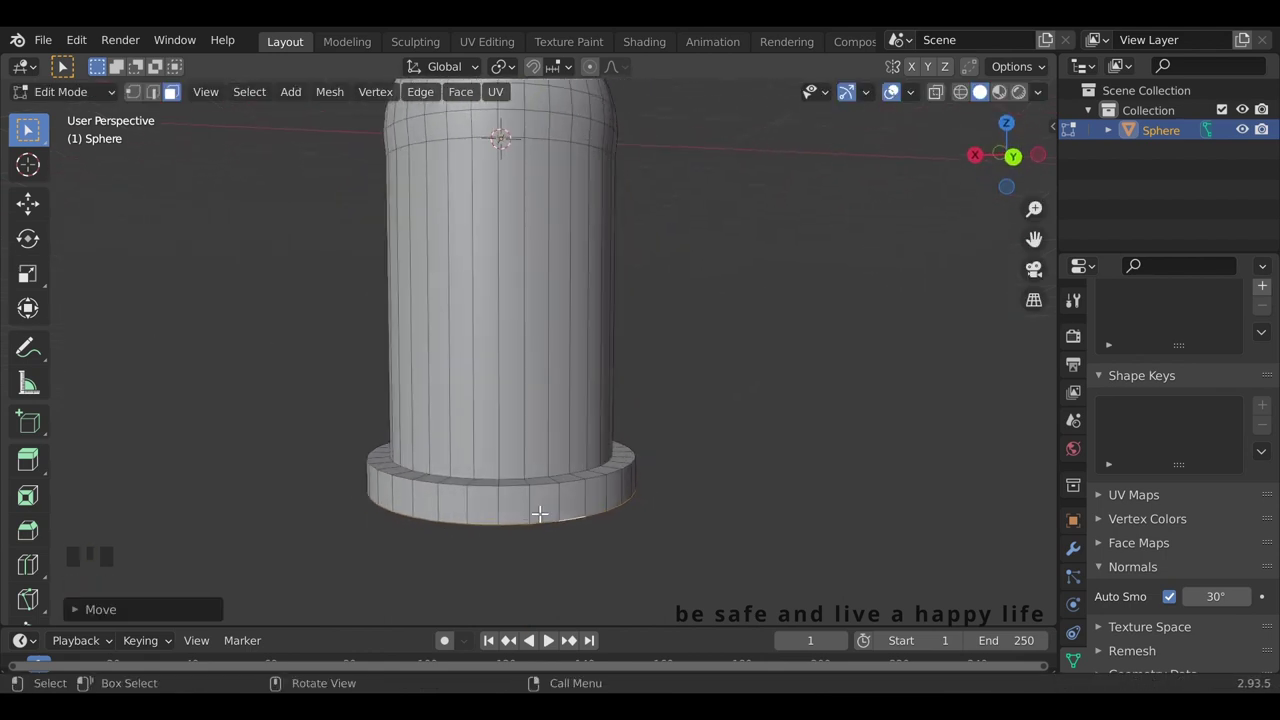
Loop-cut, bevel and push inward thin grooves around the base rim, then leave Edit Mode.
key(ctrl+r)
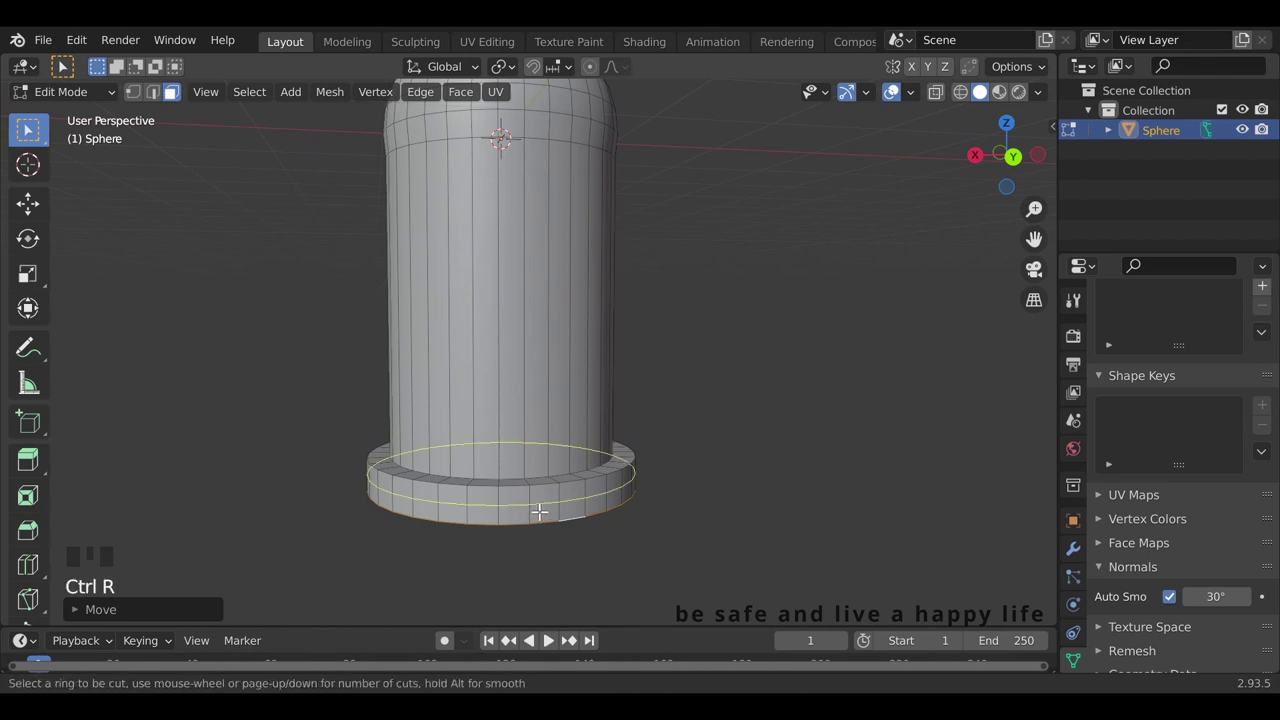
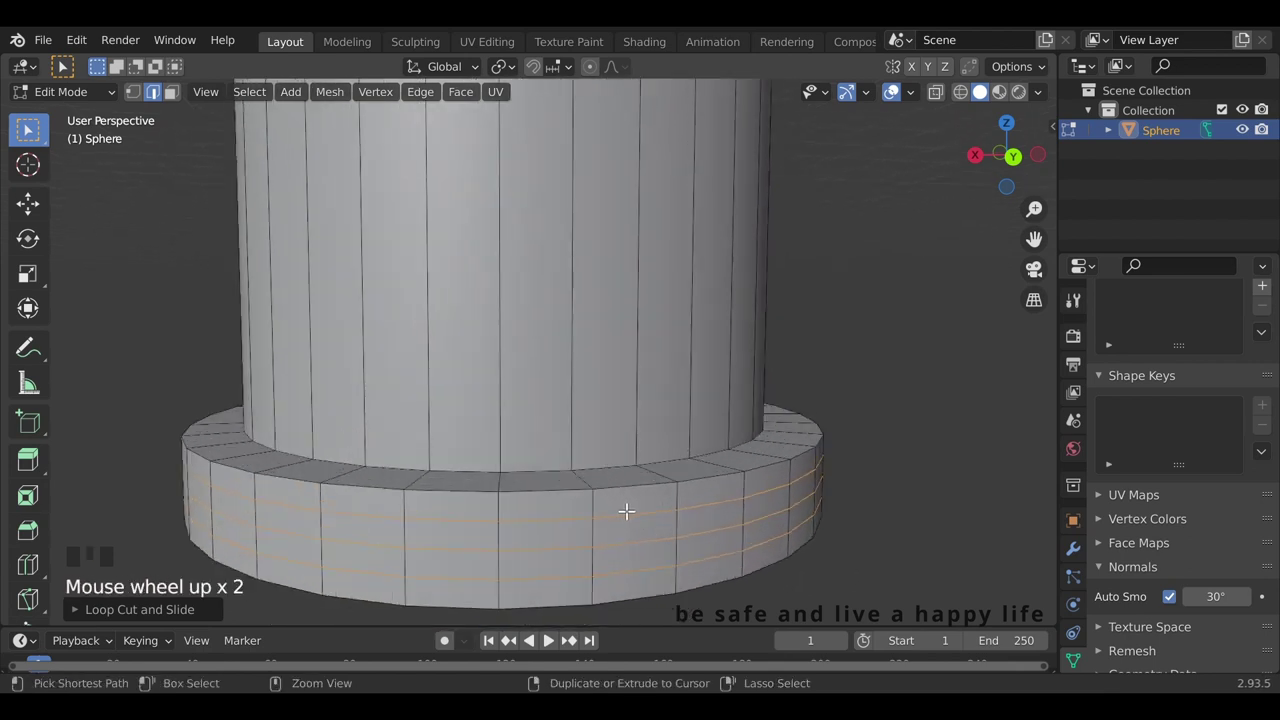
key(ctrl+b)
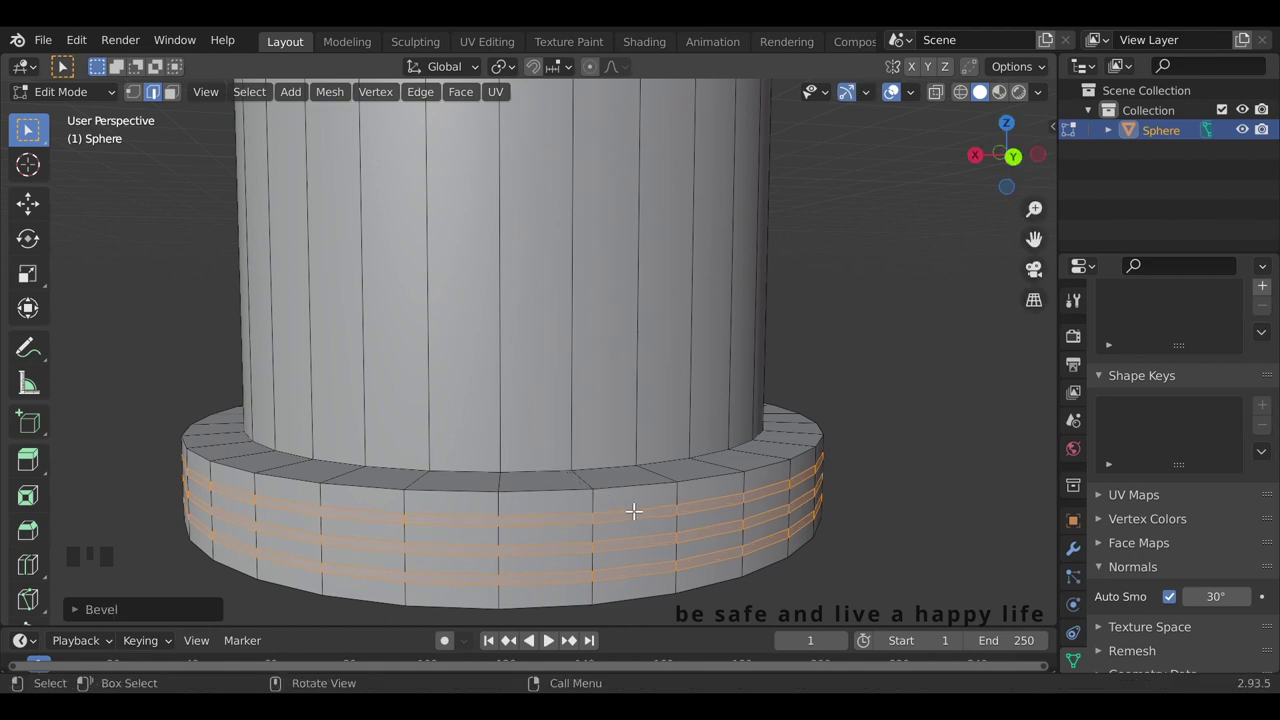
key(alt+e)
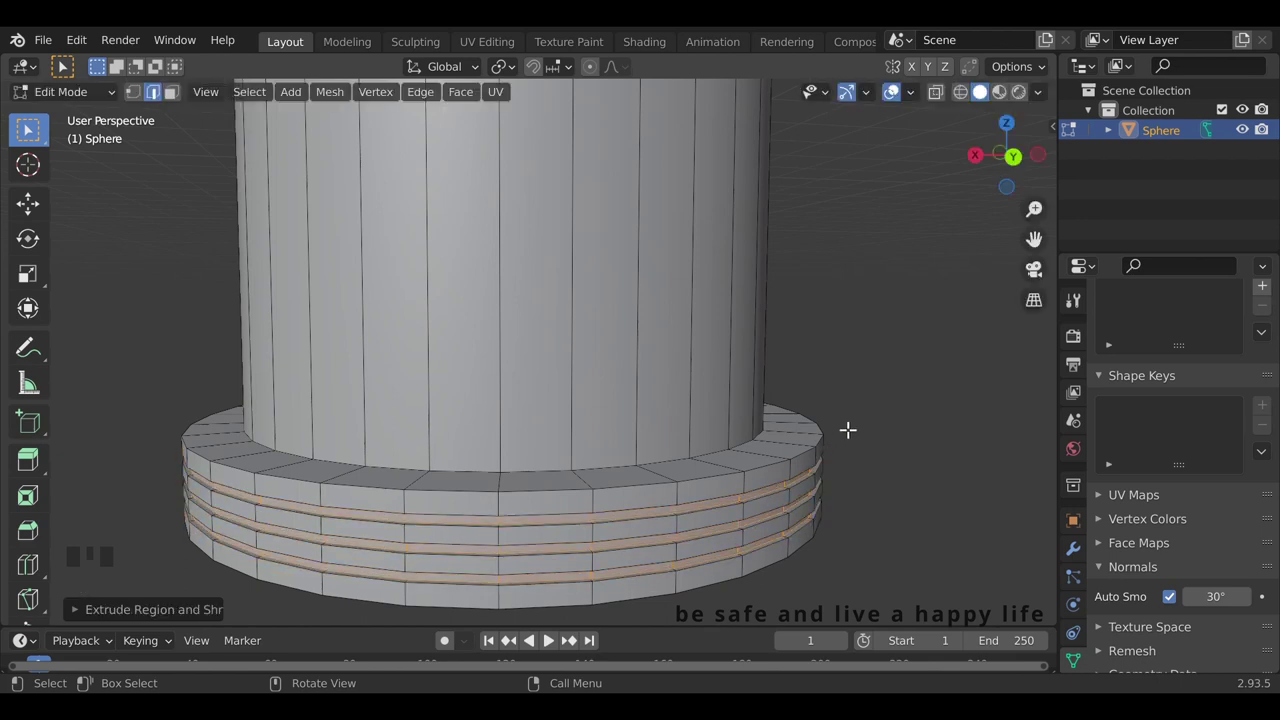
key(Tab)
Move the capsule up along Z so its base sits on the ground.
scroll(down, 3)
drag(665, 493, 467, 515)
key(g)
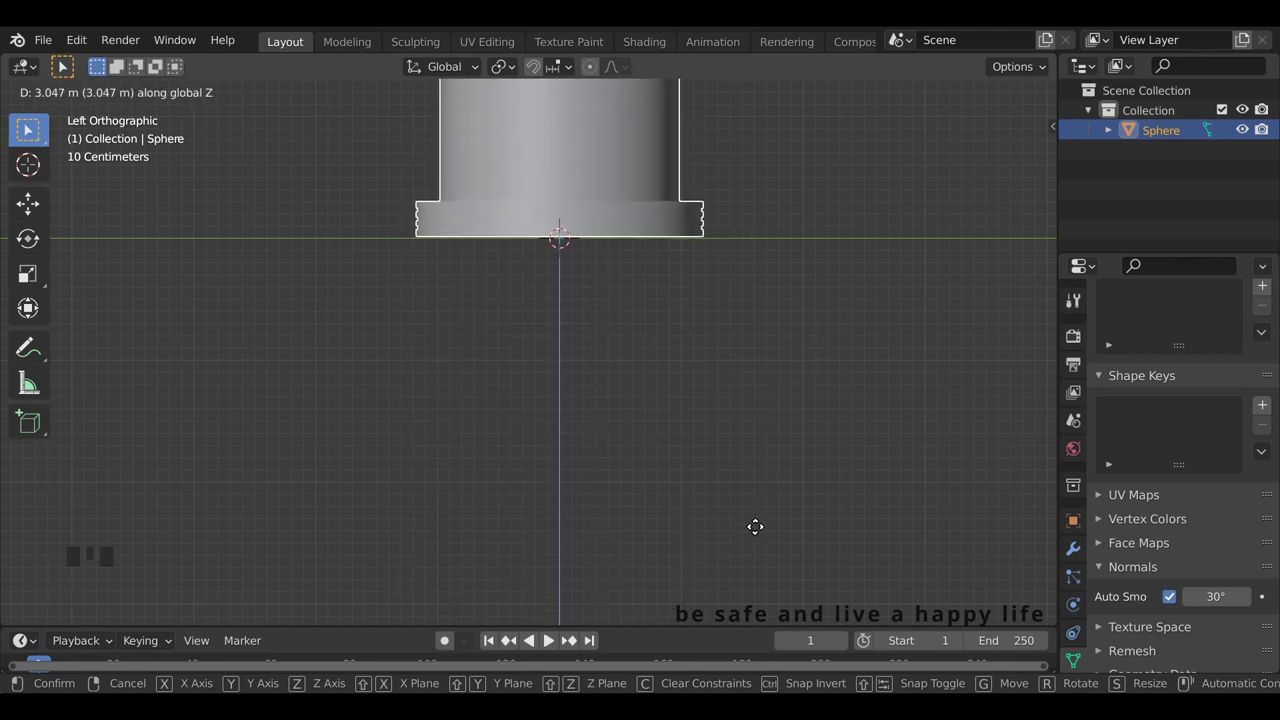
drag(546, 413, 526, 497)
scroll(down, 3)
drag(489, 474, 523, 370)
scroll(up, 3)
drag(509, 399, 528, 478)
scroll(up, 3)
Duplicate the capsule twice so three capsules stand in a row.
click(531, 406)
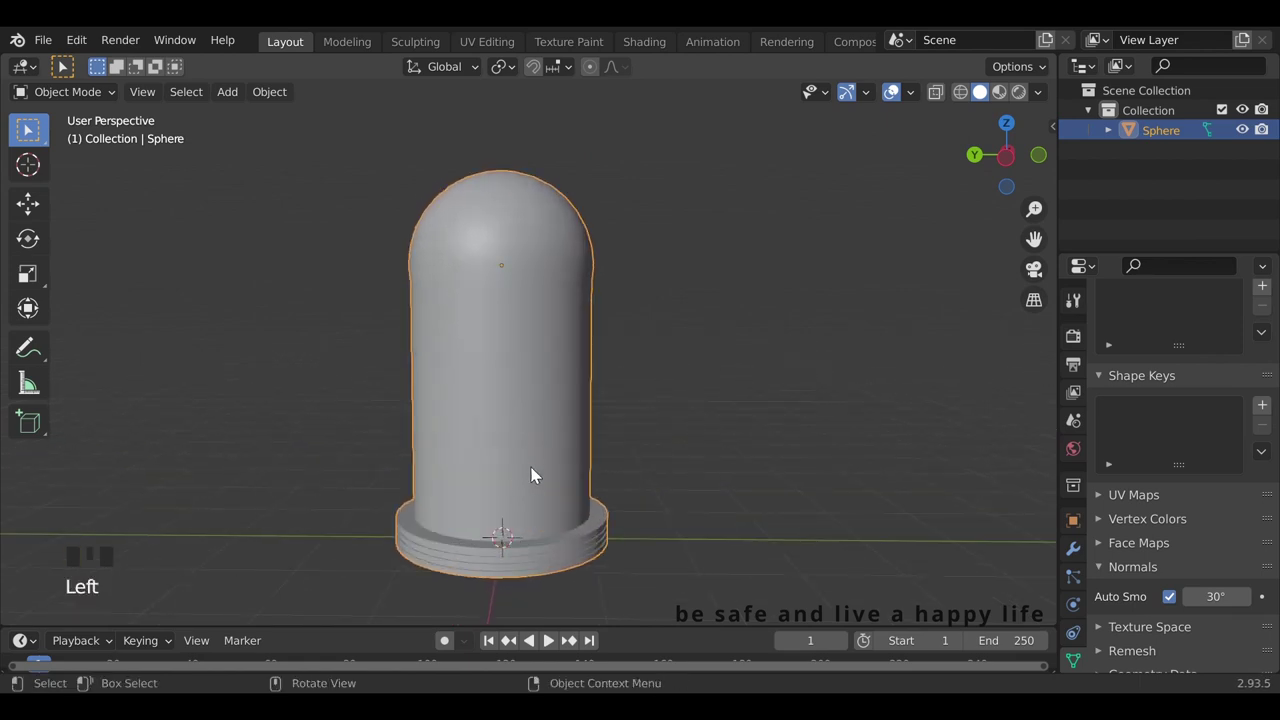
key(shift+d)
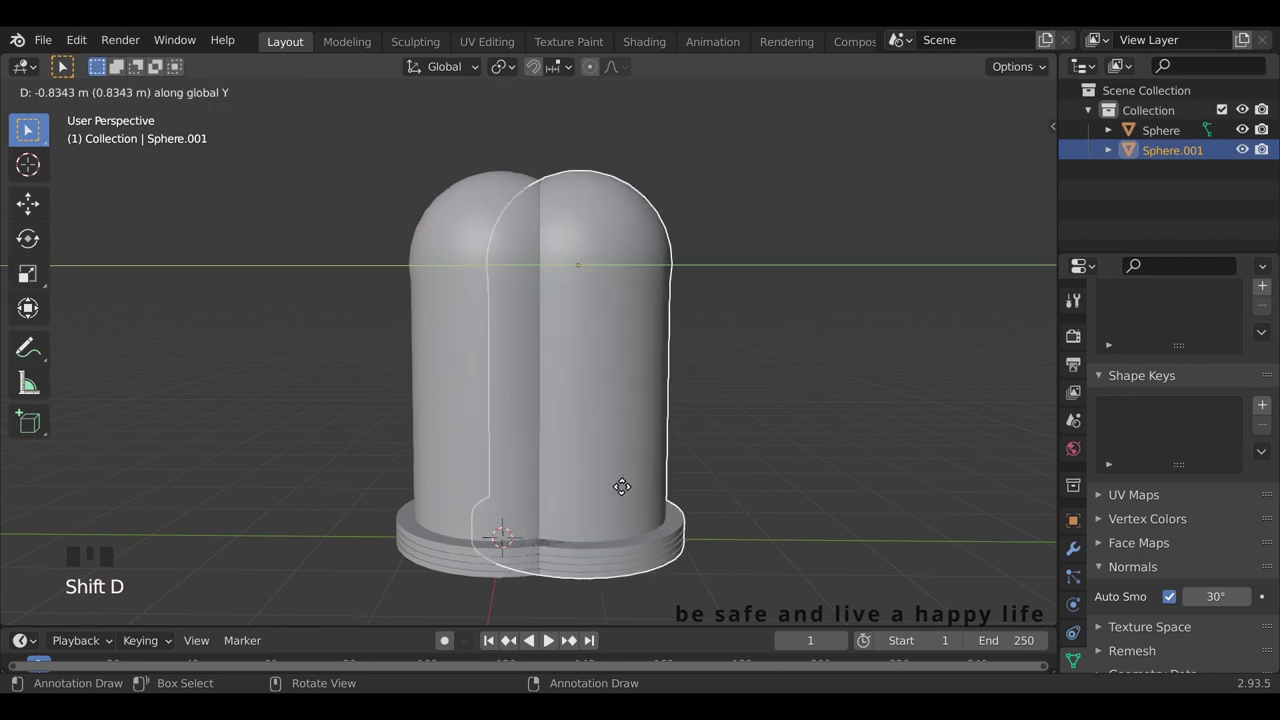
click(536, 478)
key(shift+d)
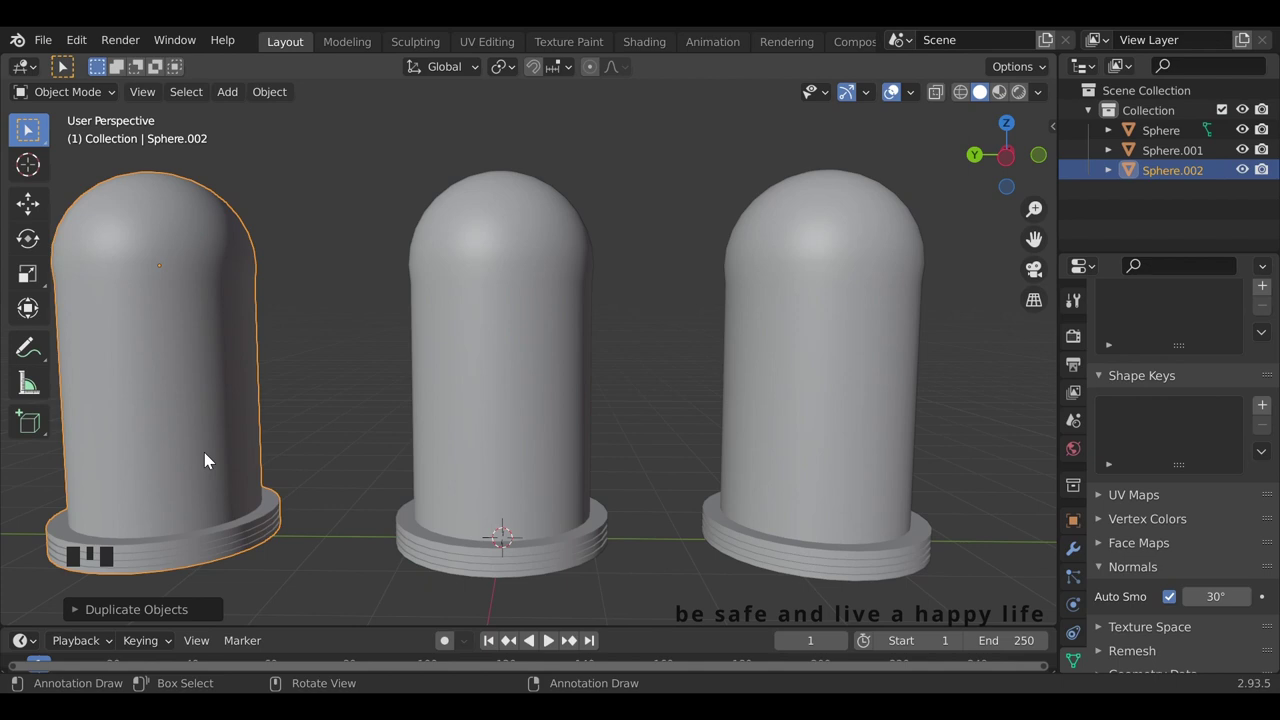
scroll(down, 3)
Select all three capsules and shift the row along Y to one side.
drag(743, 283, 702, 300)
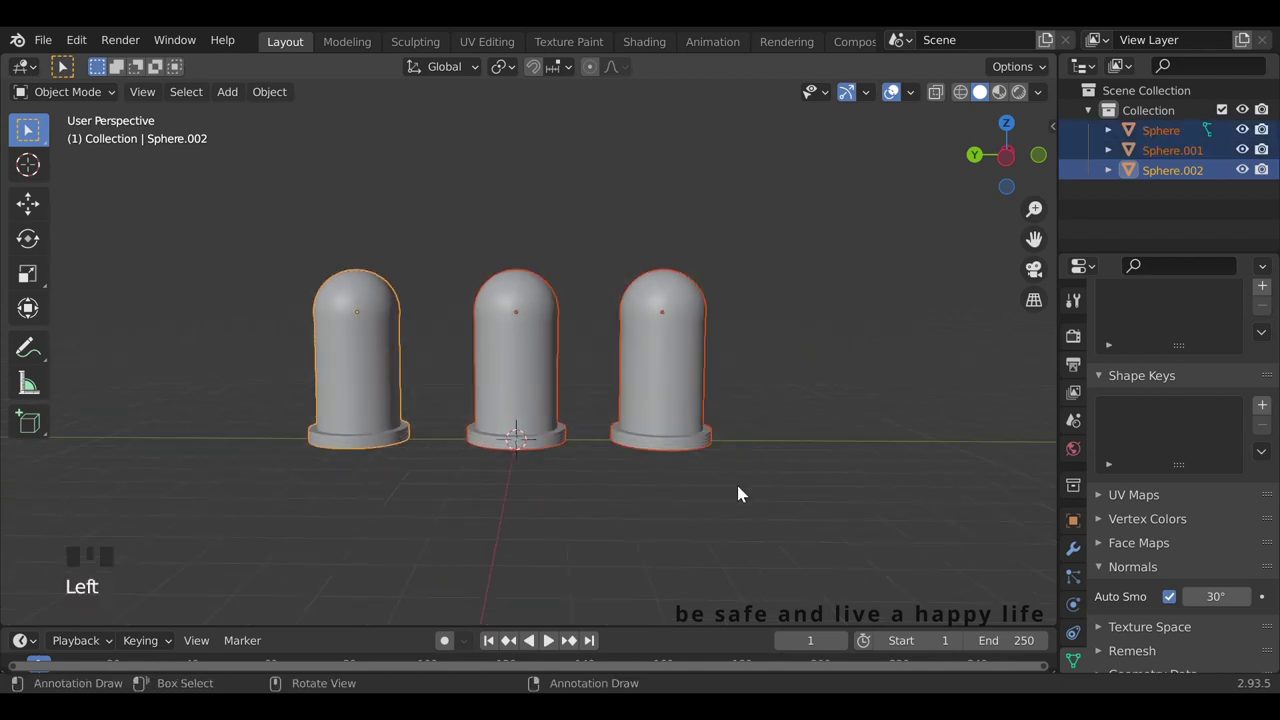
key(g)
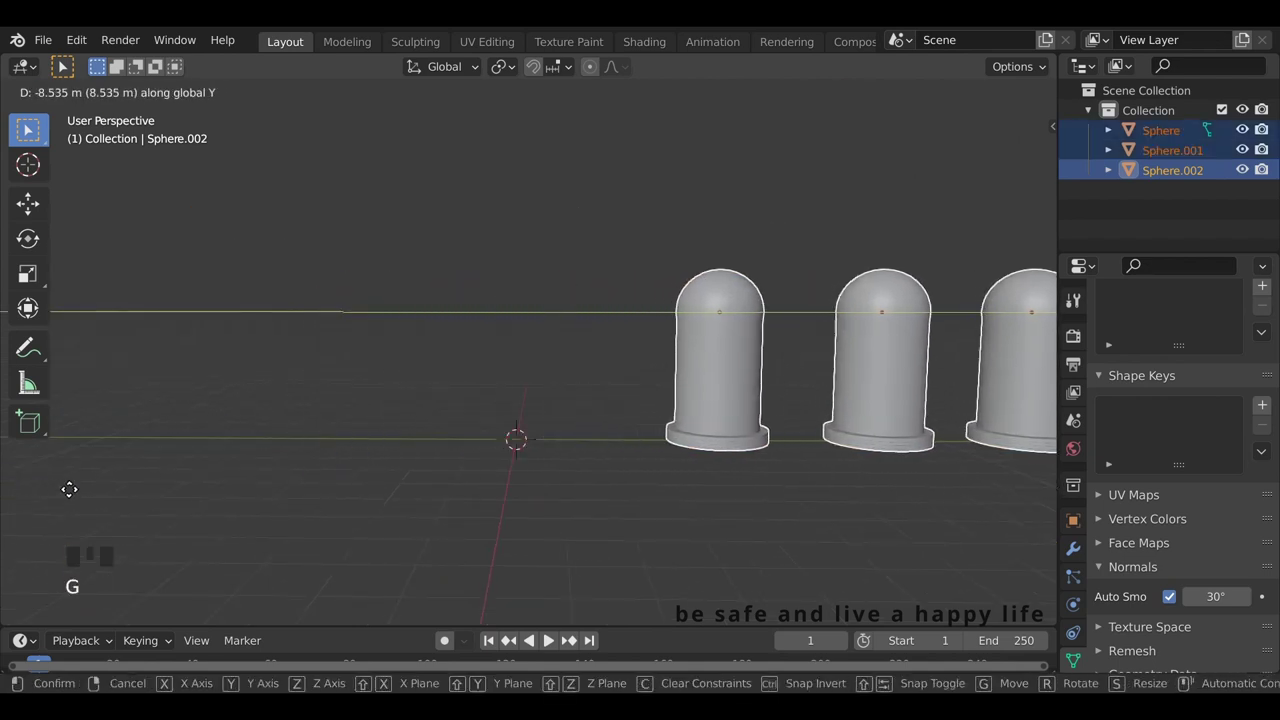
scroll(down, 3)
drag(589, 477, 593, 497)
key(shift+a)
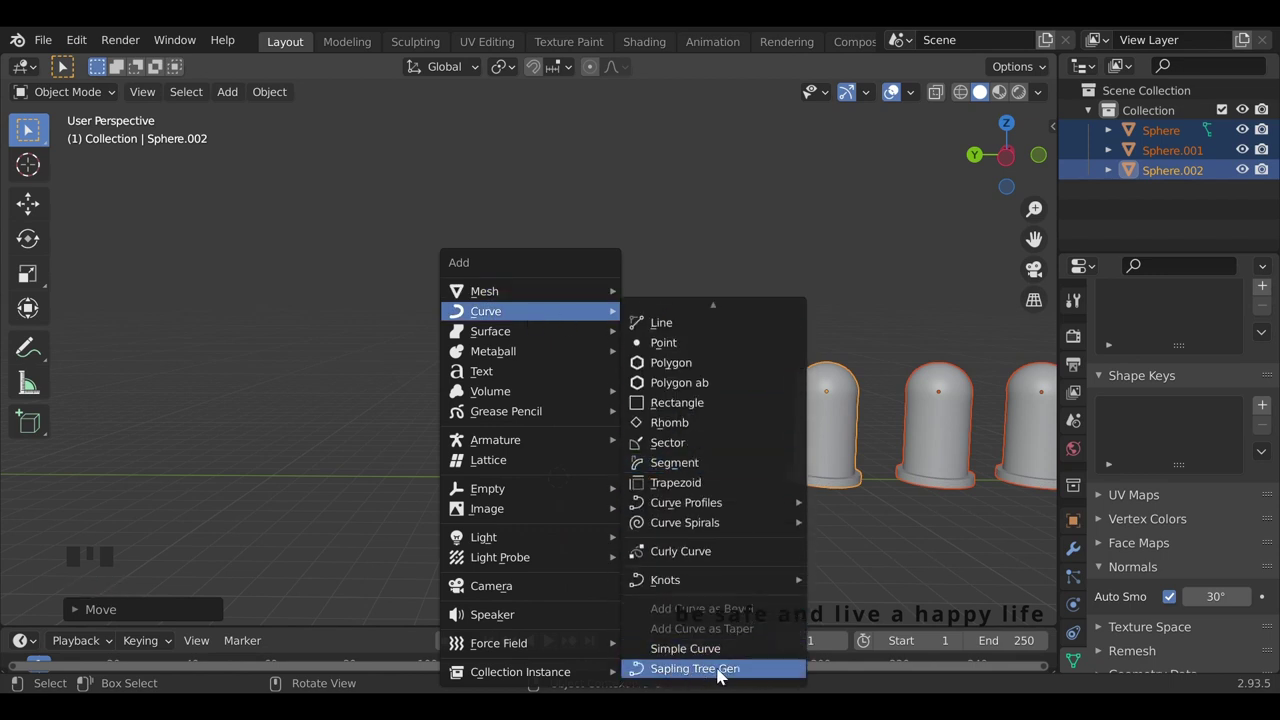
Add a Sapling generated tree, then a cylinder and cone for a stylised tree.
scroll(up, 3)
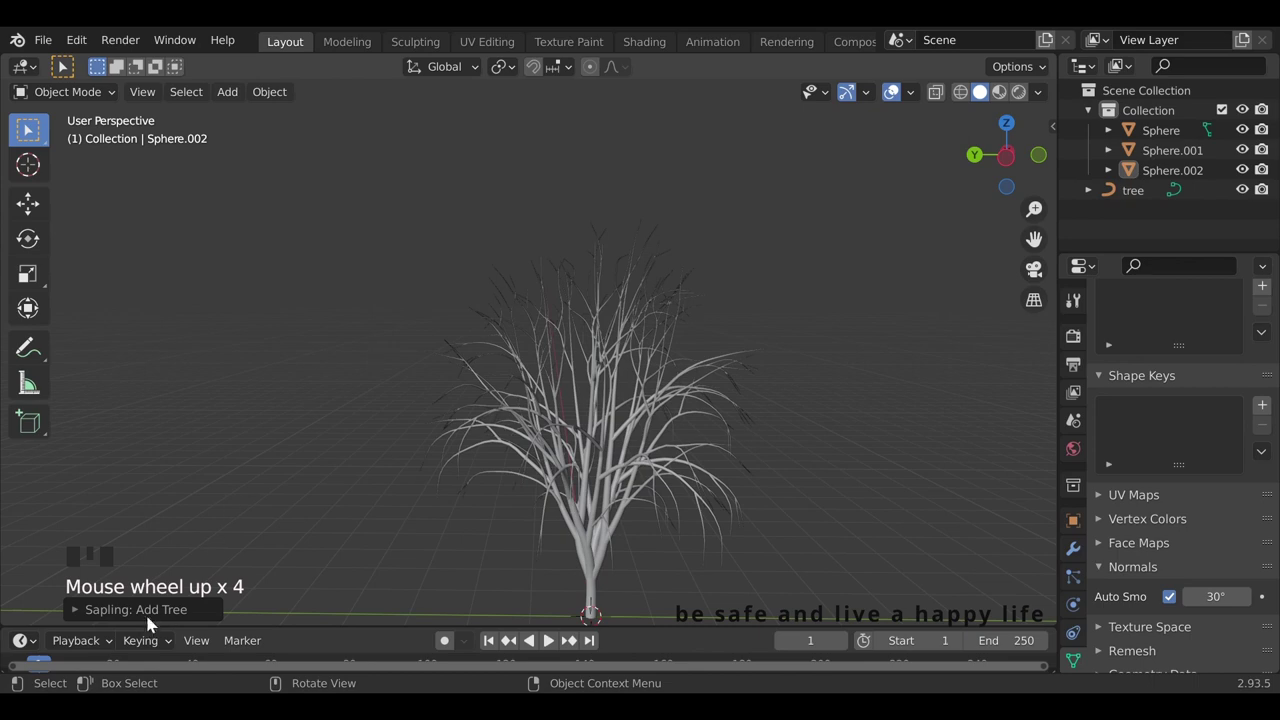
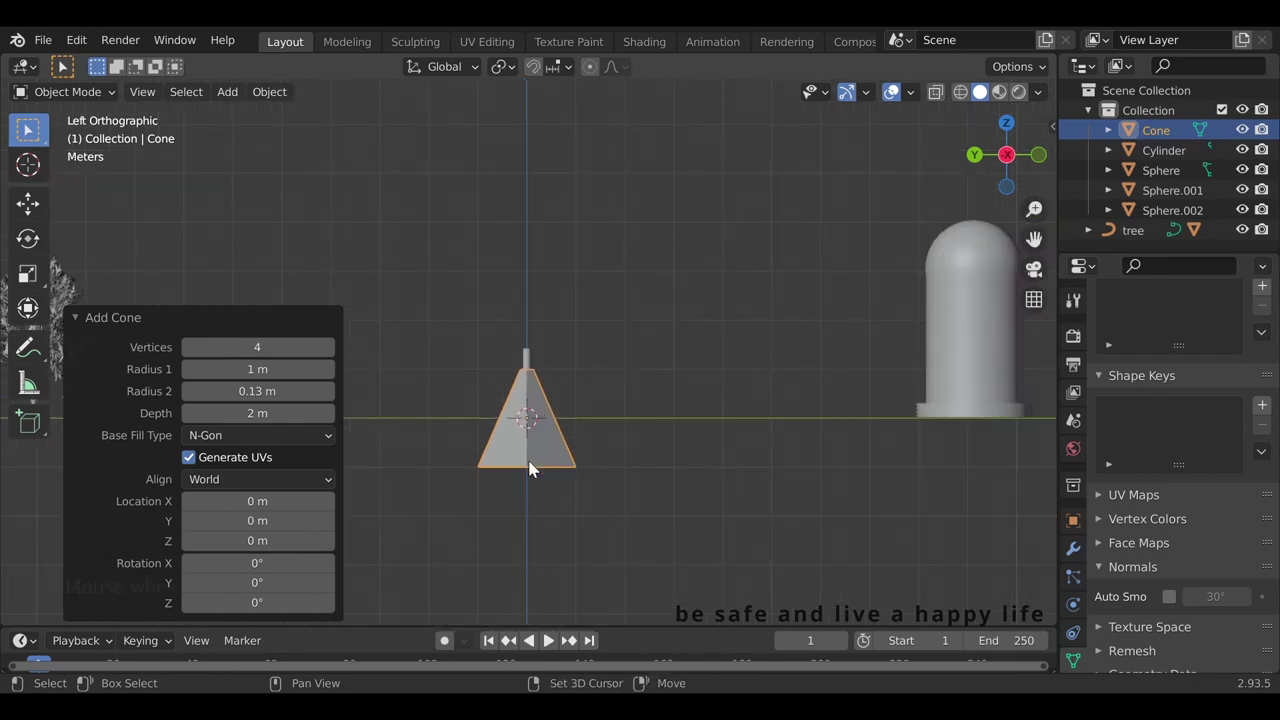
Make the cone four-sided and seat it atop the thin cylinder trunk as a crown.
drag(533, 432, 537, 422)
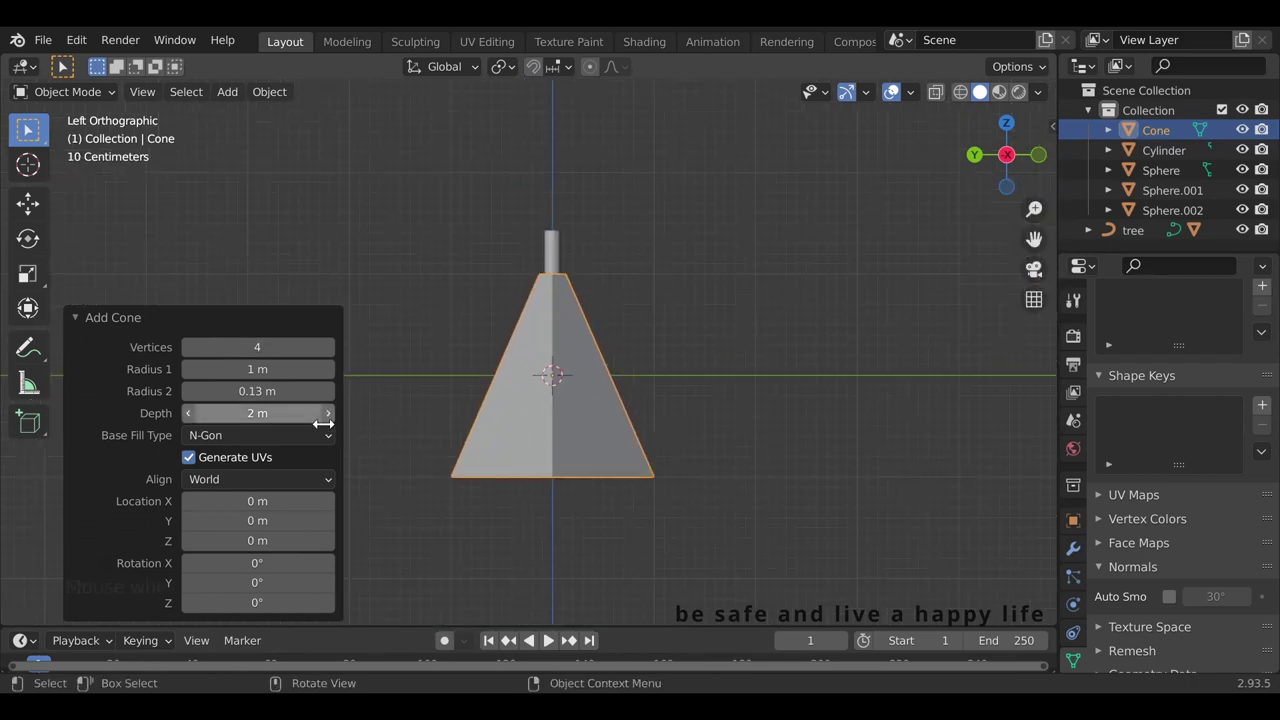
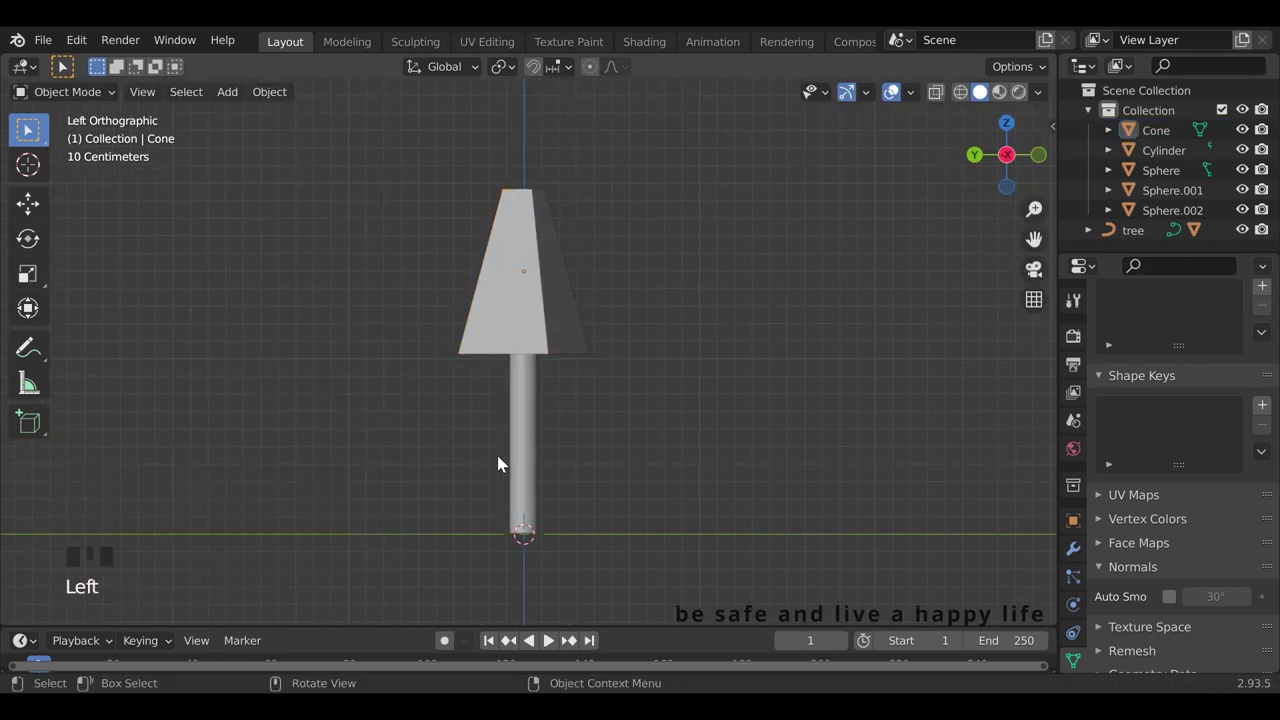
click(533, 305)
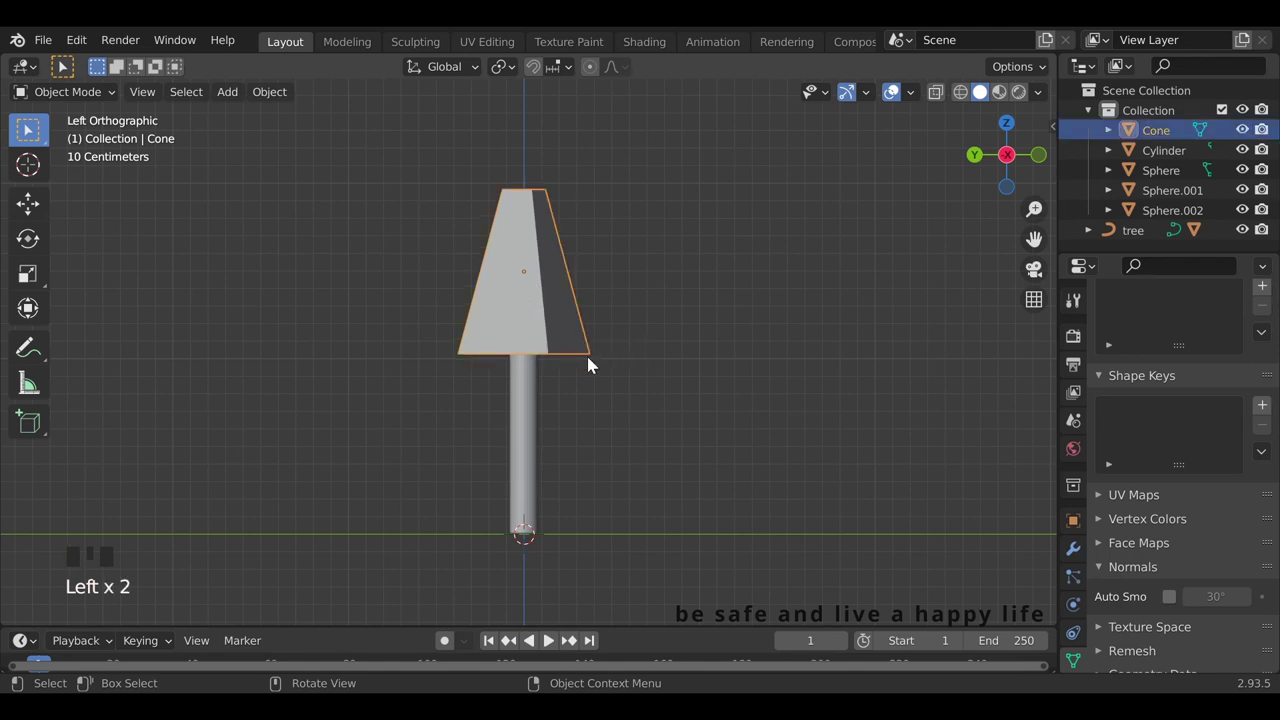
Duplicate a cone tier lower on the trunk and reshape it with edge-slid loops and a widened ring.
key(shift+d)
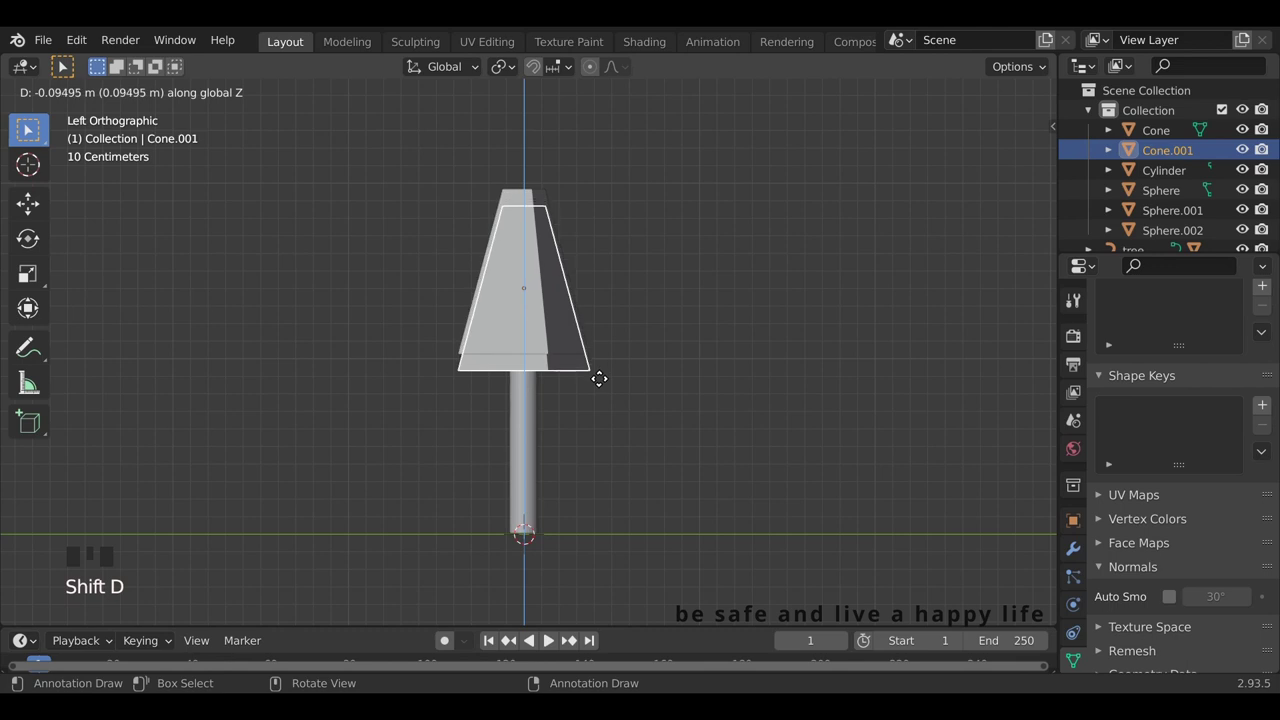
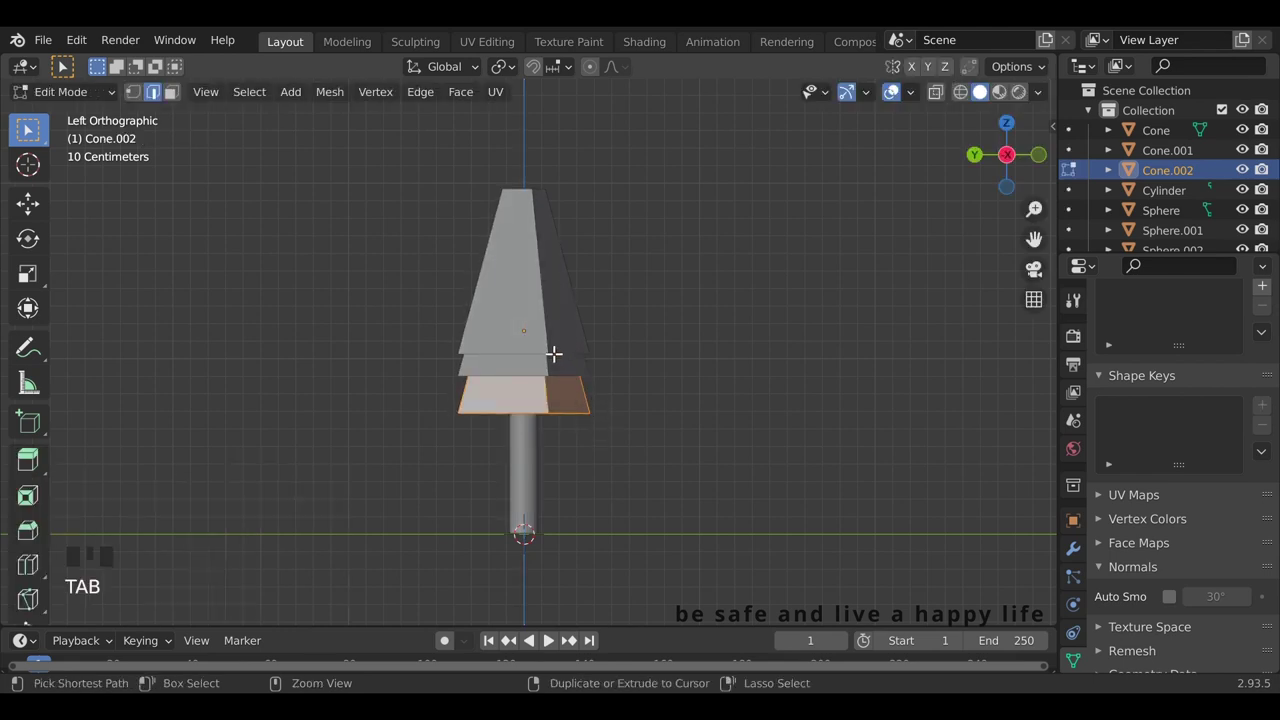
key(ctrl+r)
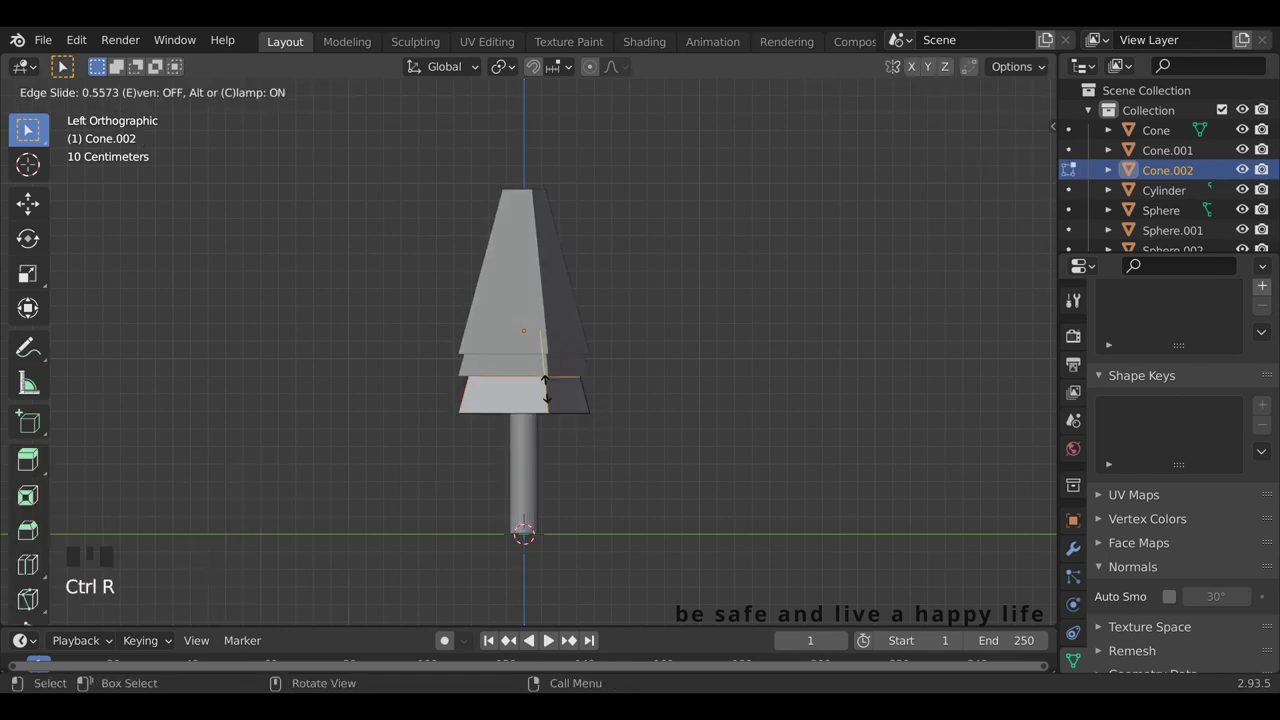
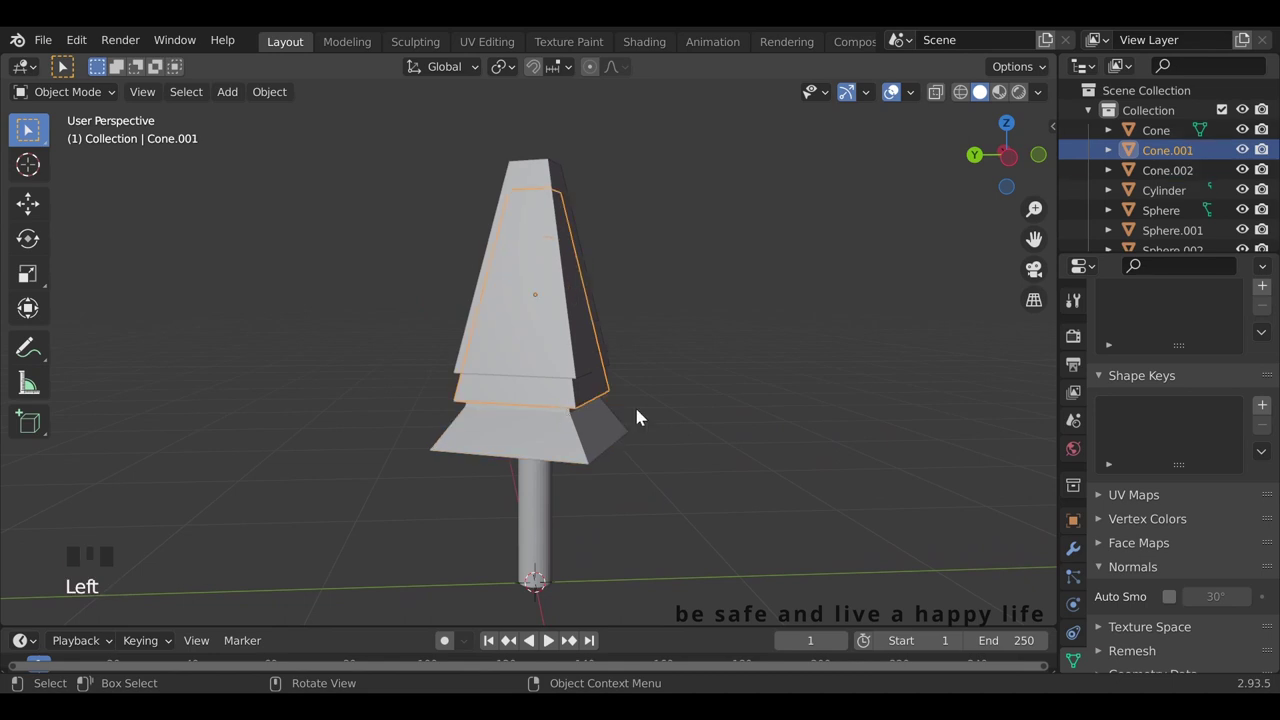
key(g)
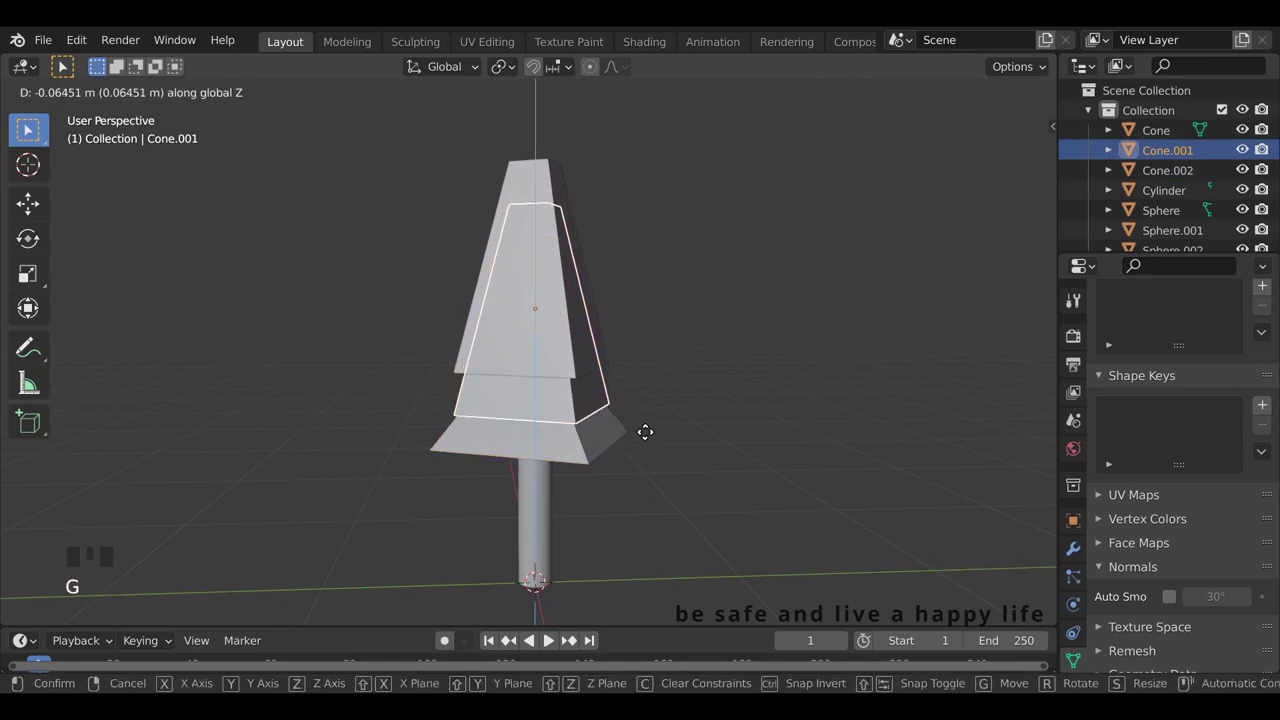
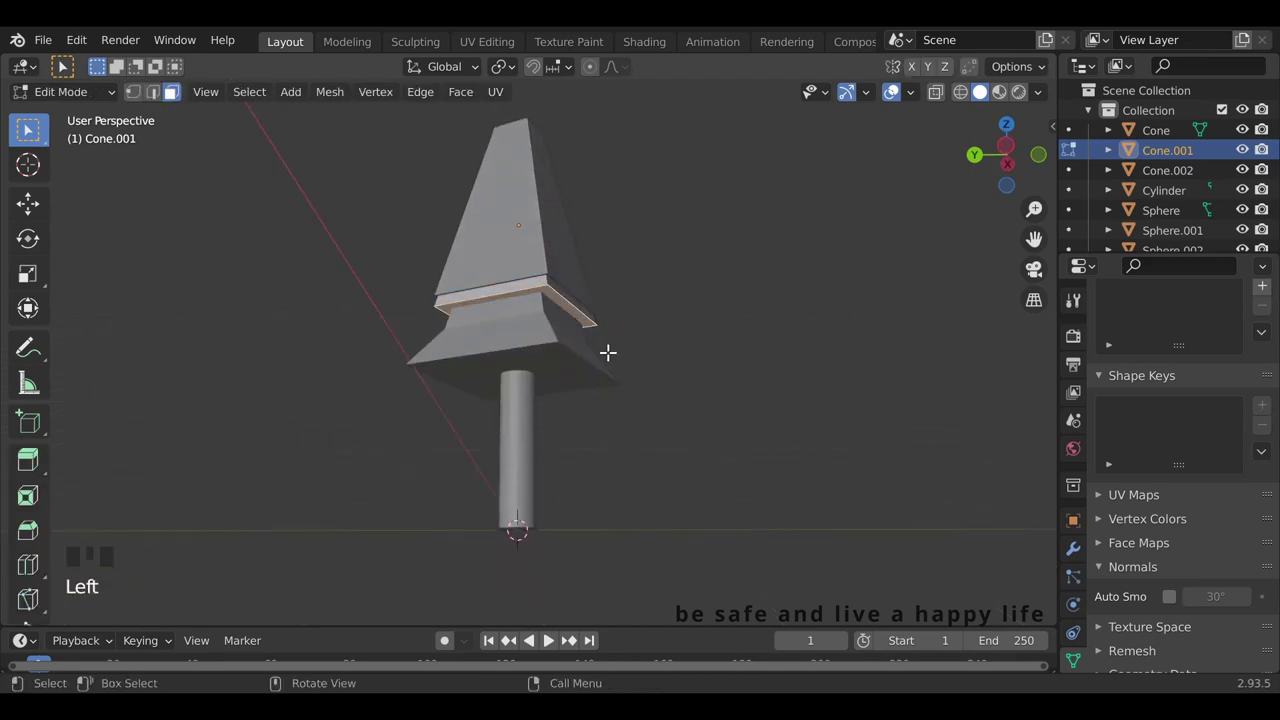
key(s)
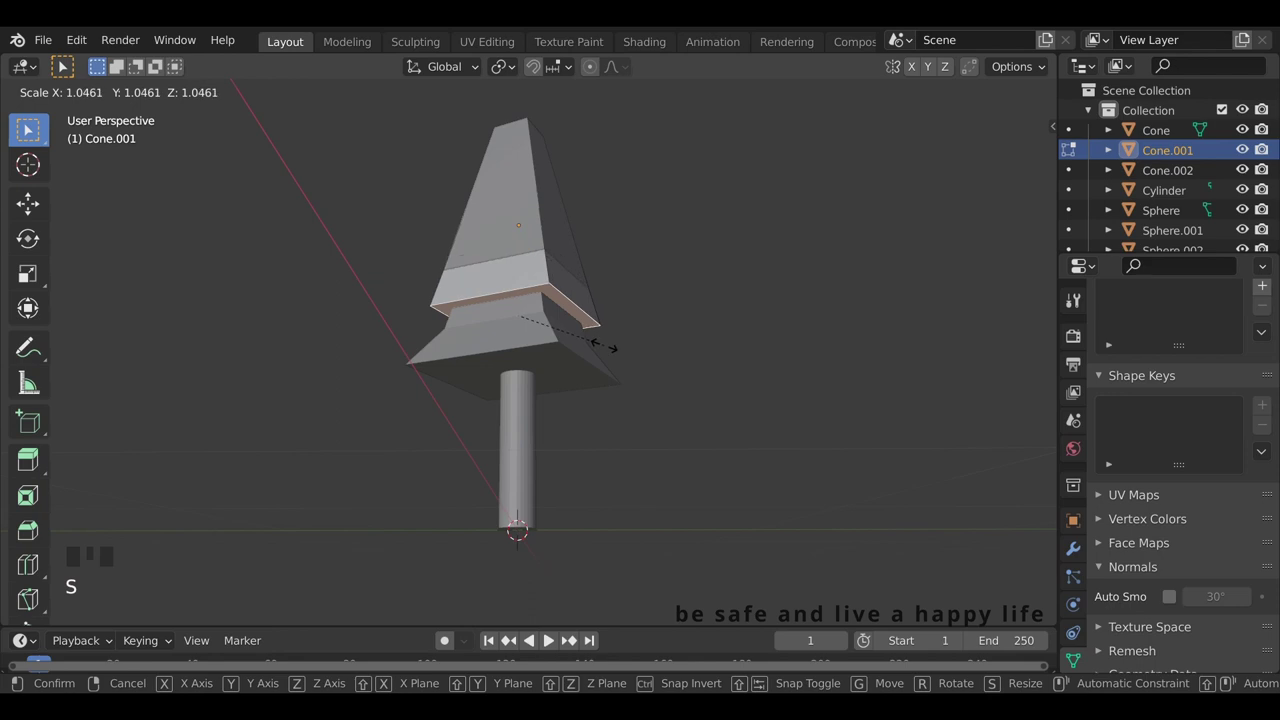
key(ctrl+r)
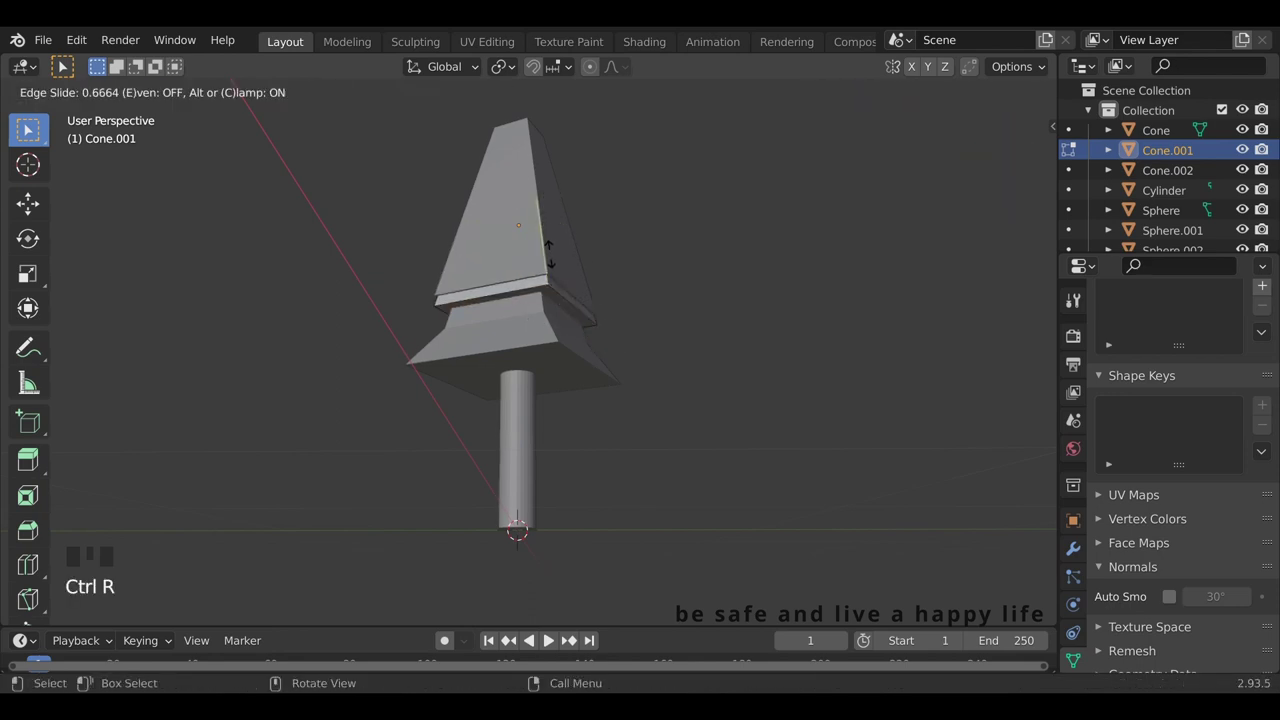
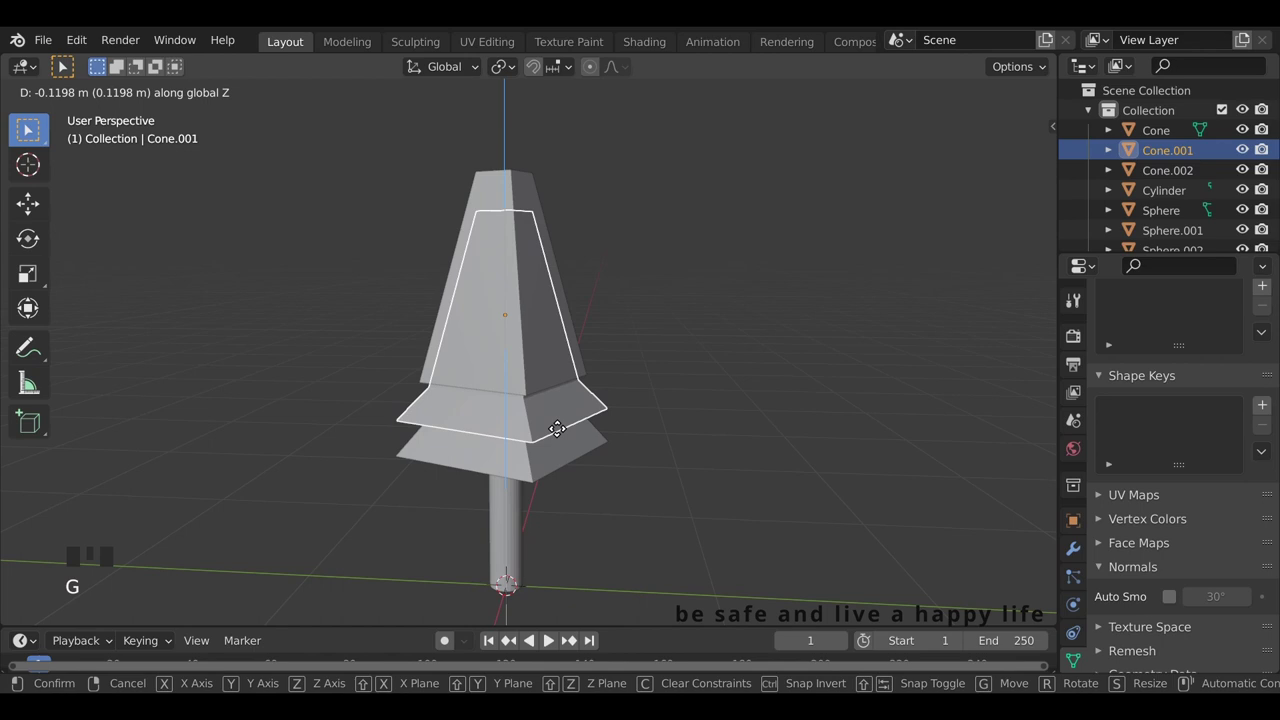
click(669, 409)
Duplicate another stacked tier down the trunk and select the top cone.
scroll(down, 3)
drag(587, 476, 553, 417)
drag(553, 417, 560, 435)
key(shift+d)
click(690, 440)
scroll(down, 3)
click(546, 329)
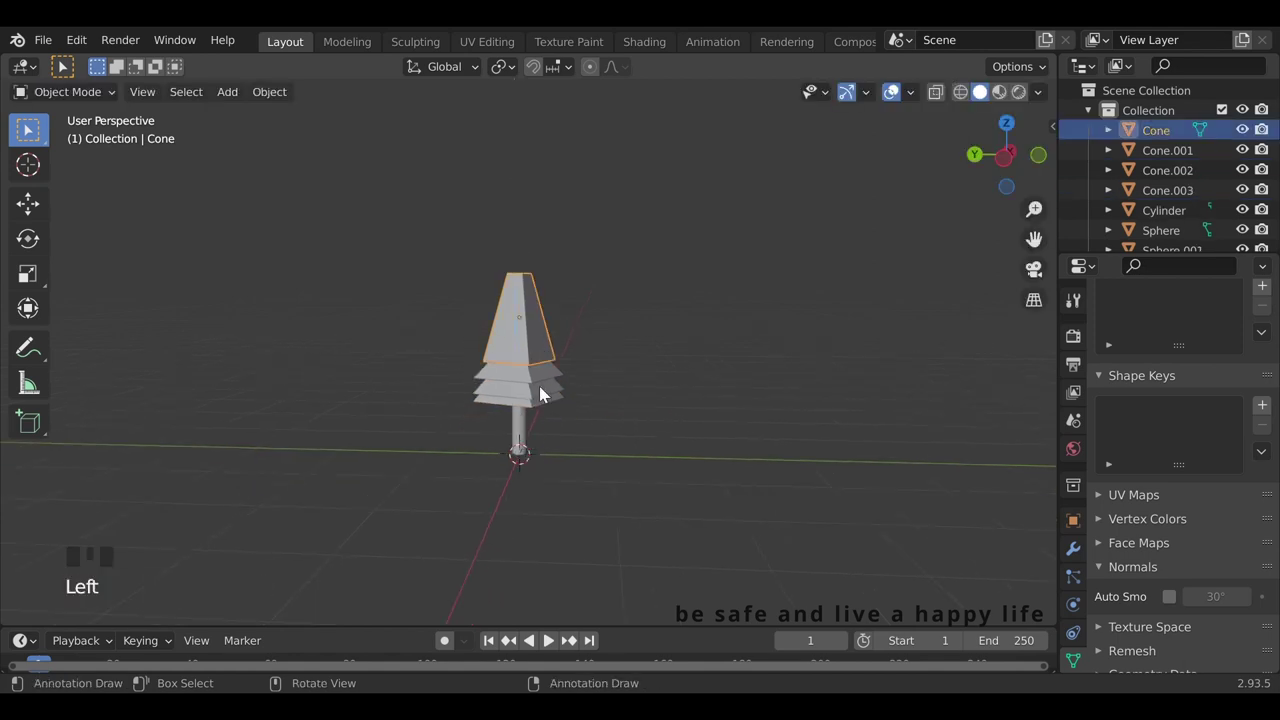
Scale all four cone tiers down together and narrow the top cone's tip to a point.
click(549, 381)
click(545, 389)
click(545, 406)
key(s)
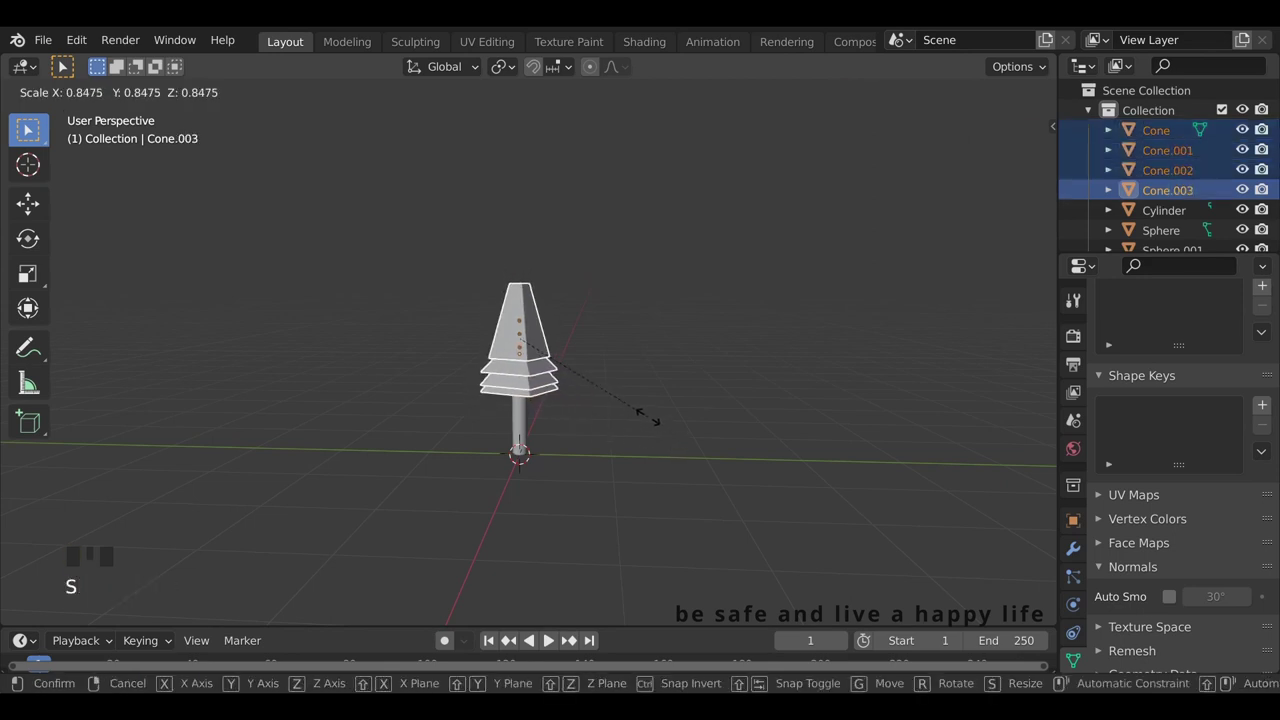
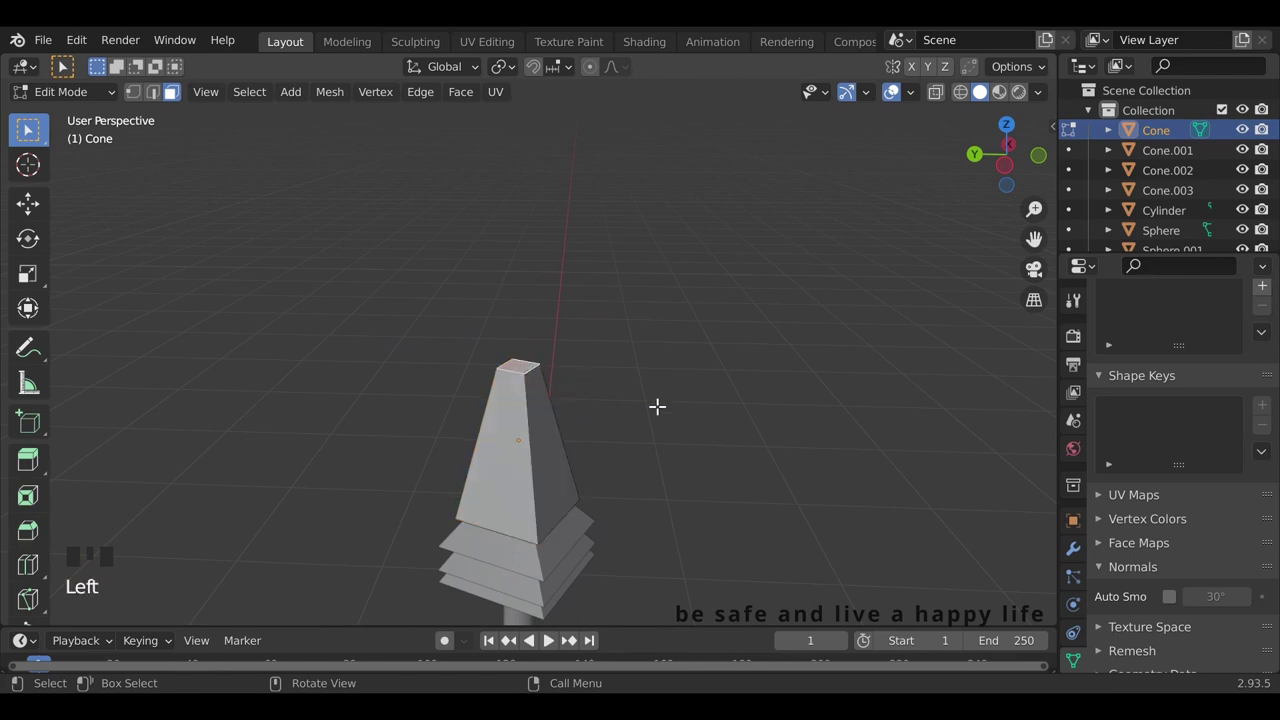
key(s)
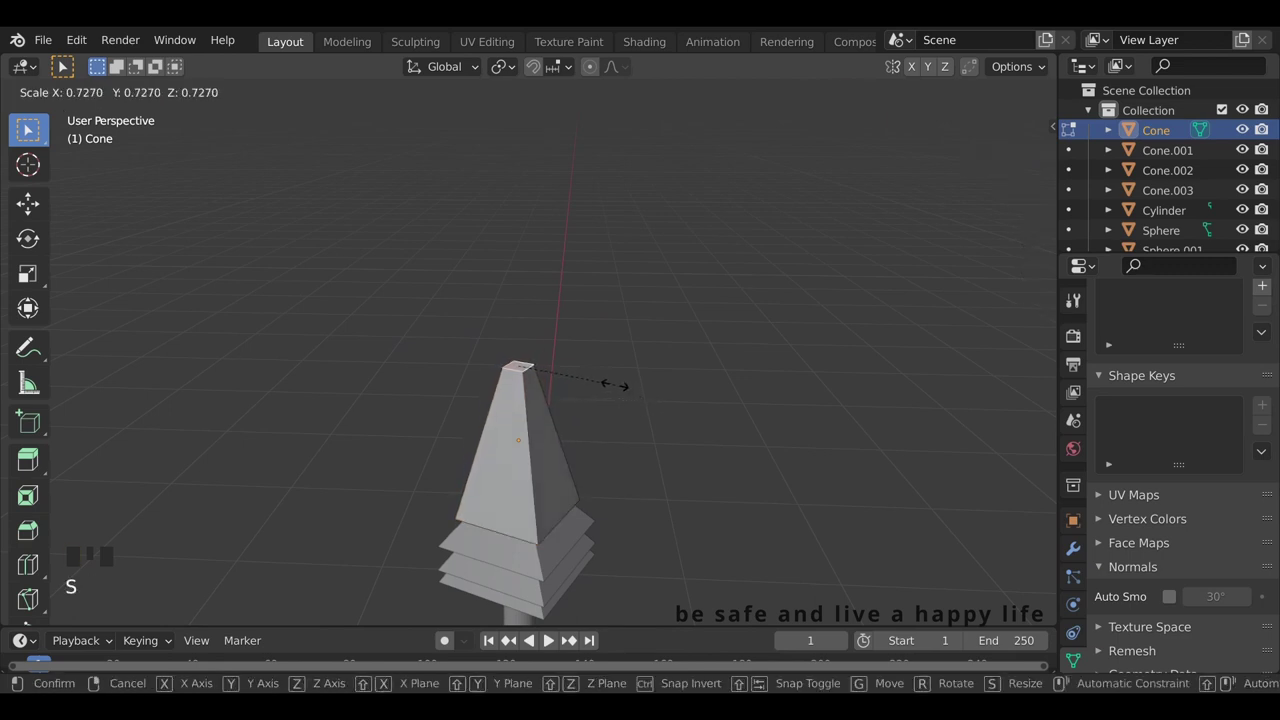
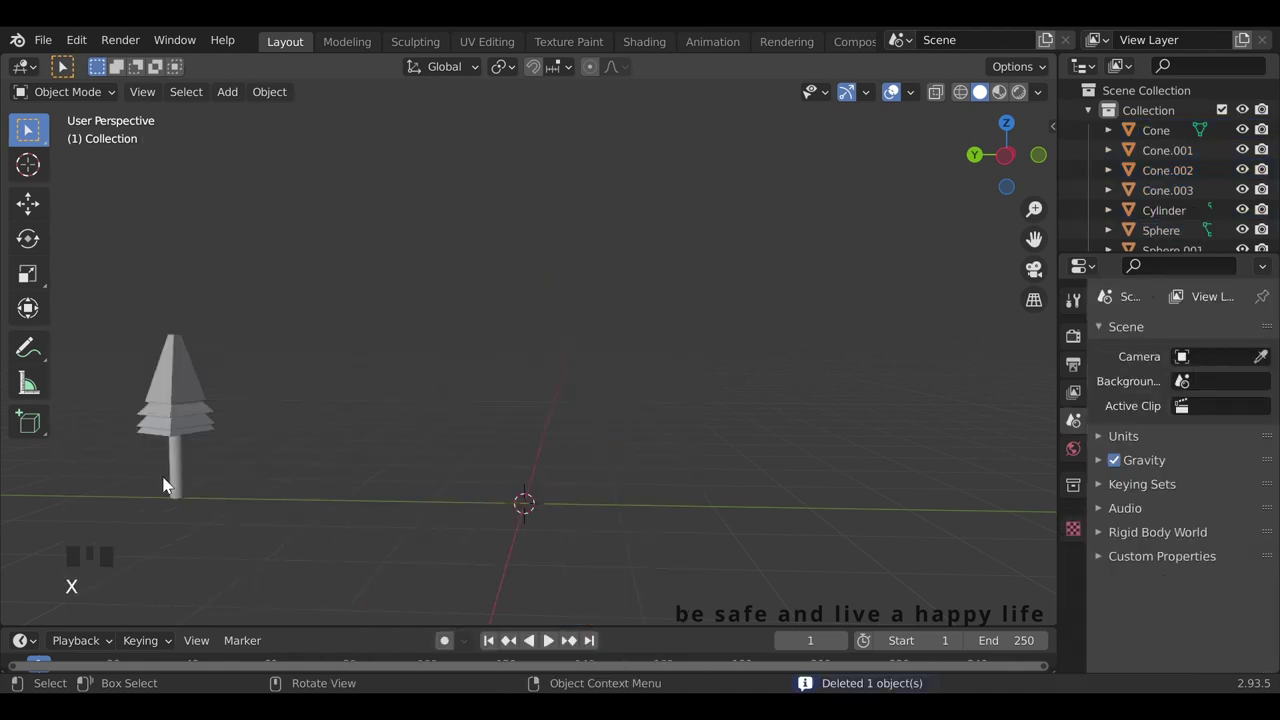
Duplicate the trunk cylinder for a second tree and place icosphere blobs at its top.
click(182, 479)
key(shift+d)
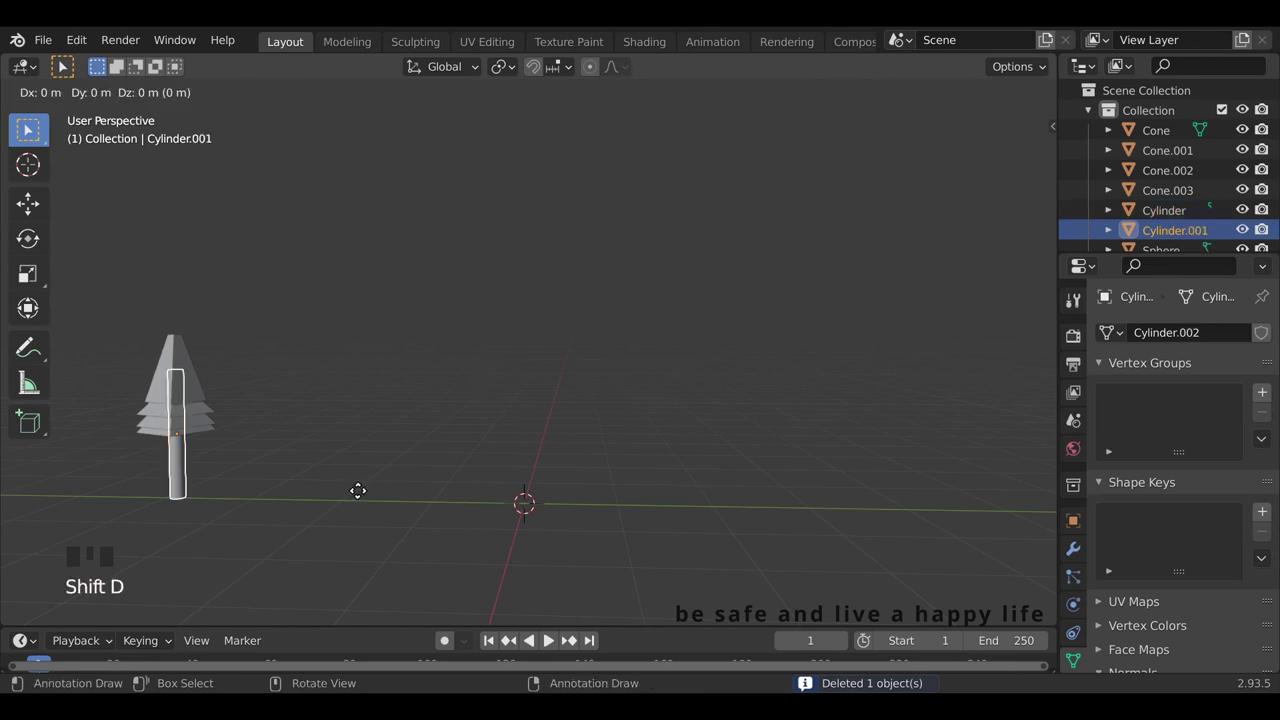
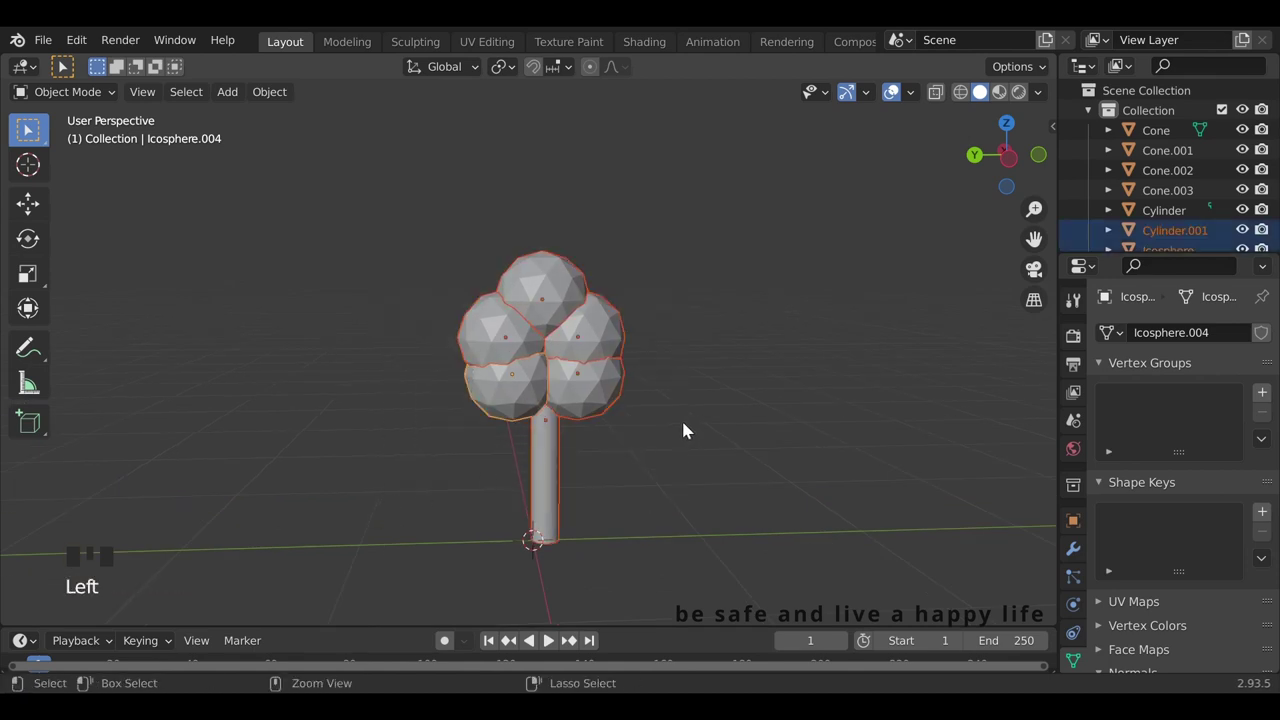
click(403, 451)
click(557, 475)
key(g)
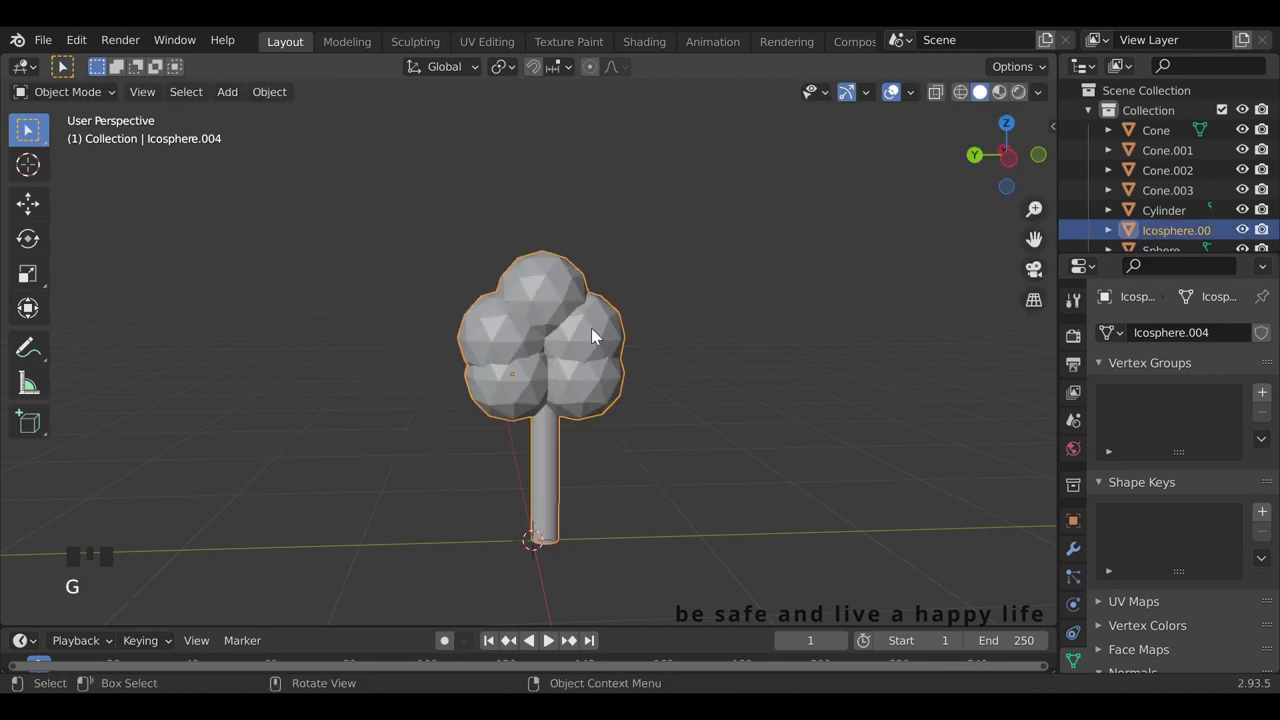
key(ctrl+z)
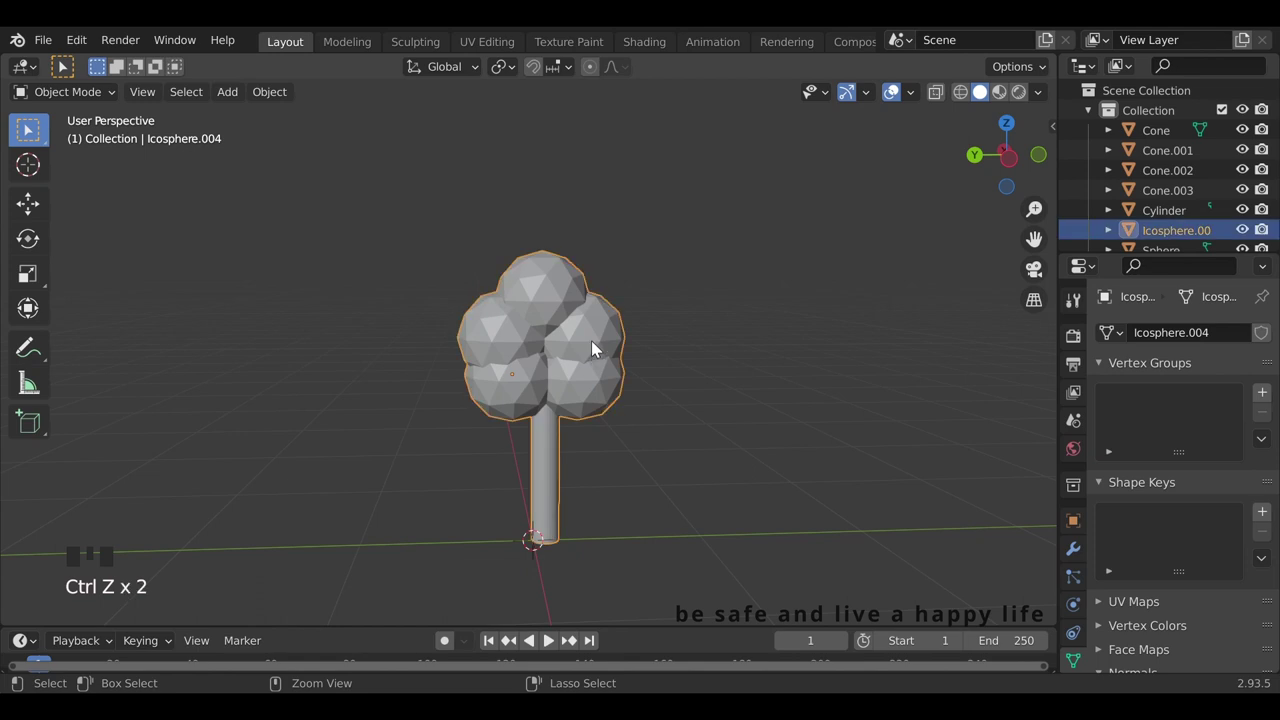
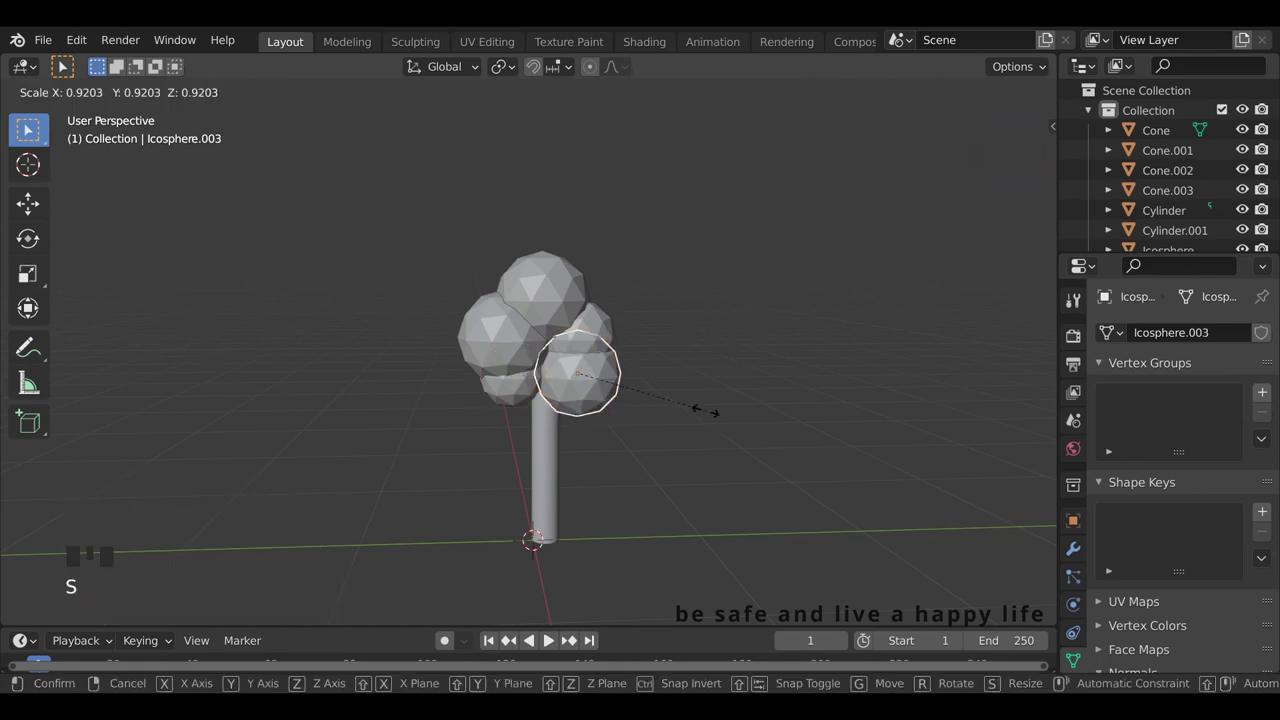
Scale the icosphere blobs to varied sizes around the trunk top, enlarging the lower left one.
click(539, 350)
key(s)
click(680, 373)
drag(618, 346, 590, 388)
click(539, 380)
key(s)
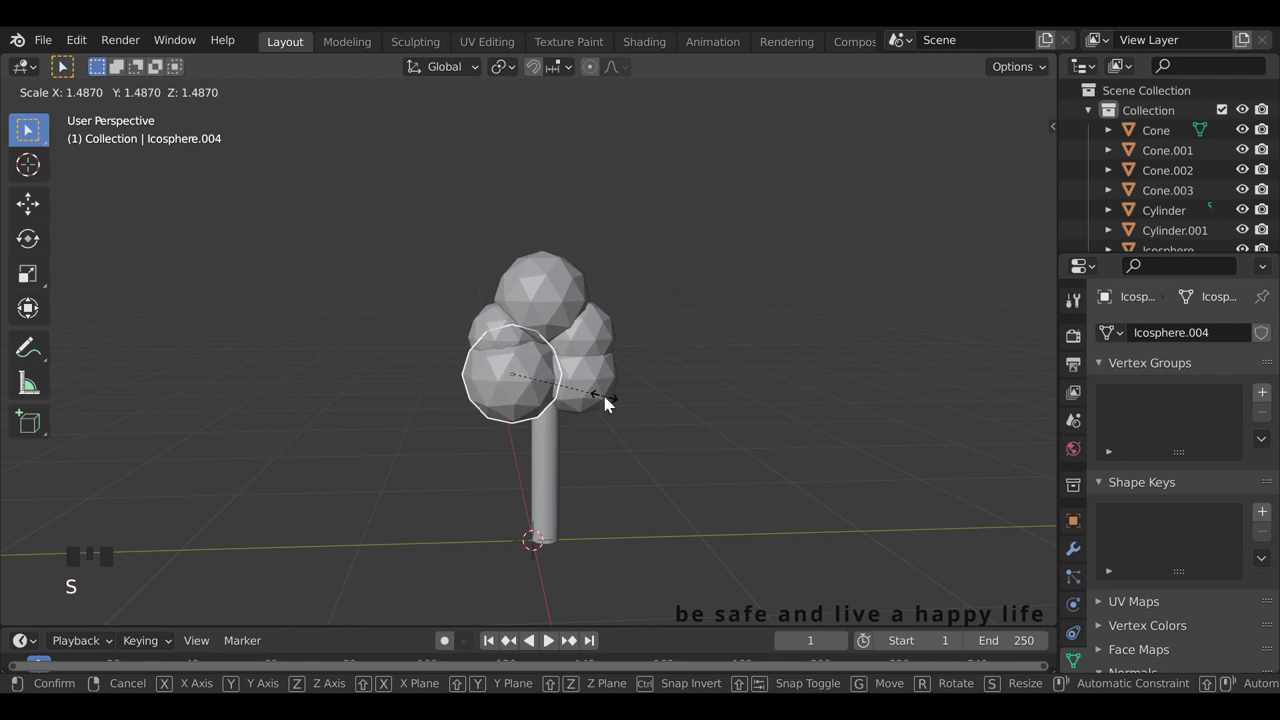
click(701, 374)
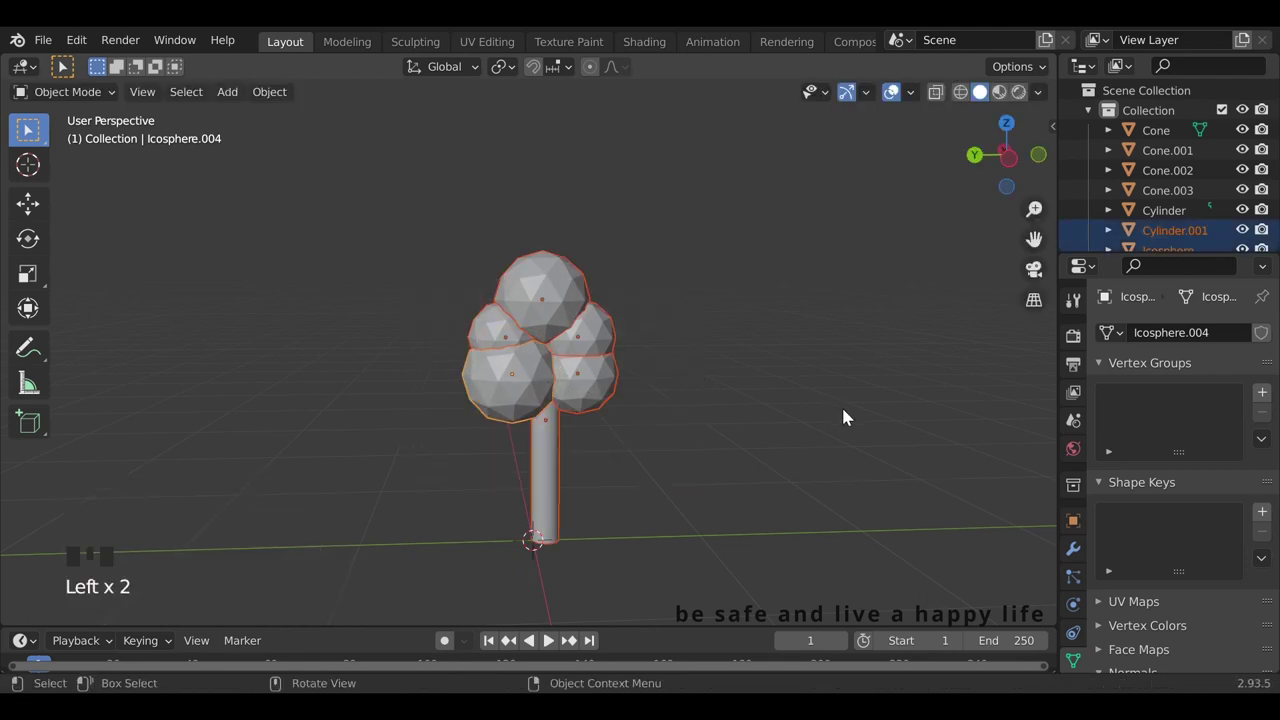
Join the blob cluster and trunk into one tree object.
key(ctrl+j)
scroll(down, 3)
click(88, 663)
drag(71, 682, 273, 448)
click(273, 448)
drag(340, 314, 293, 373)
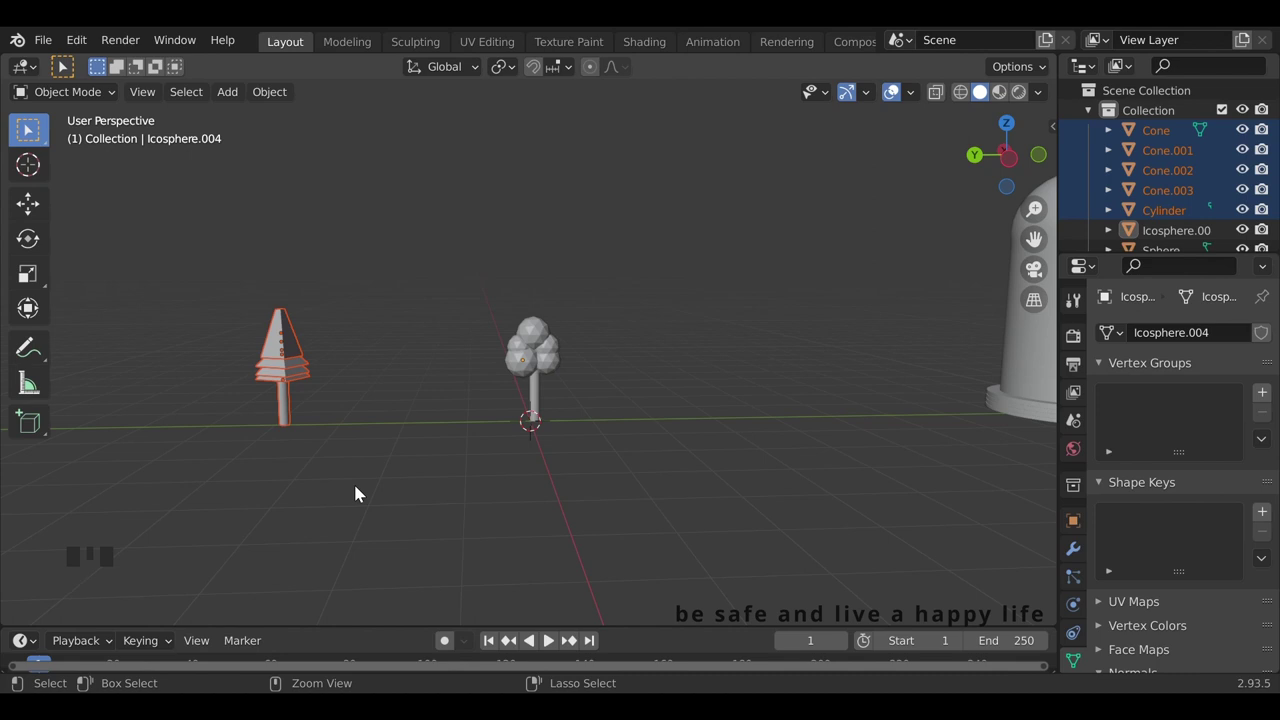
Move the cone tree's trunk under its tiers and join tiers and trunk into one object.
click(431, 405)
click(541, 382)
key(g)
click(289, 405)
key(g)
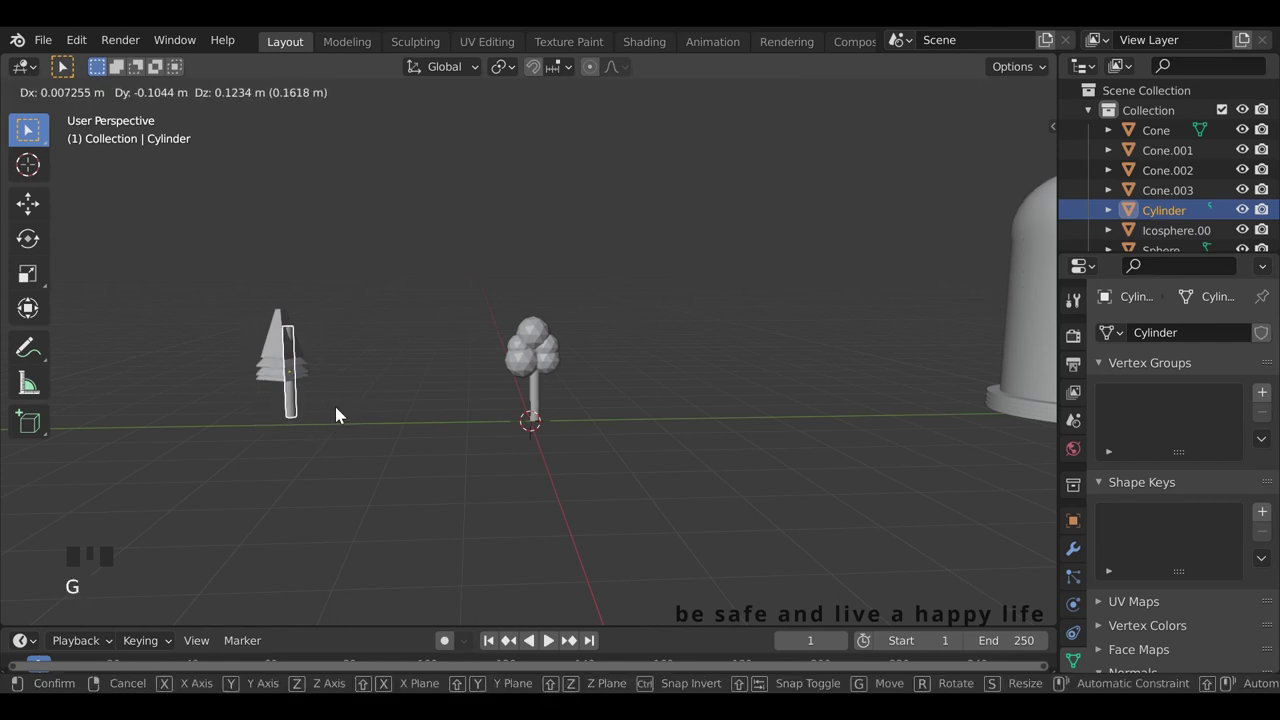
click(337, 309)
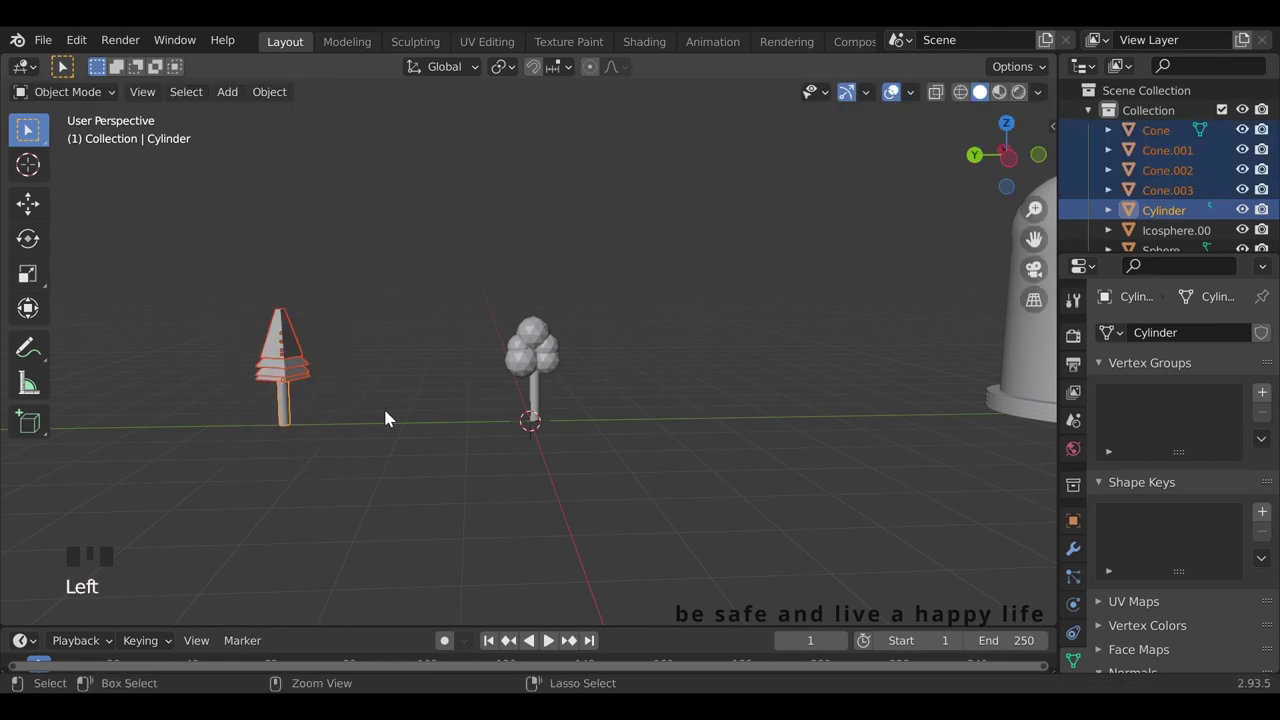
key(ctrl+j)
Reposition the joined cone tree and select one of the glass domes.
click(291, 413)
key(g)
scroll(down, 3)
drag(567, 448, 500, 425)
scroll(up, 3)
click(710, 399)
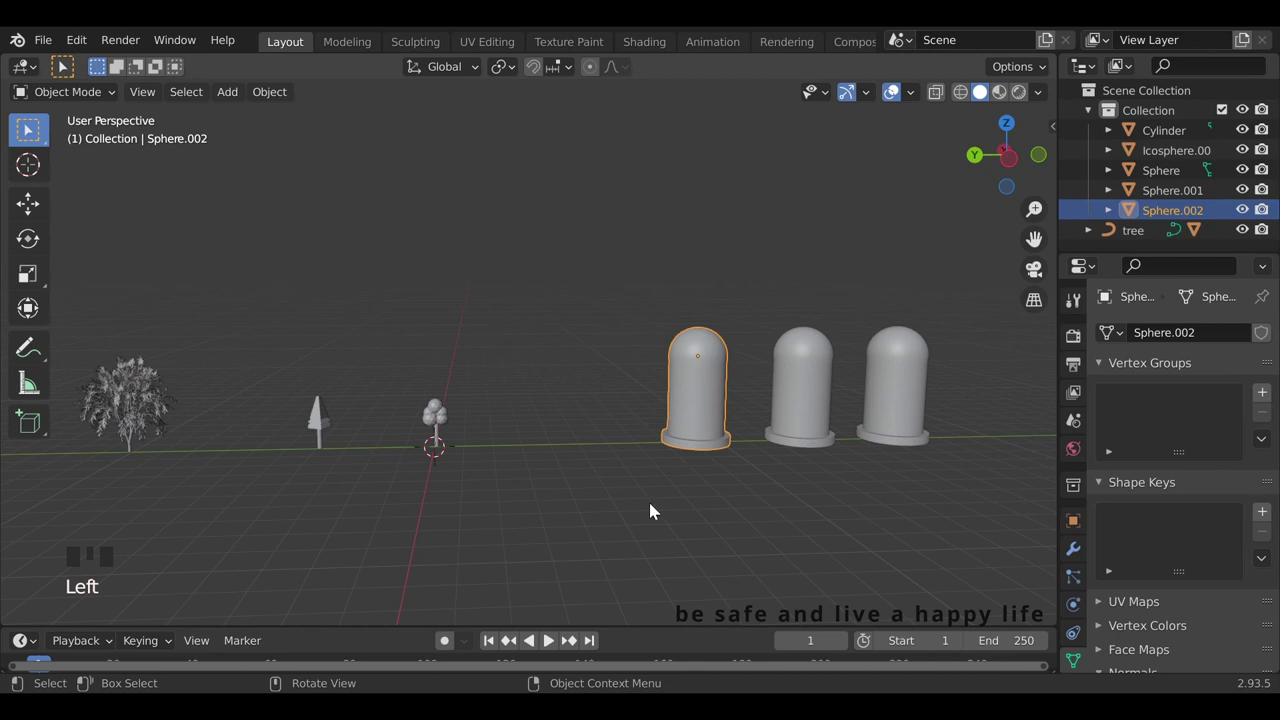
Slide the glass domes along the row into new positions and look down from top view.
key(g)
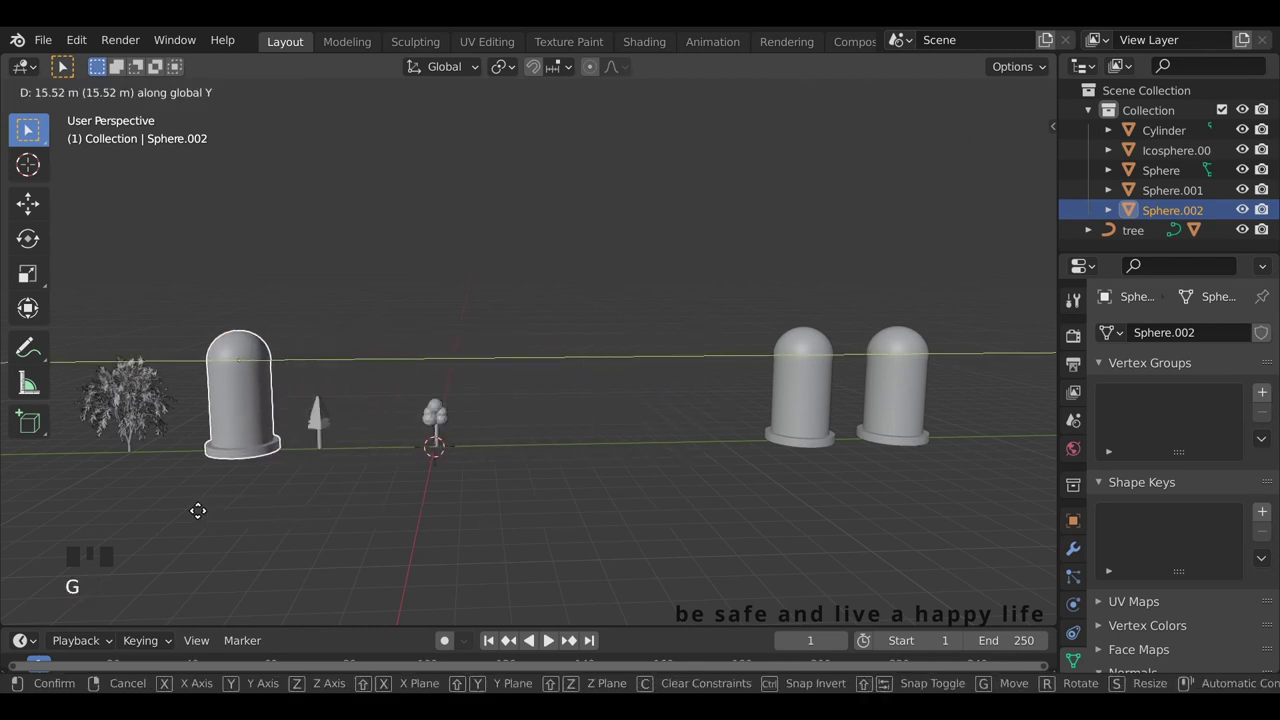
click(446, 424)
key(g)
click(832, 390)
key(g)
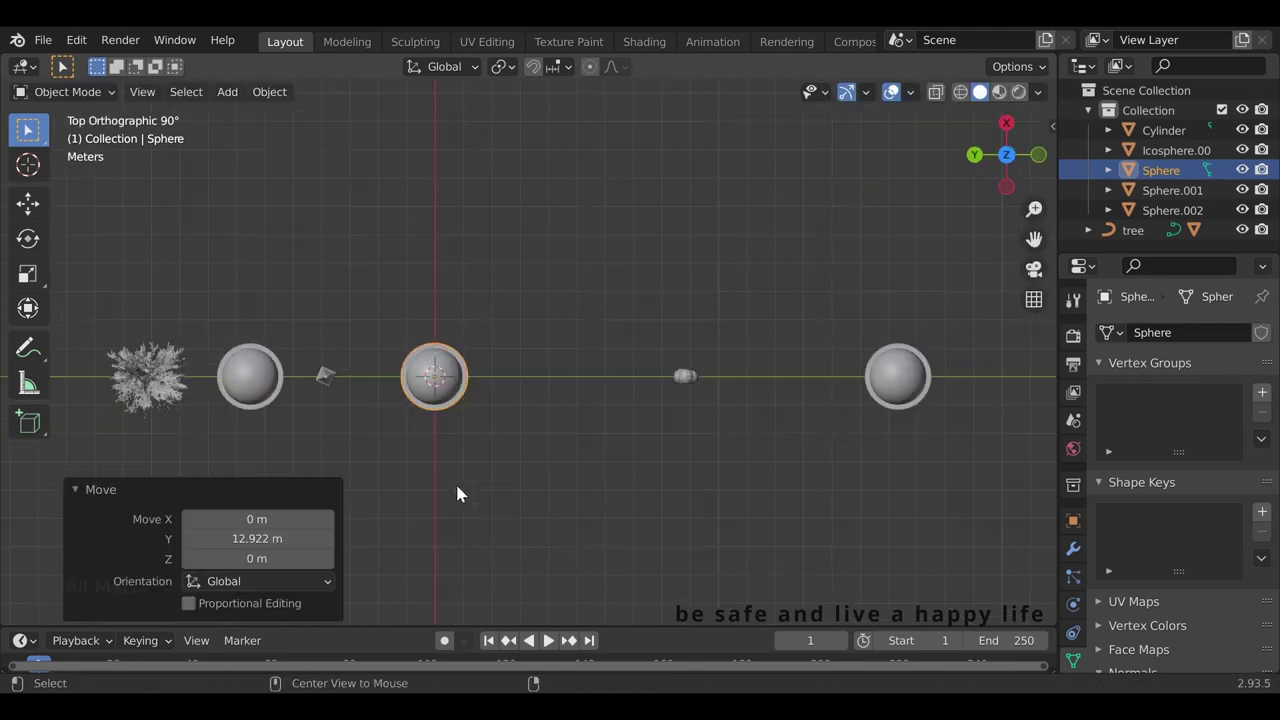
drag(177, 314, 157, 345)
Move the leafy tree into a dome and stretch it taller along Z to fill it.
key(g)
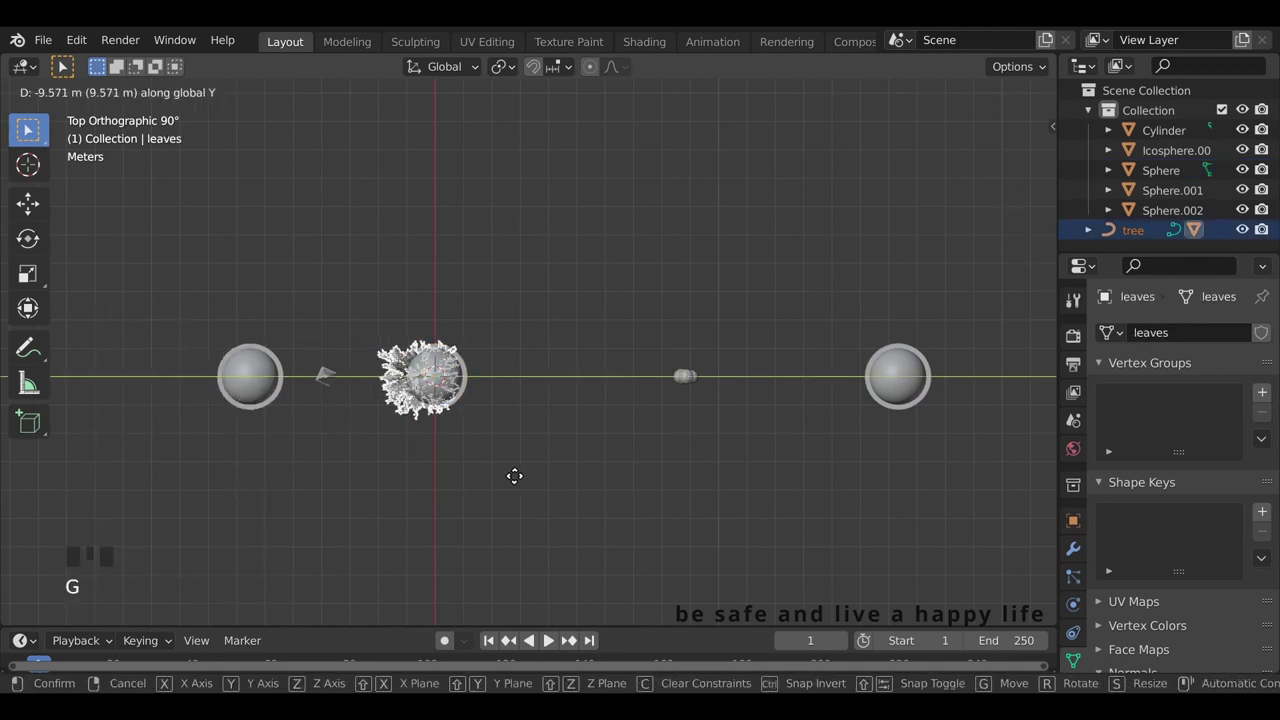
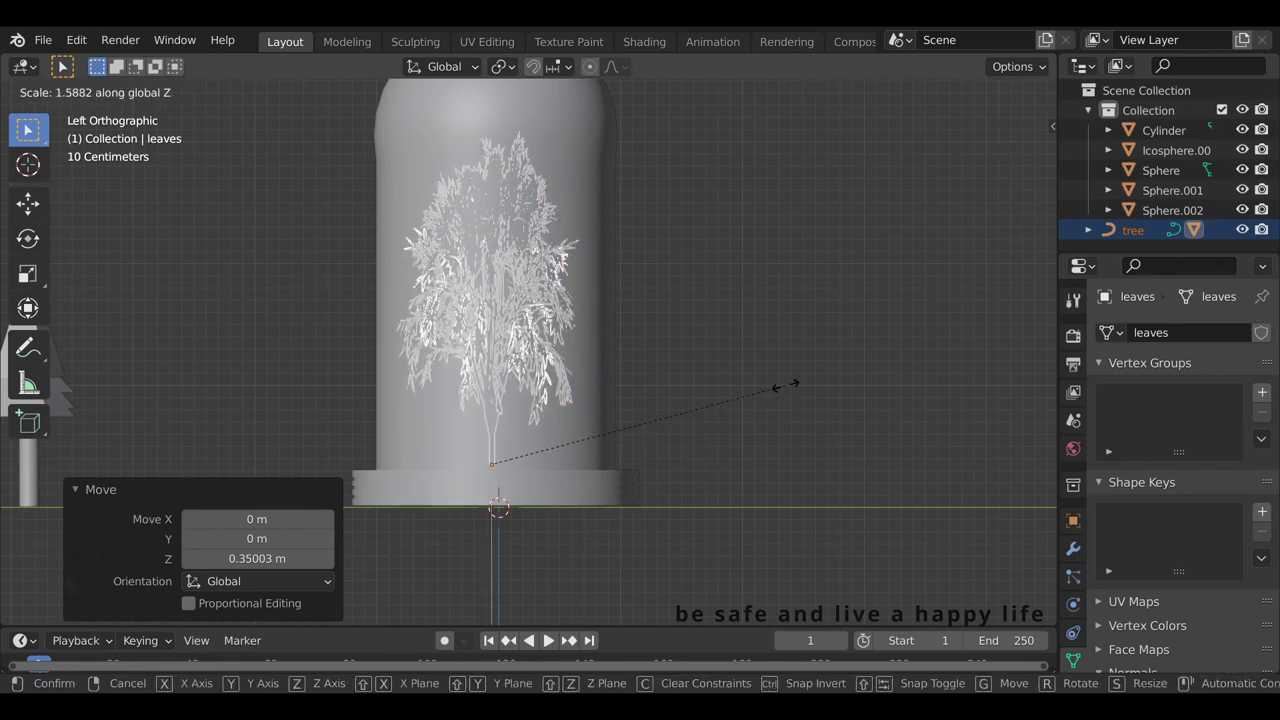
drag(439, 435, 679, 468)
drag(696, 471, 532, 442)
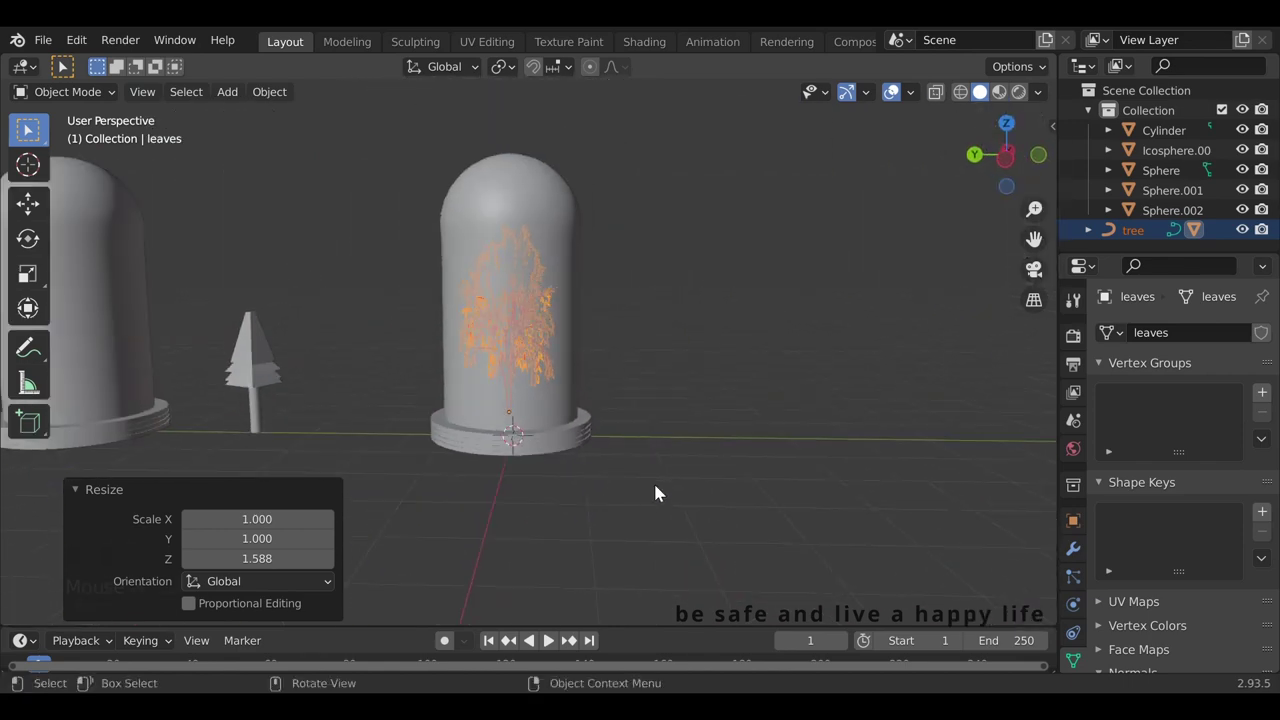
Resize the dome around the tree and view it from the side with X-ray on.
click(529, 249)
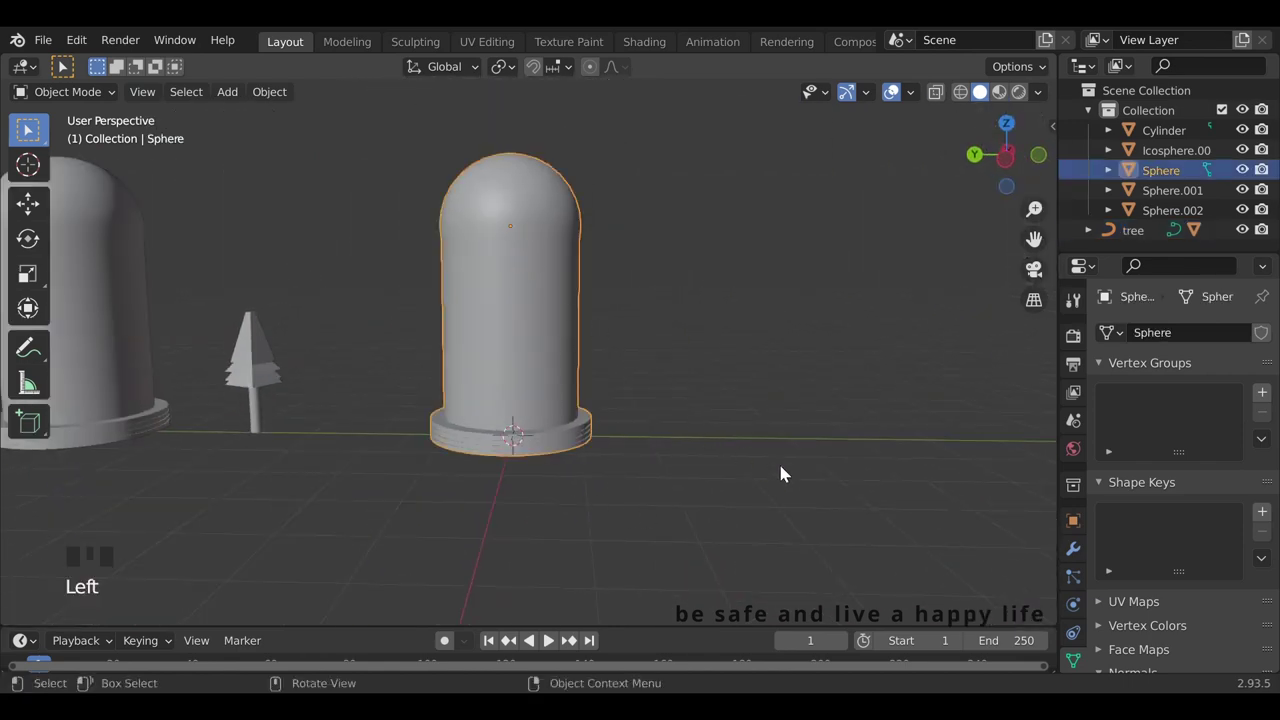
key(s)
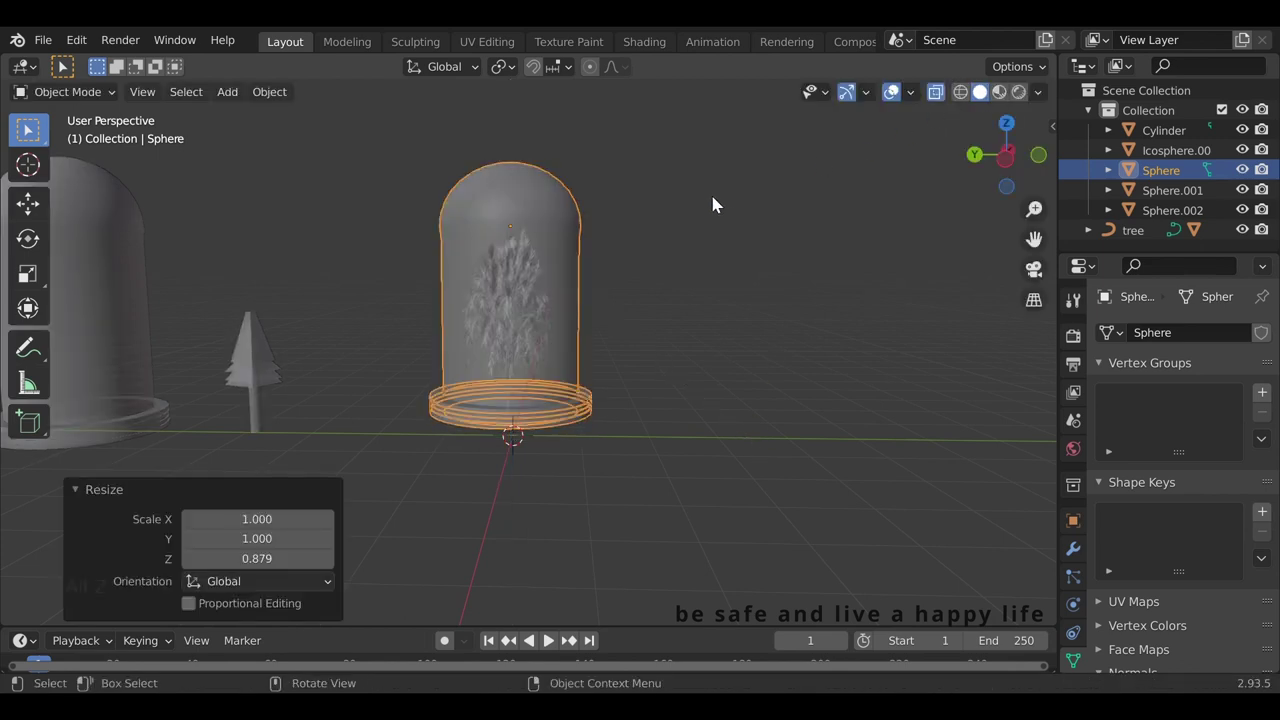
click(705, 462)
key(alt+z)
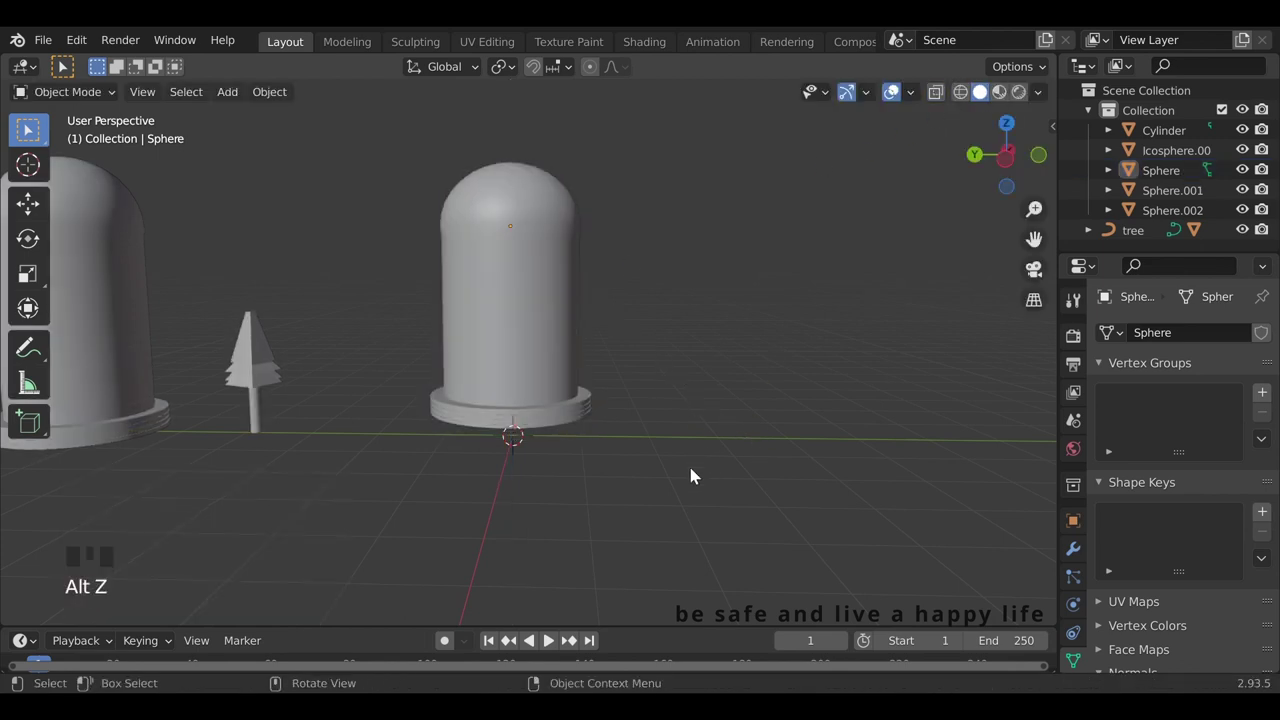
key(z)
click(540, 353)
key(alt+z)
Lower the dome onto its base with the tree standing inside, then return to perspective.
drag(573, 483, 544, 487)
middle_click(673, 484)
scroll(up, 3)
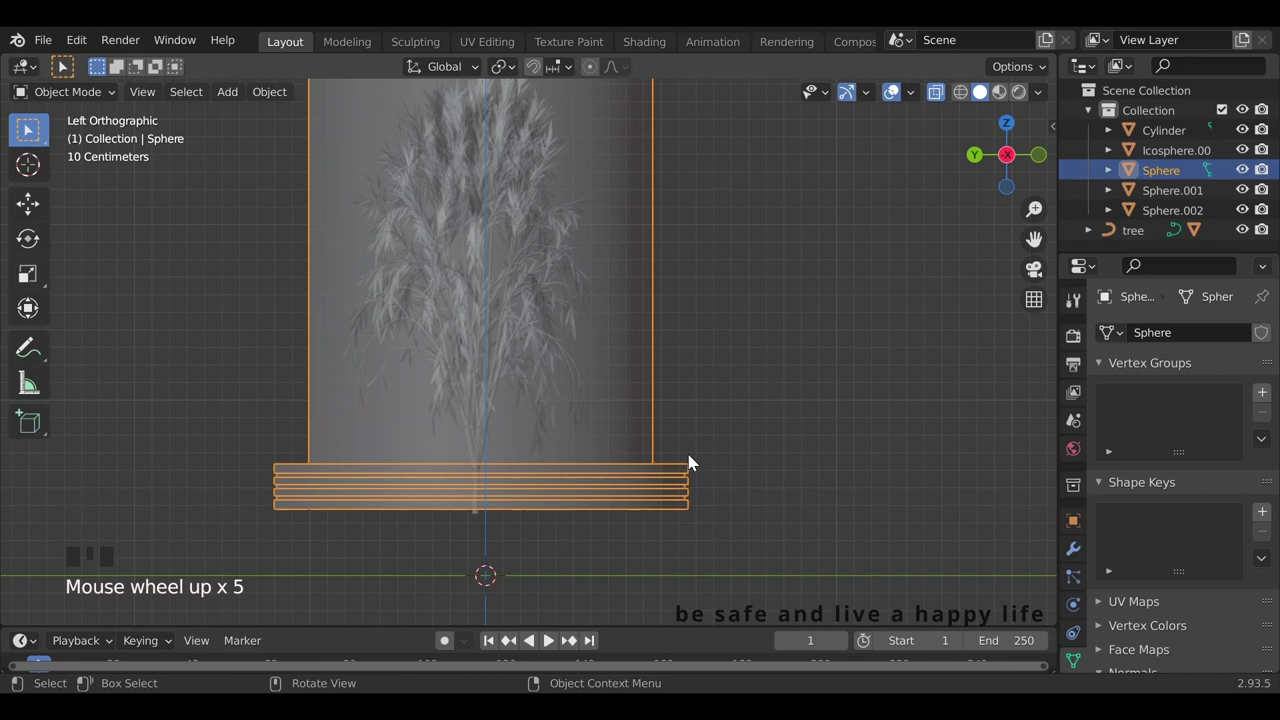
key(g)
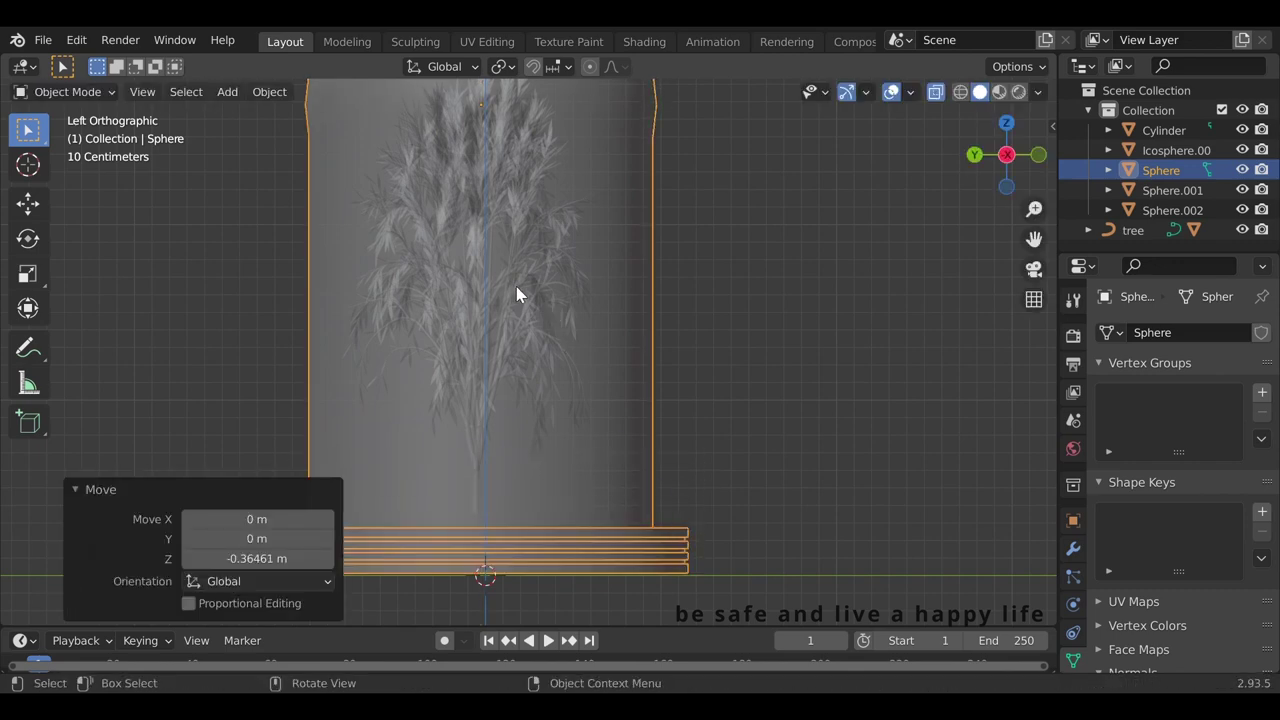
click(526, 378)
click(731, 541)
key(g)
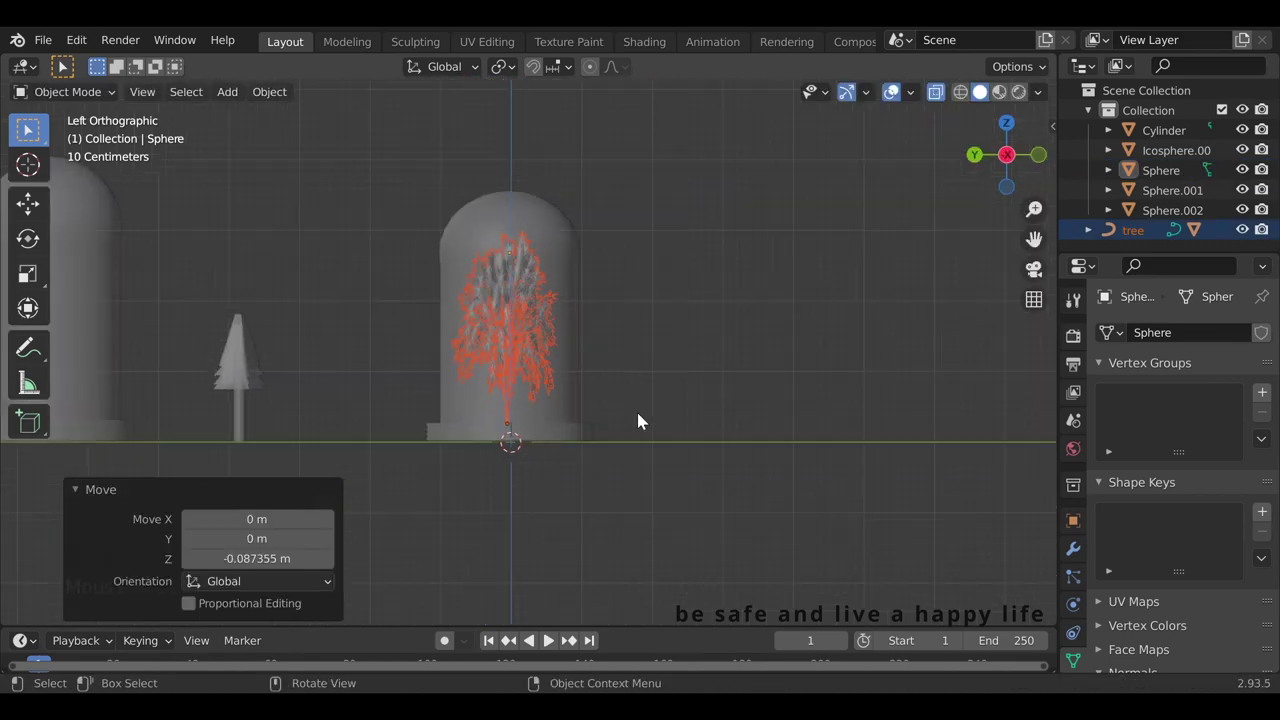
drag(670, 461, 664, 470)
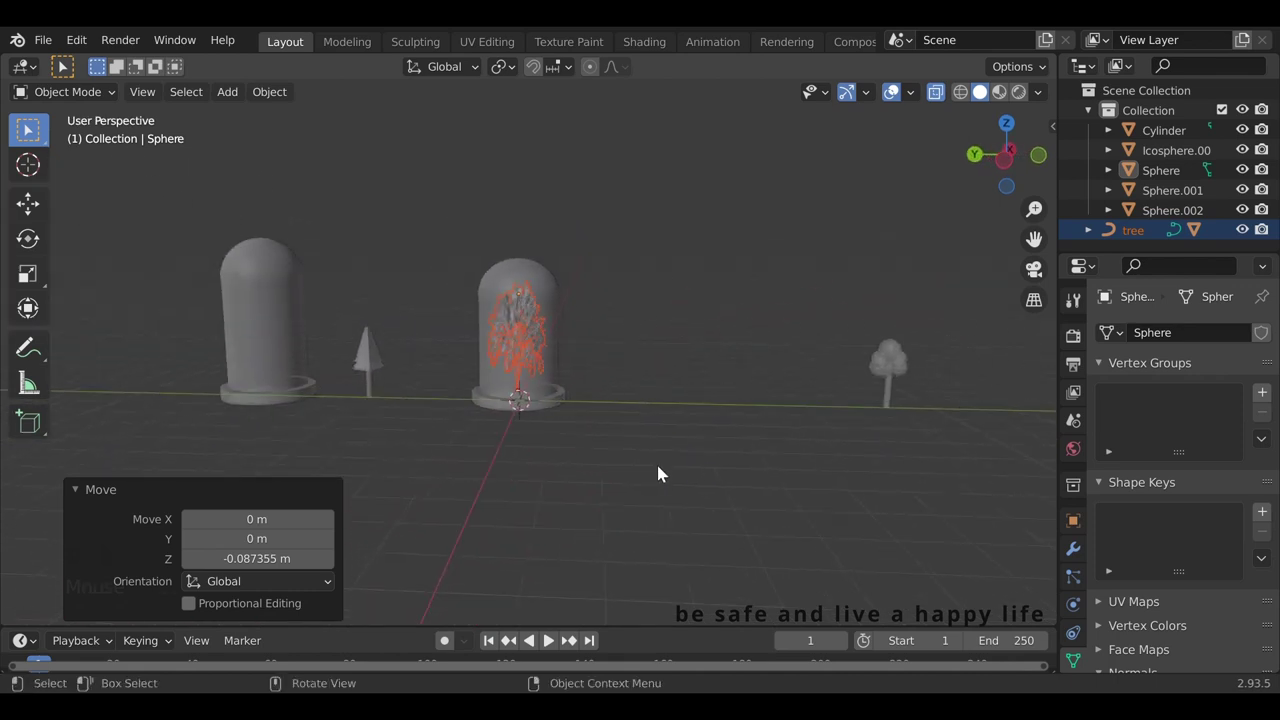
Move the empty right dome next to the middle one.
click(1015, 351)
key(g)
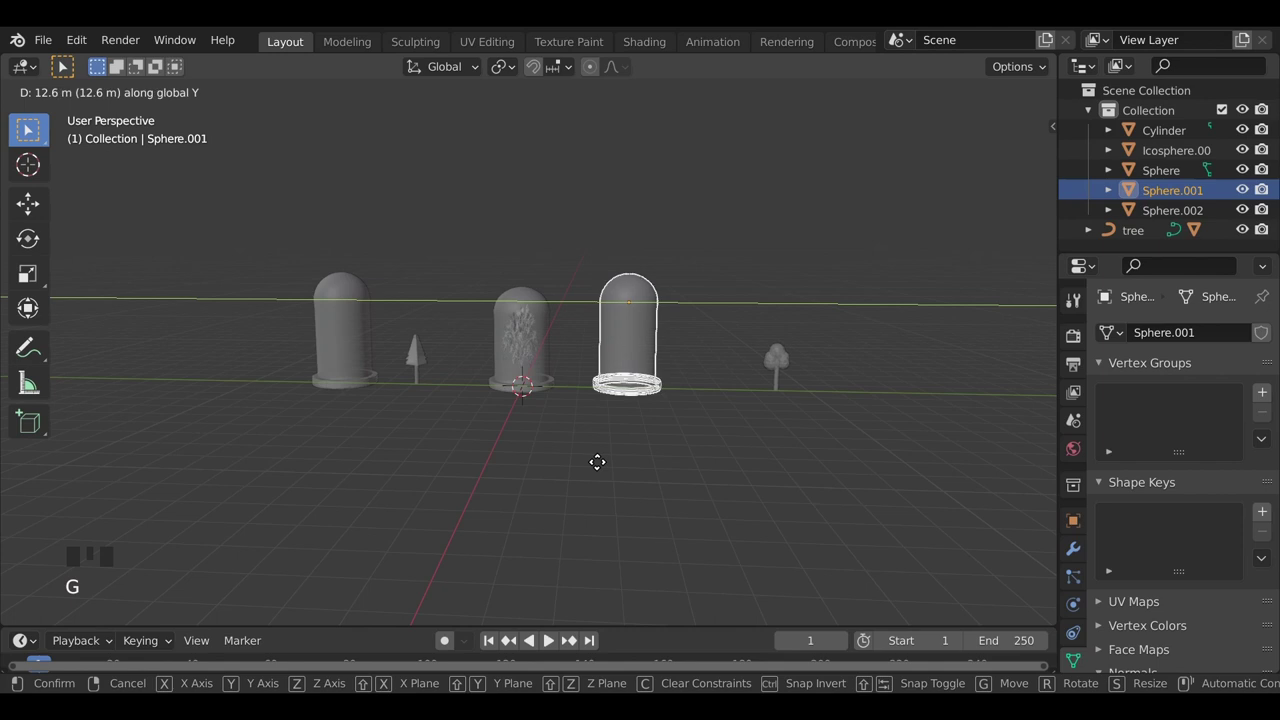
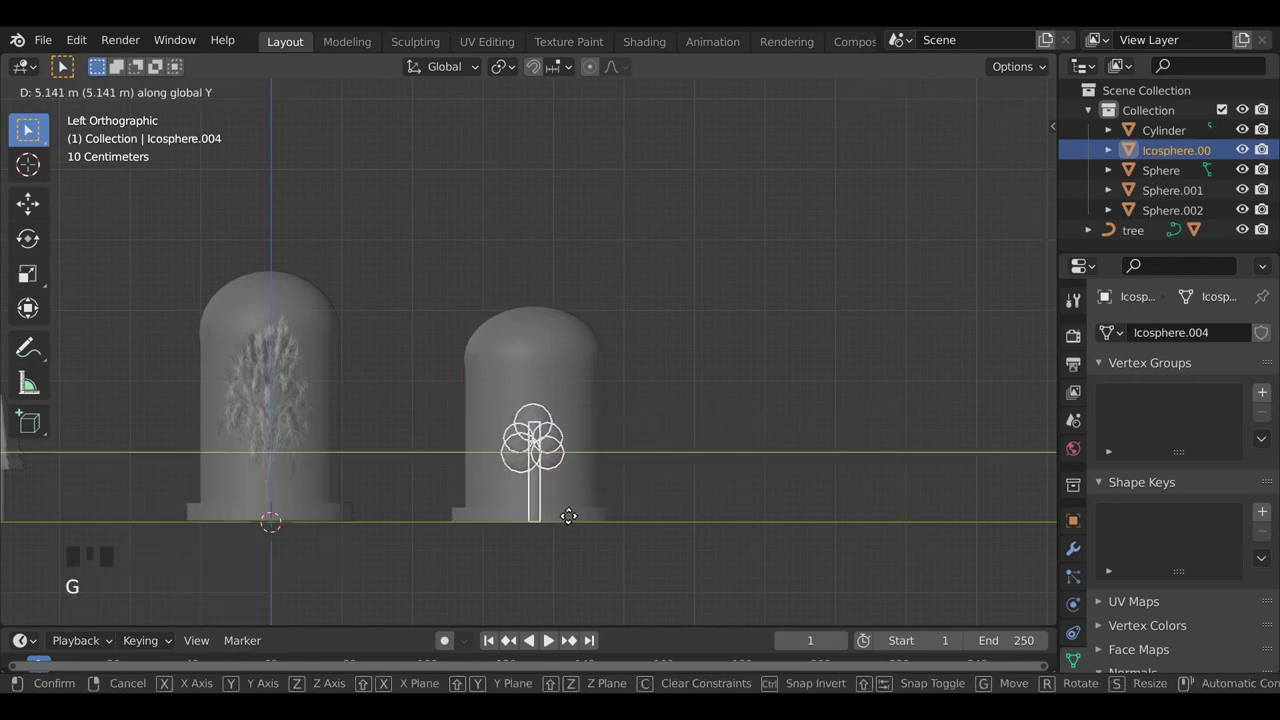
Slide the round Icosphere tree into the dome and centre it, checking from around the dome.
drag(574, 455, 570, 484)
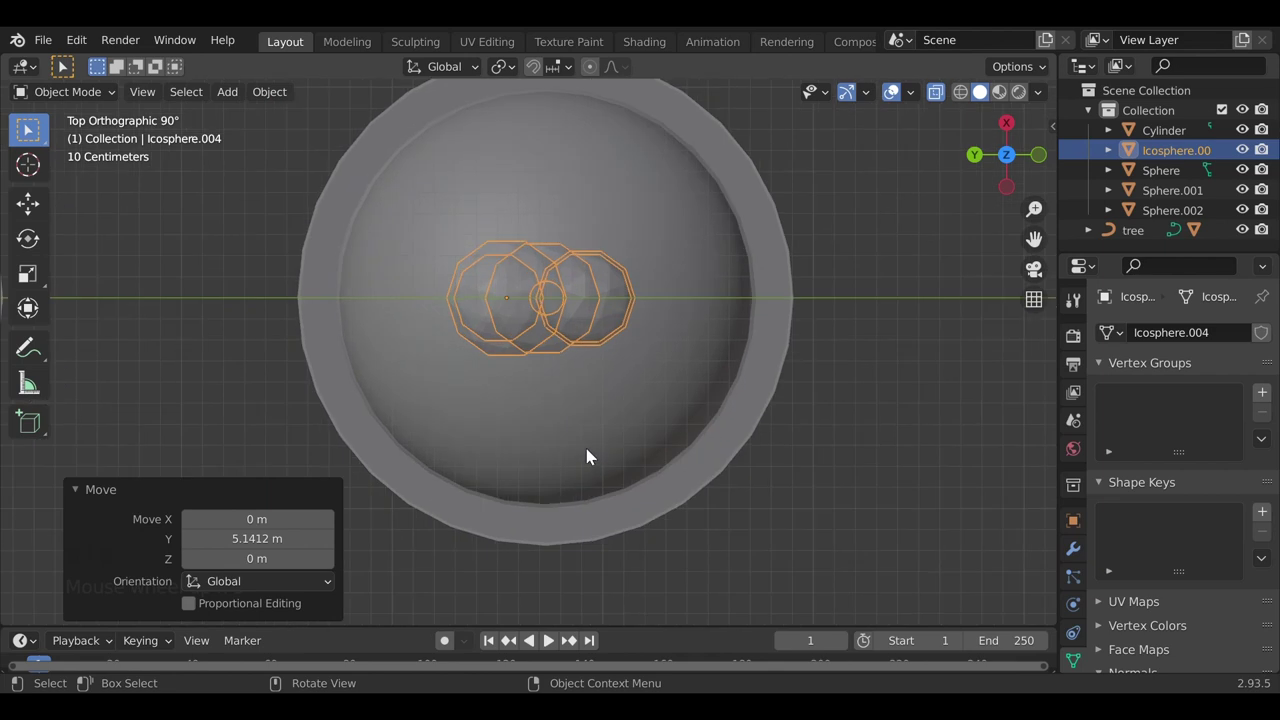
drag(611, 425, 570, 459)
drag(549, 510, 581, 337)
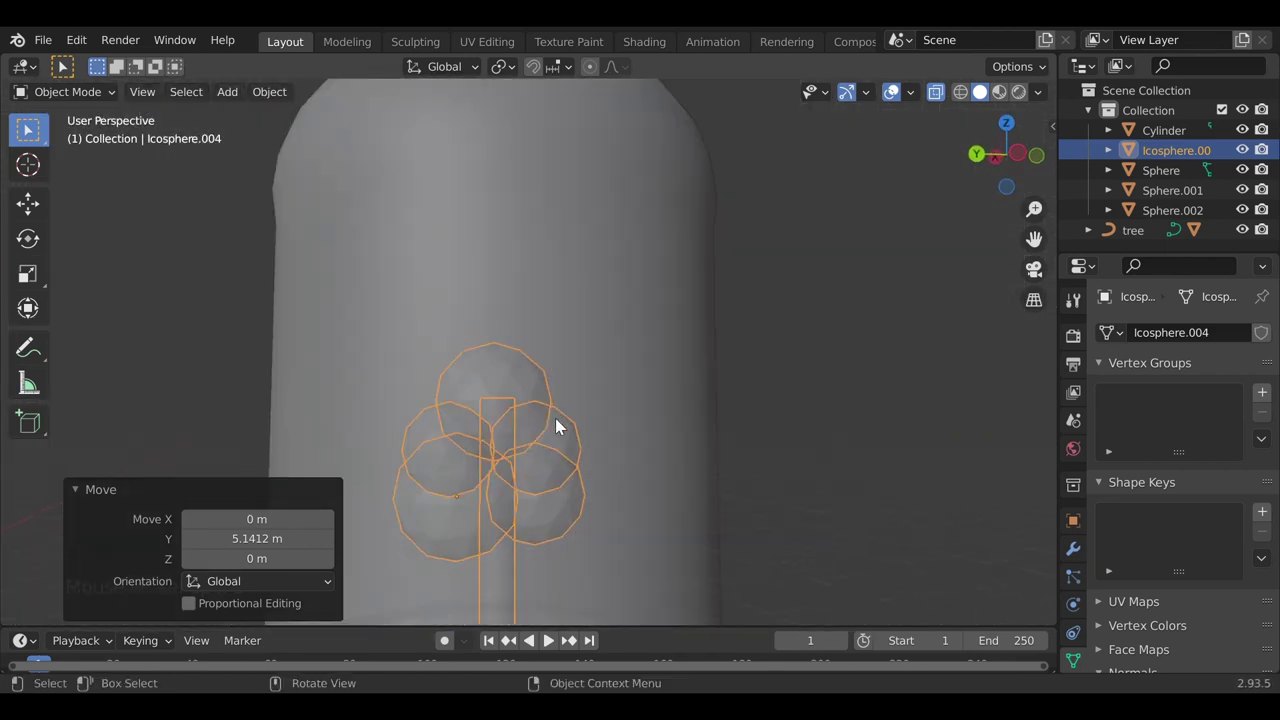
drag(572, 503, 652, 423)
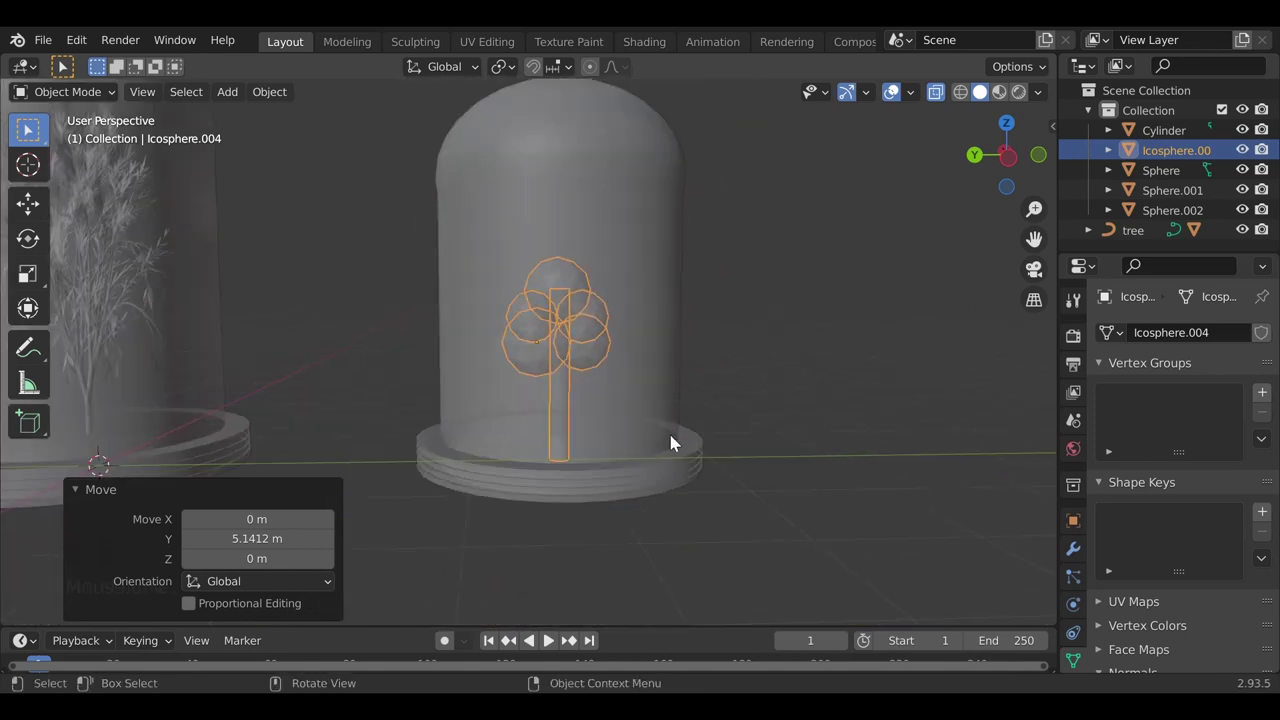
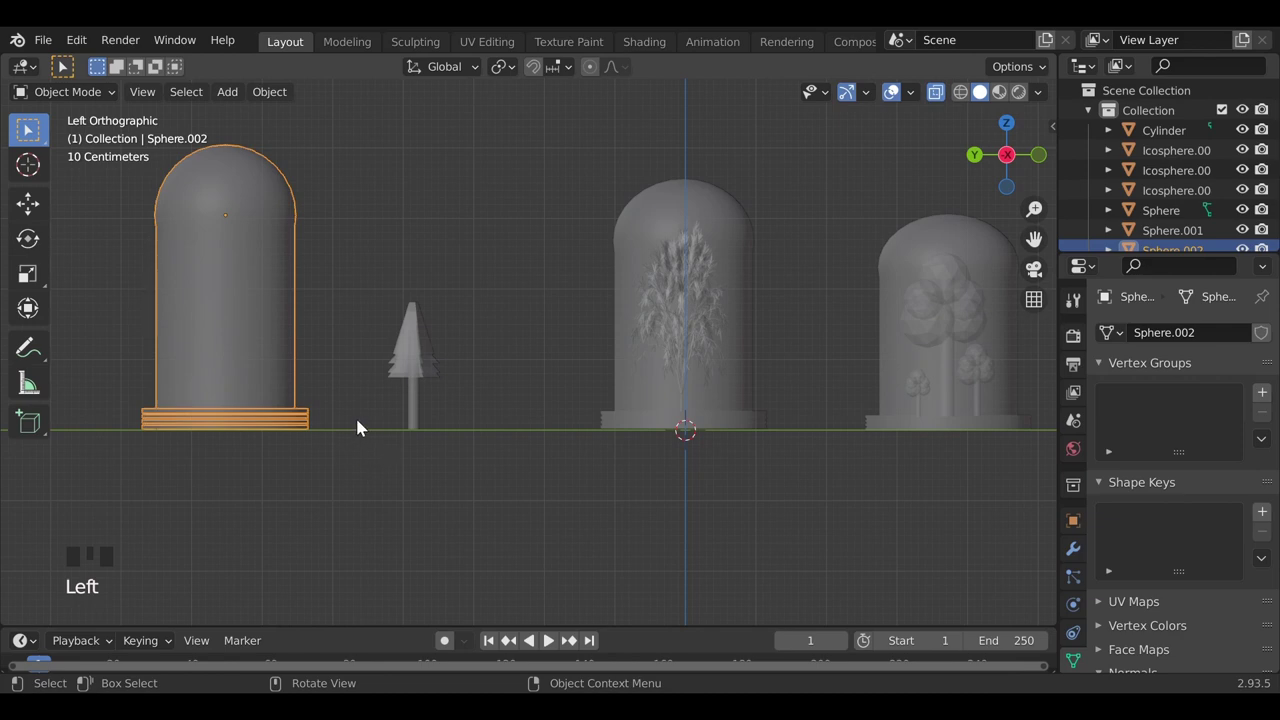
Duplicate a dome over the cone tree and nudge the cone tree inside it.
click(928, 251)
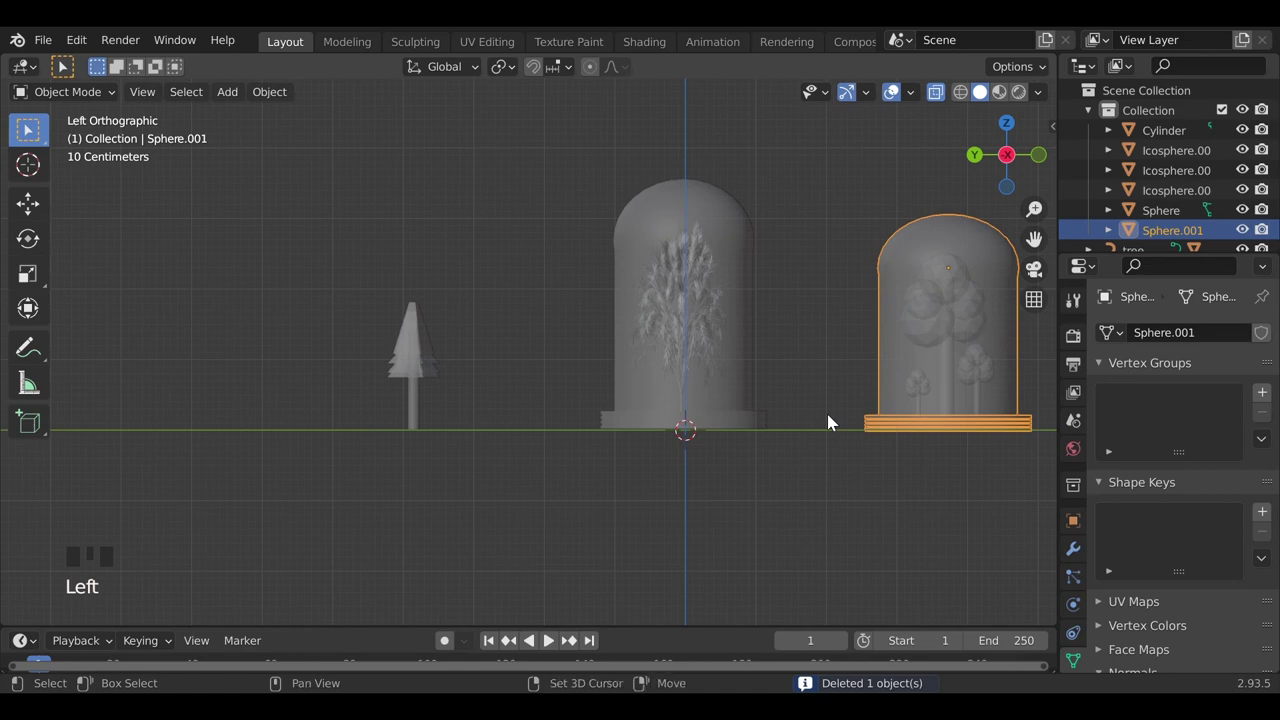
key(shift+d)
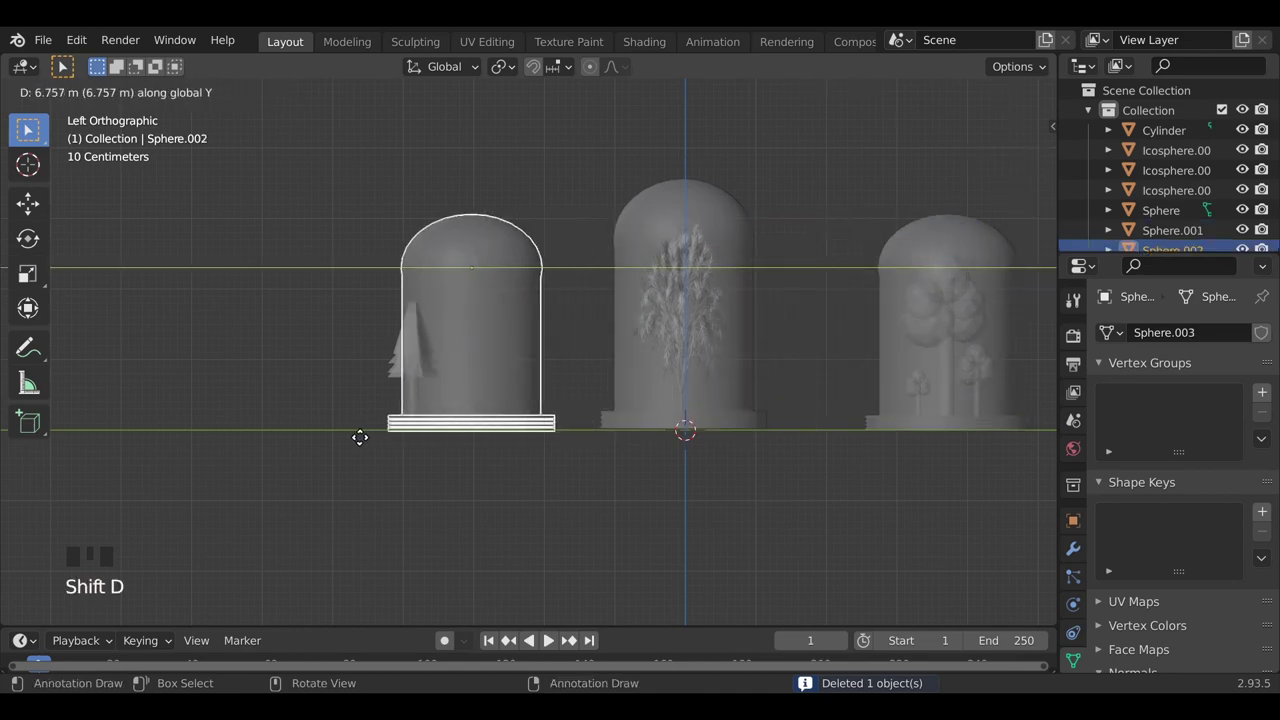
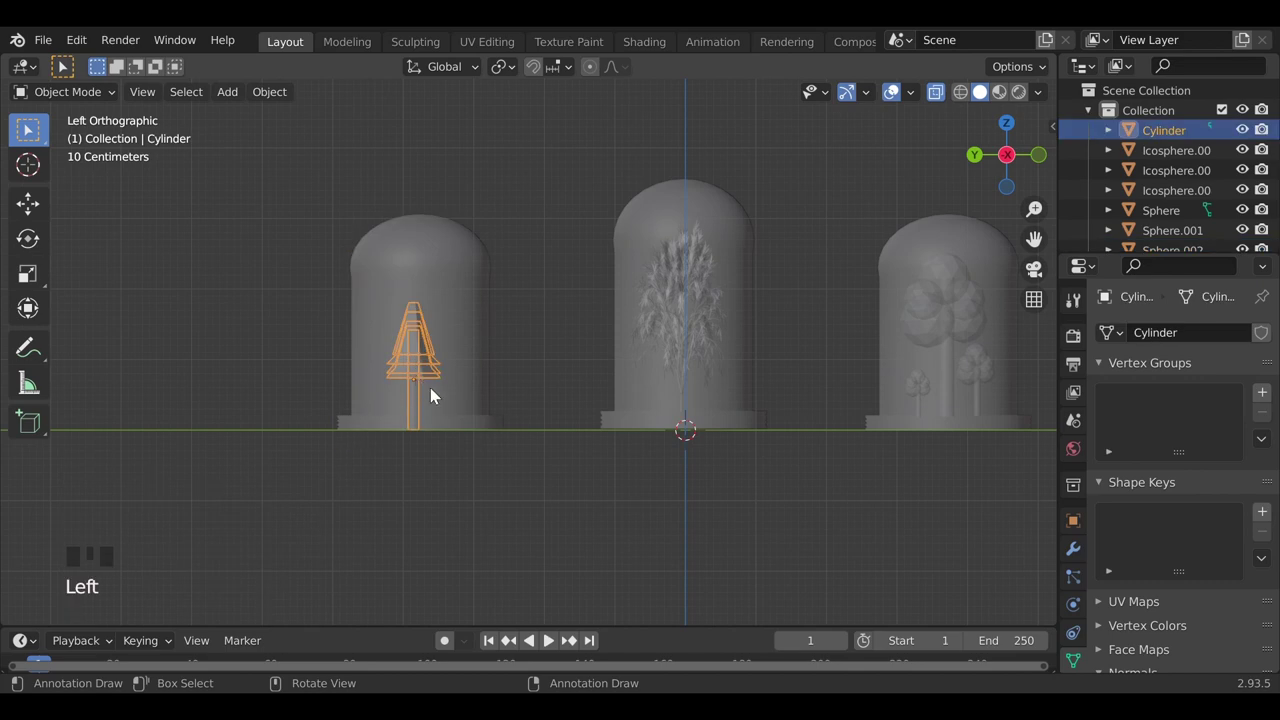
key(g)
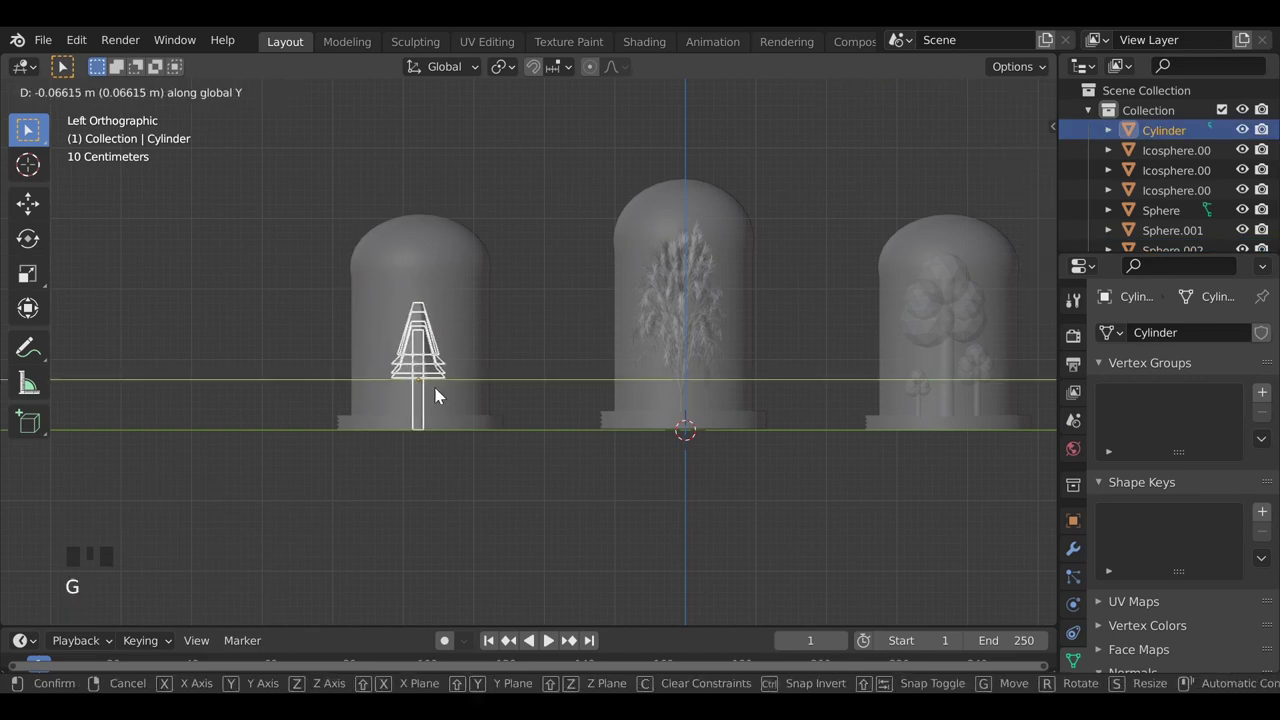
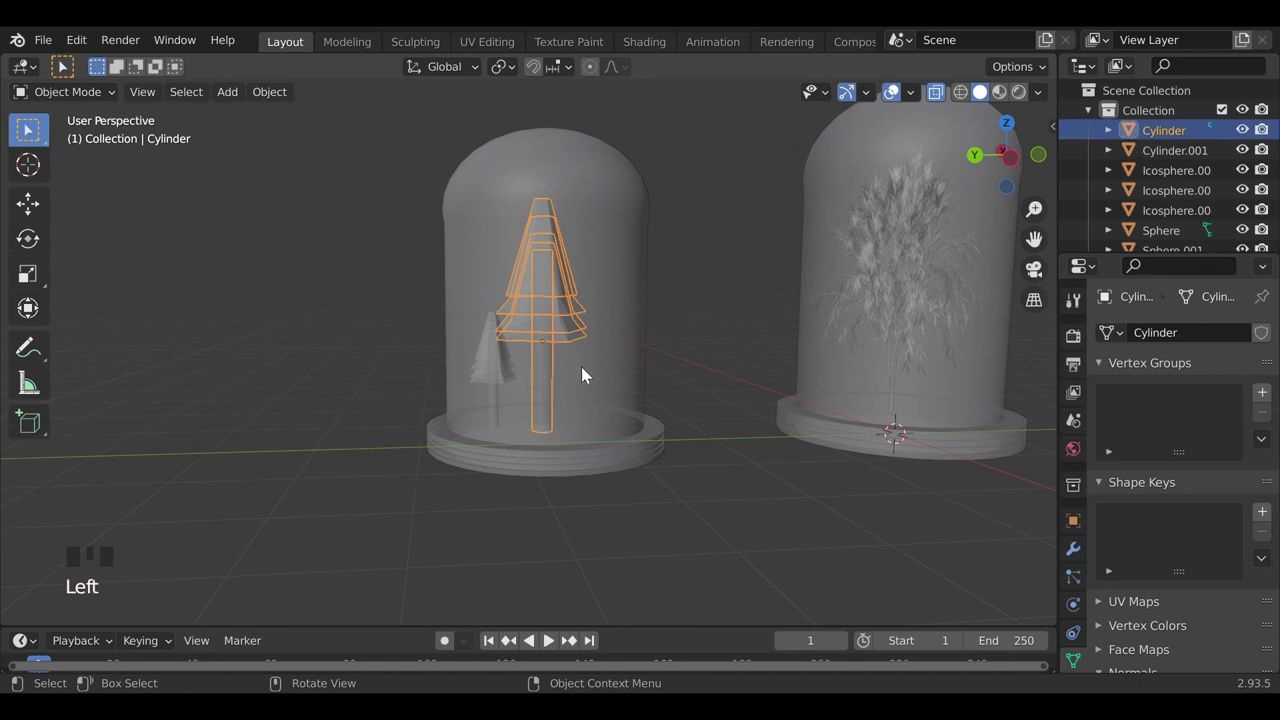
Add a large floor plane under the domes and extrude its back edge up into a wall.
key(g)
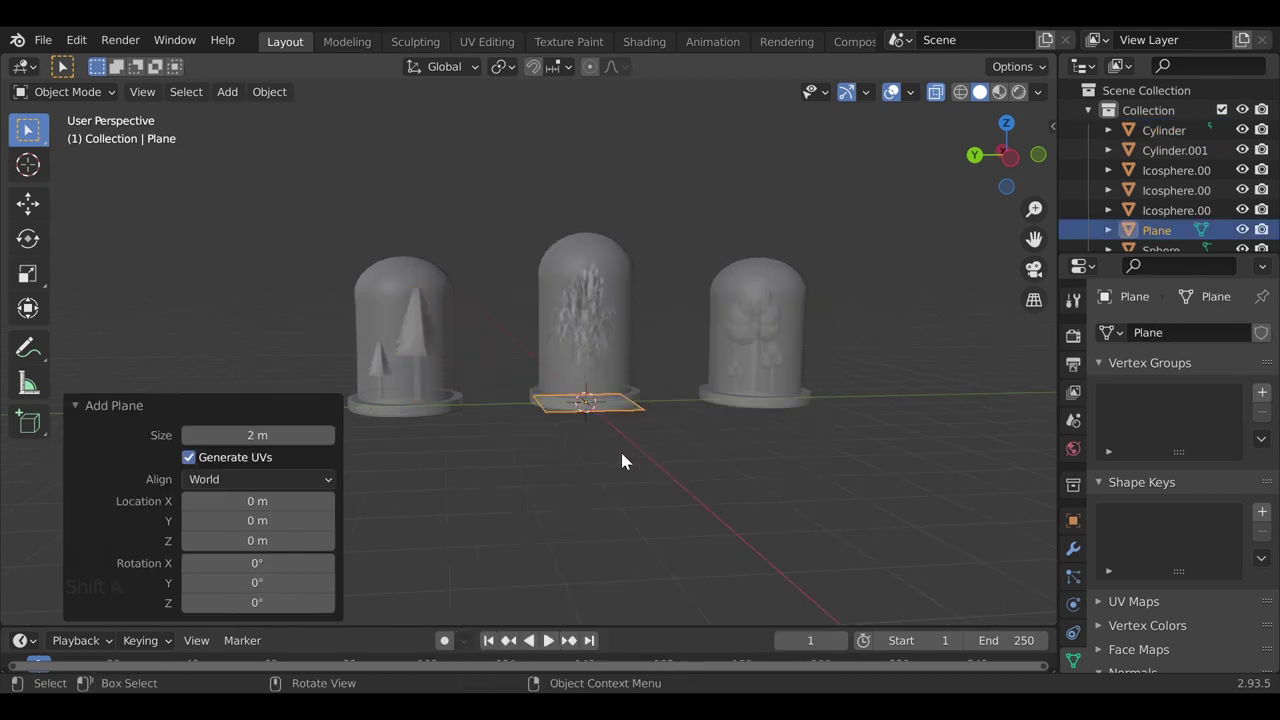
middle_click(564, 436)
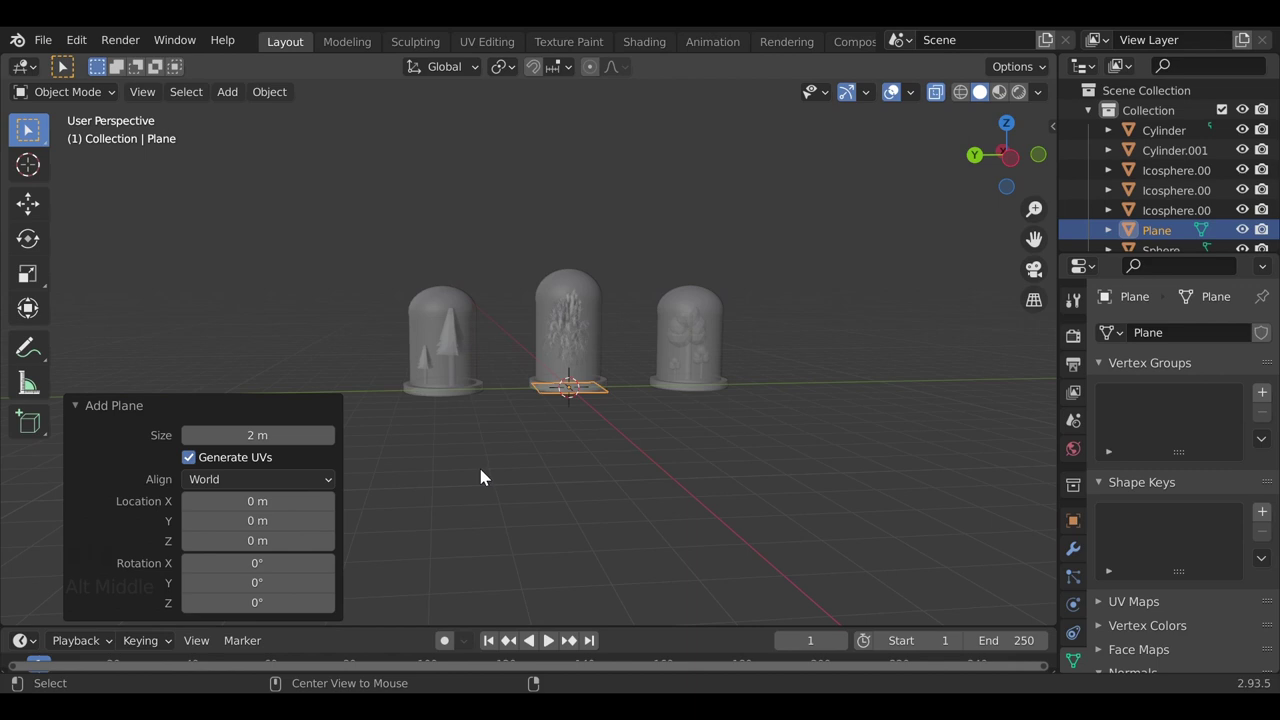
drag(589, 464, 594, 488)
drag(617, 408, 628, 475)
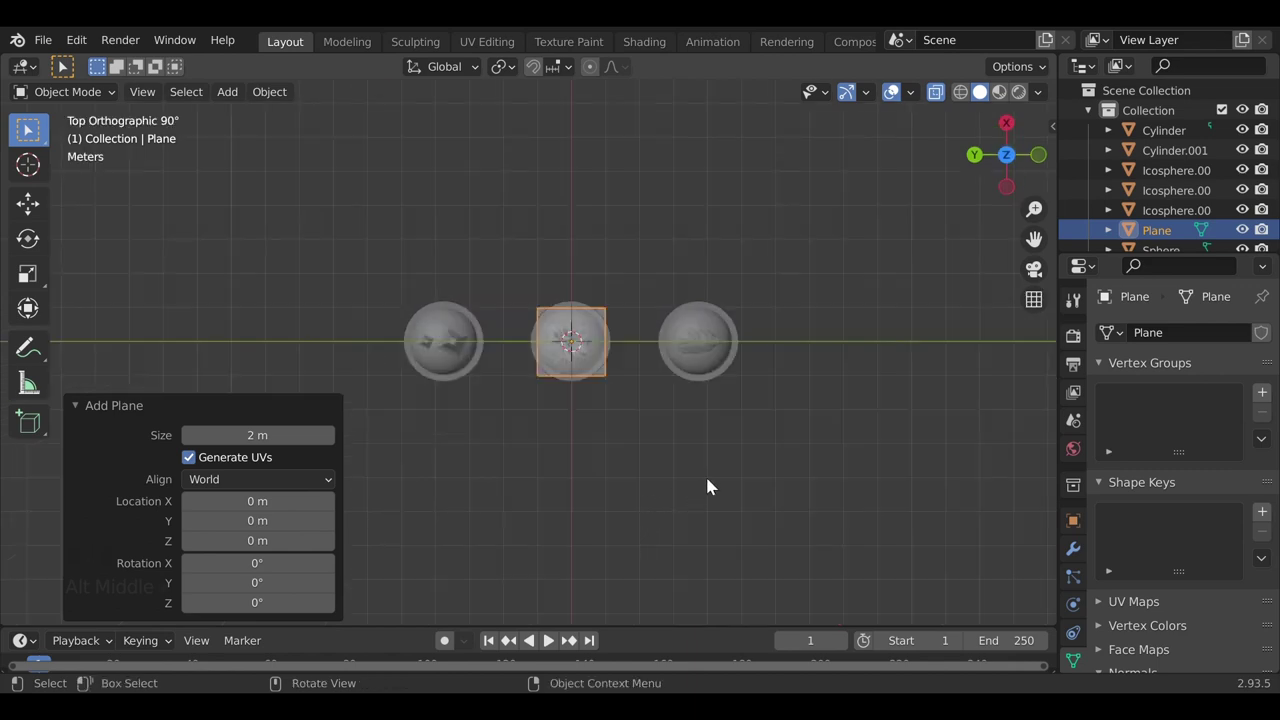
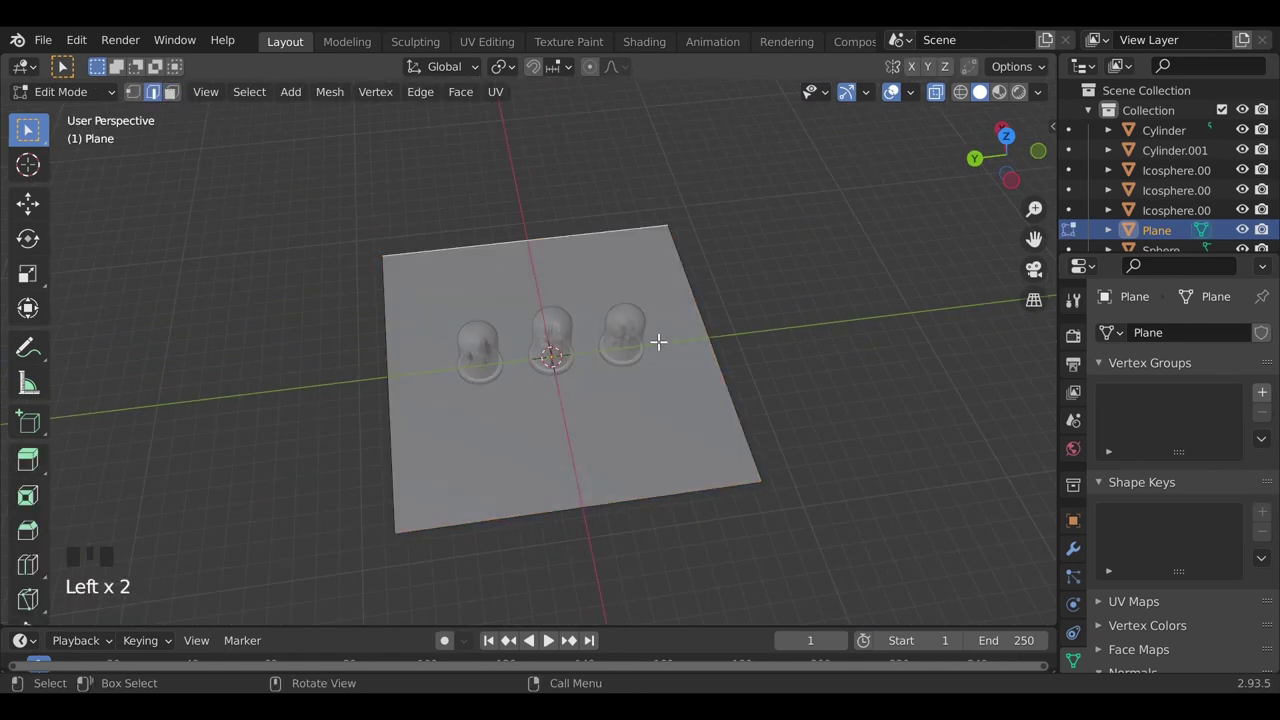
key(e)
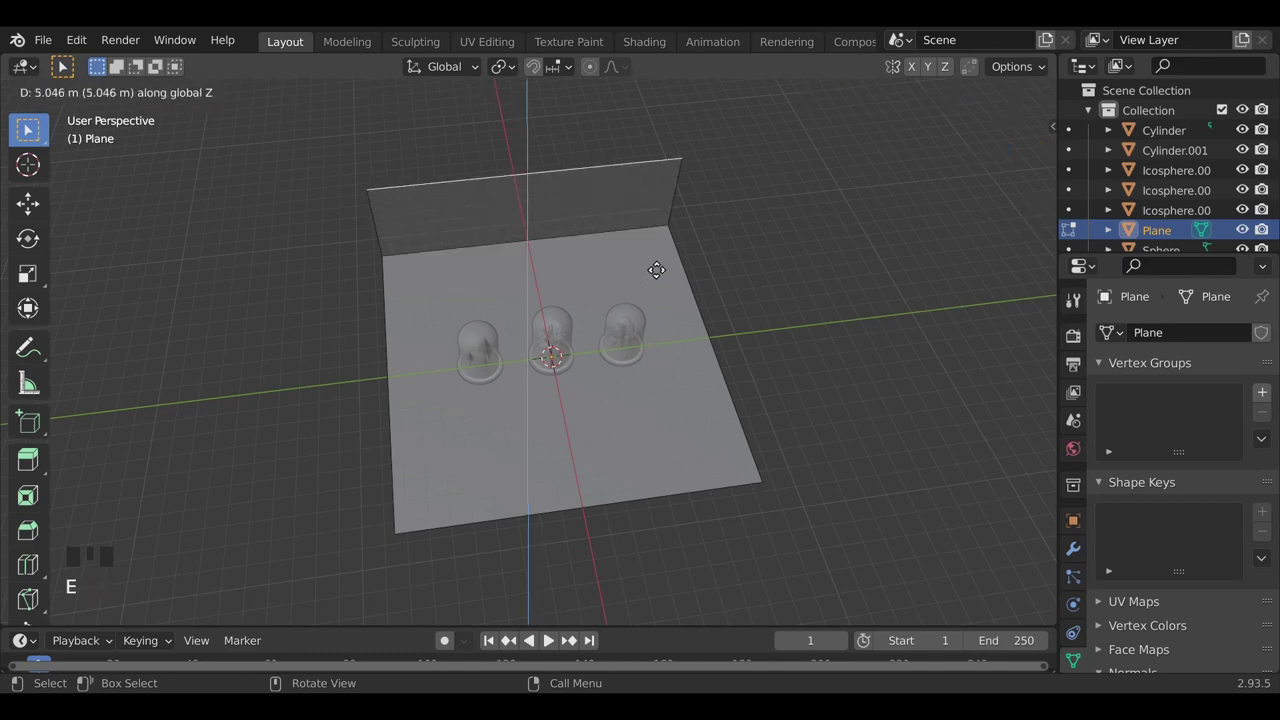
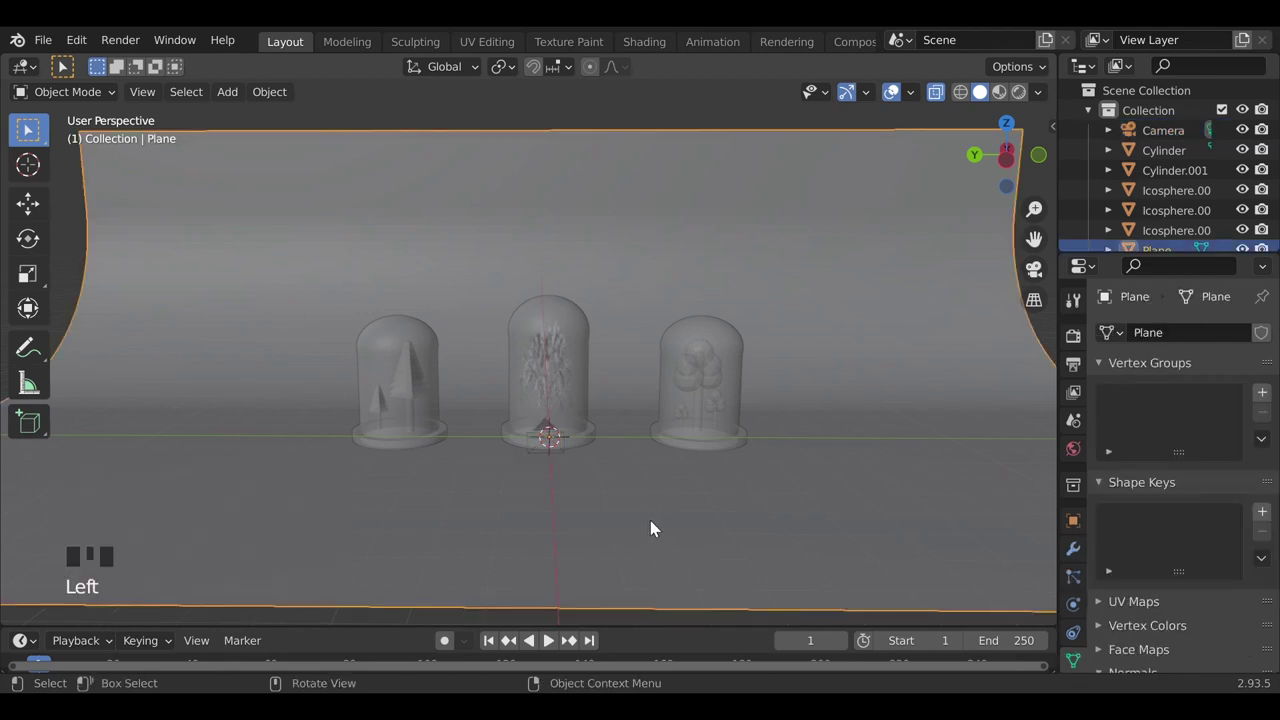
Enable Lock Camera to View and reframe the three domes centrally through the camera.
key(ctrl+alt+KP_0)
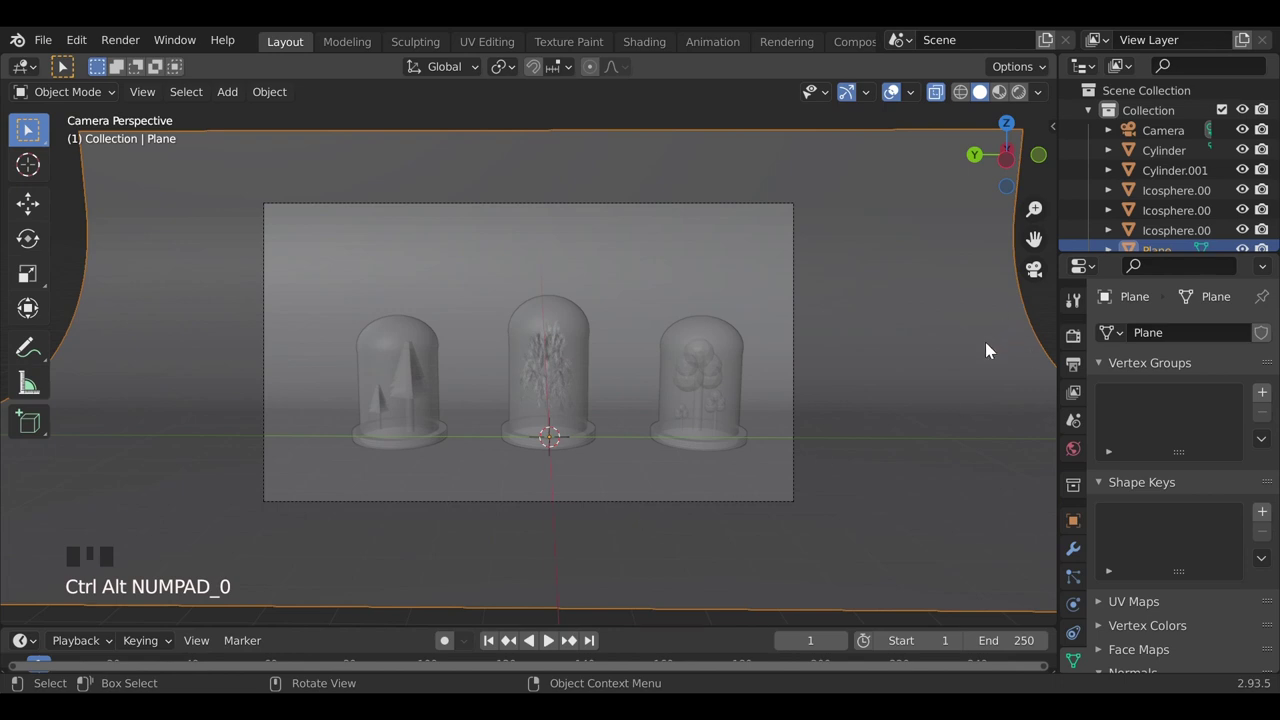
key(n)
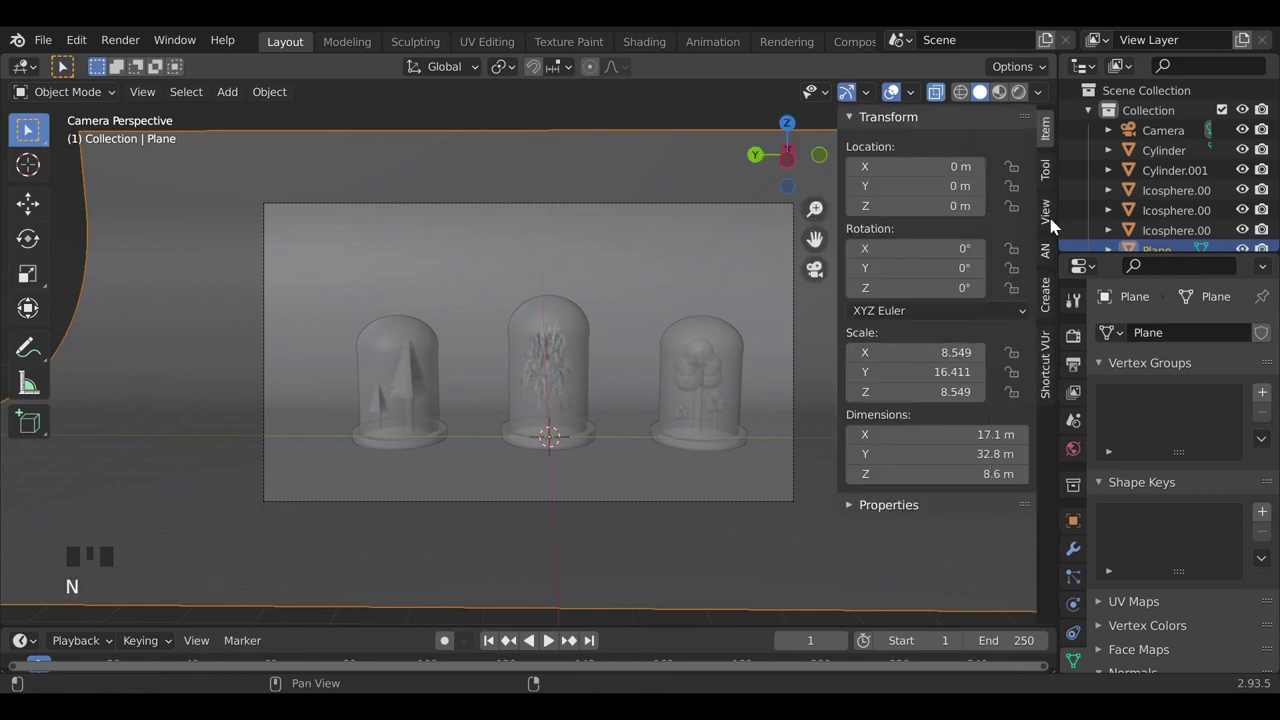
click(1060, 222)
click(951, 364)
drag(639, 486, 941, 362)
click(941, 362)
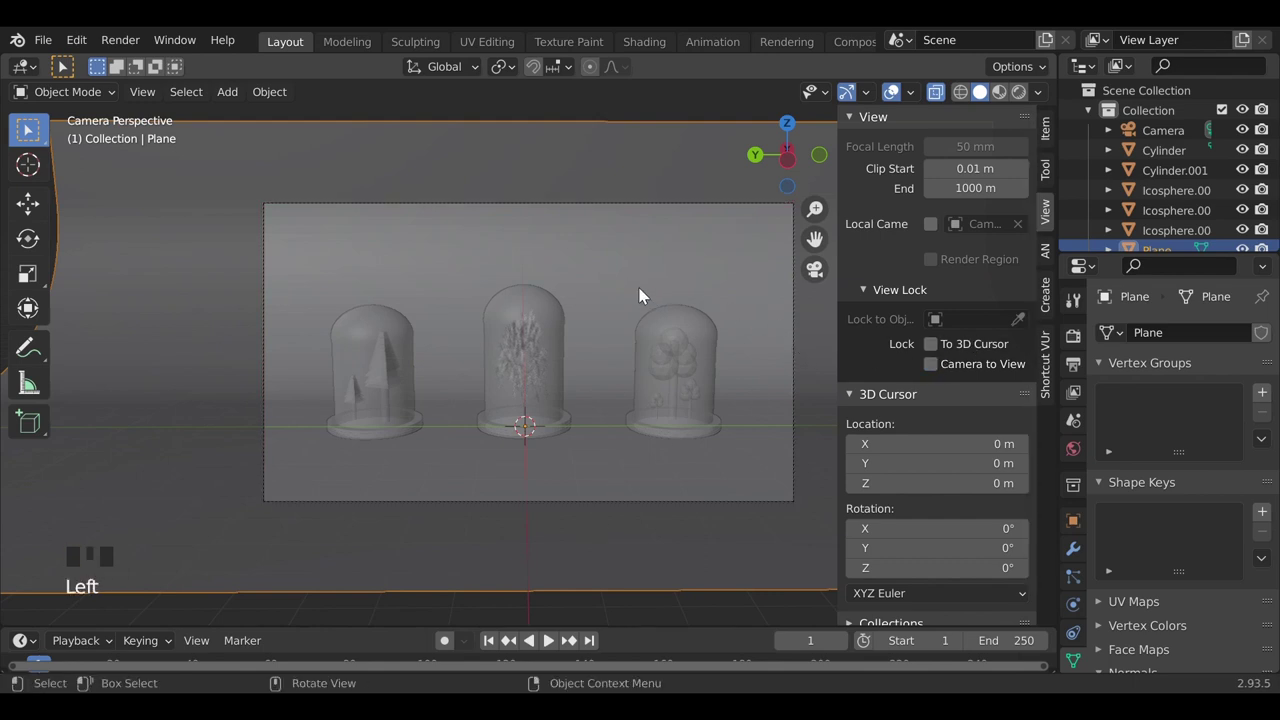
key(n)
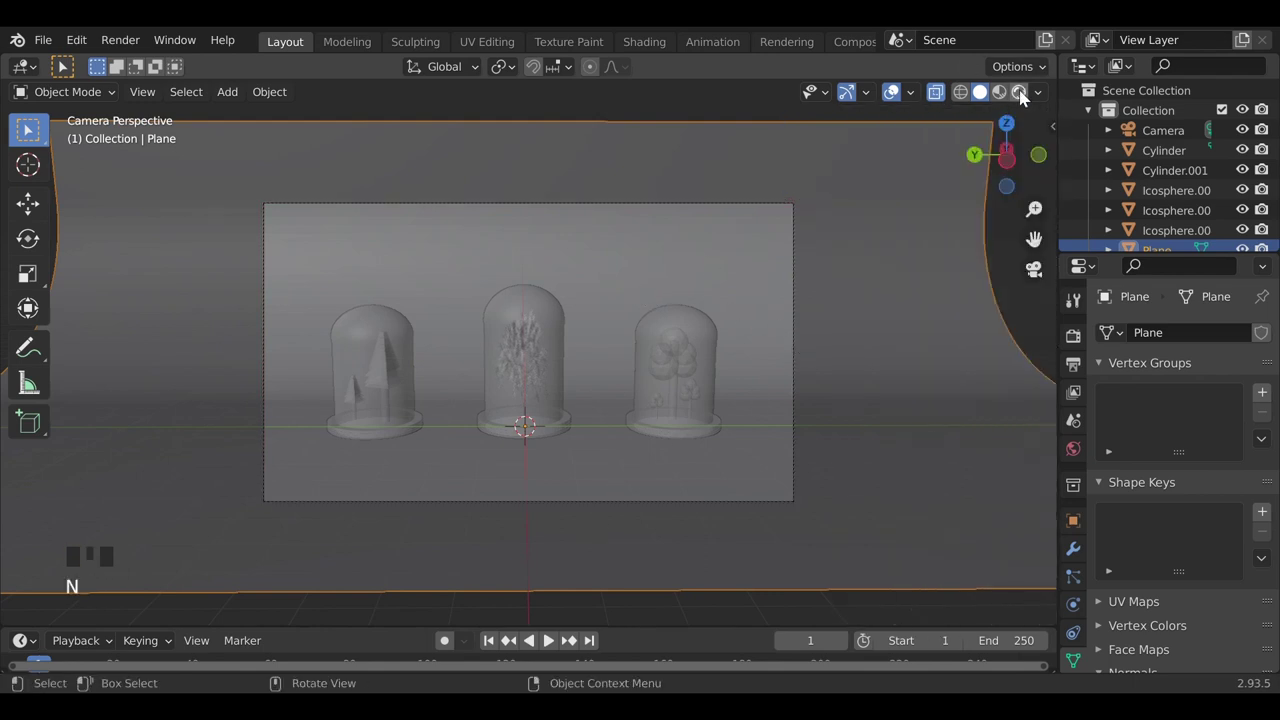
Switch to Material Preview shading and select the middle dome.
click(305, 473)
click(517, 330)
click(862, 431)
drag(862, 431, 533, 319)
click(533, 319)
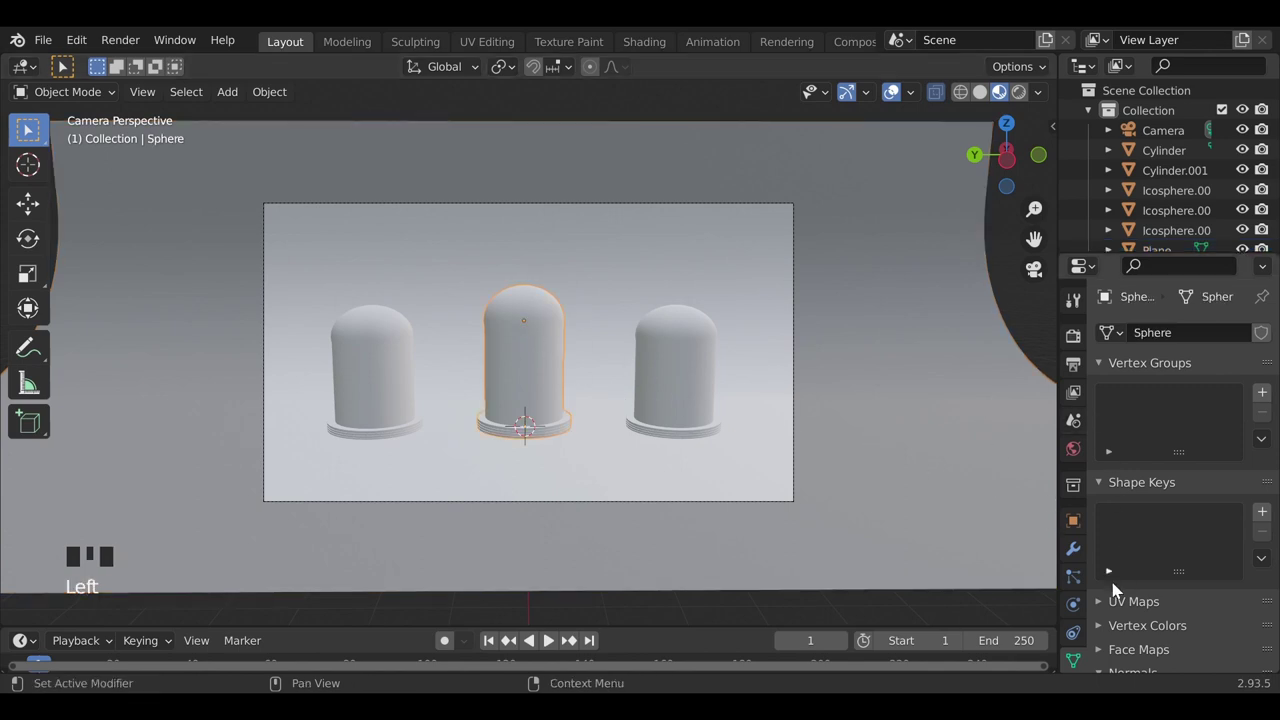
Assign a Glass BSDF material with zero roughness and IOR 1.45 to the middle dome.
scroll(down, 3)
click(1083, 619)
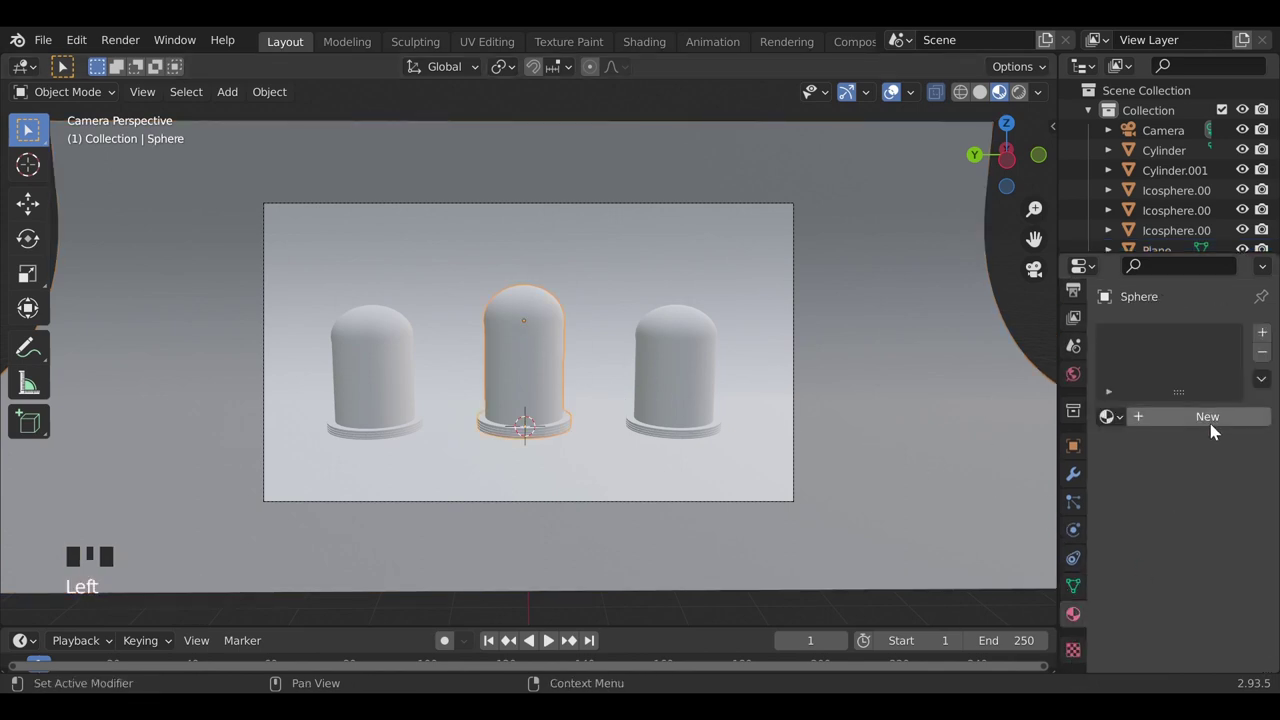
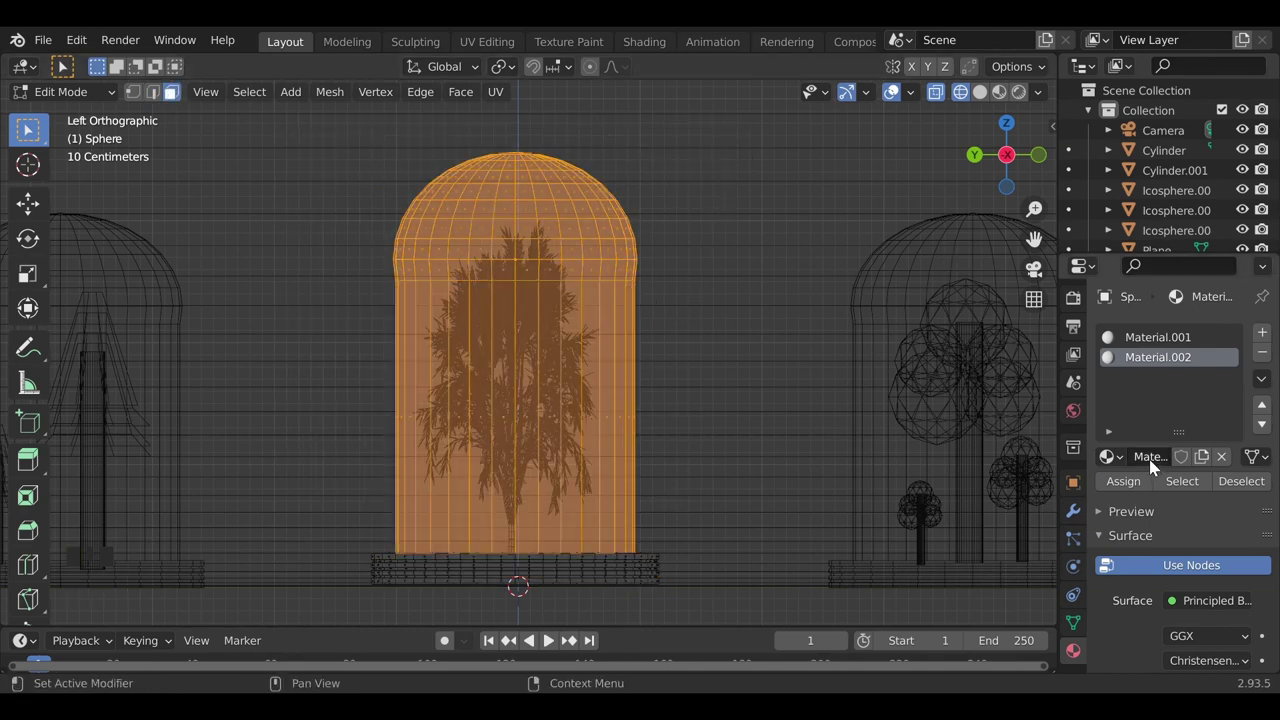
drag(1134, 491, 1184, 621)
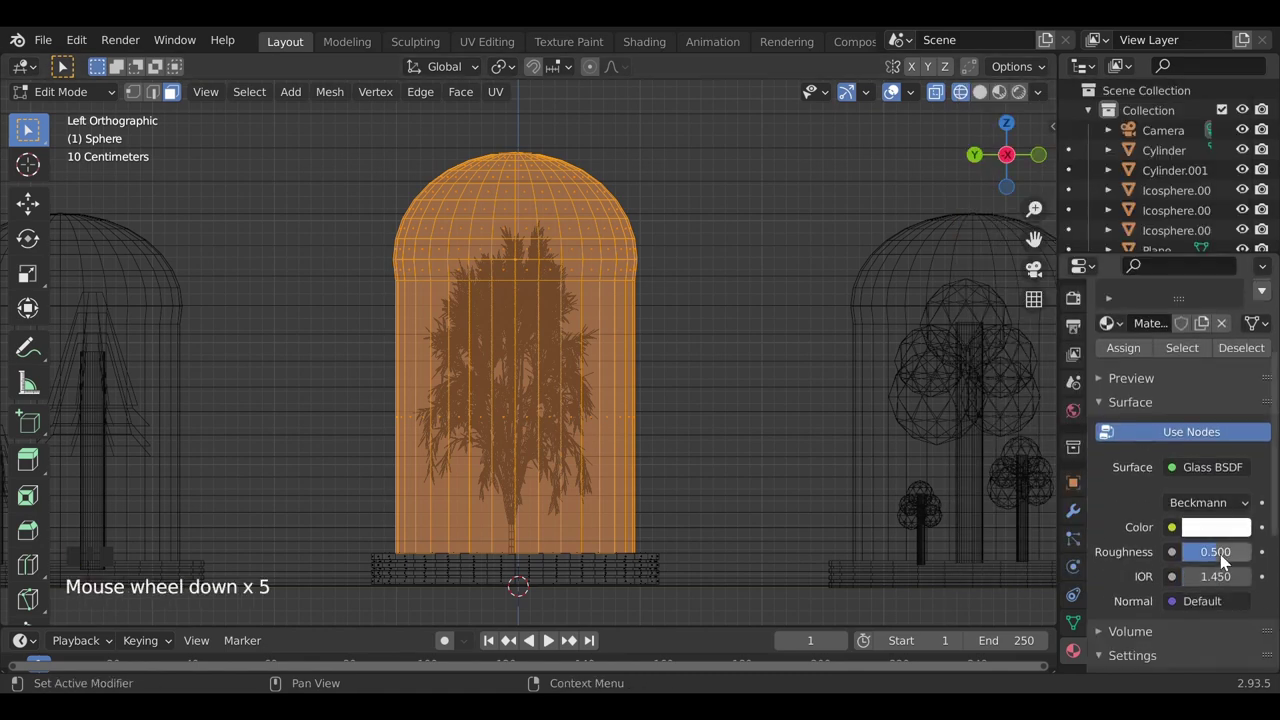
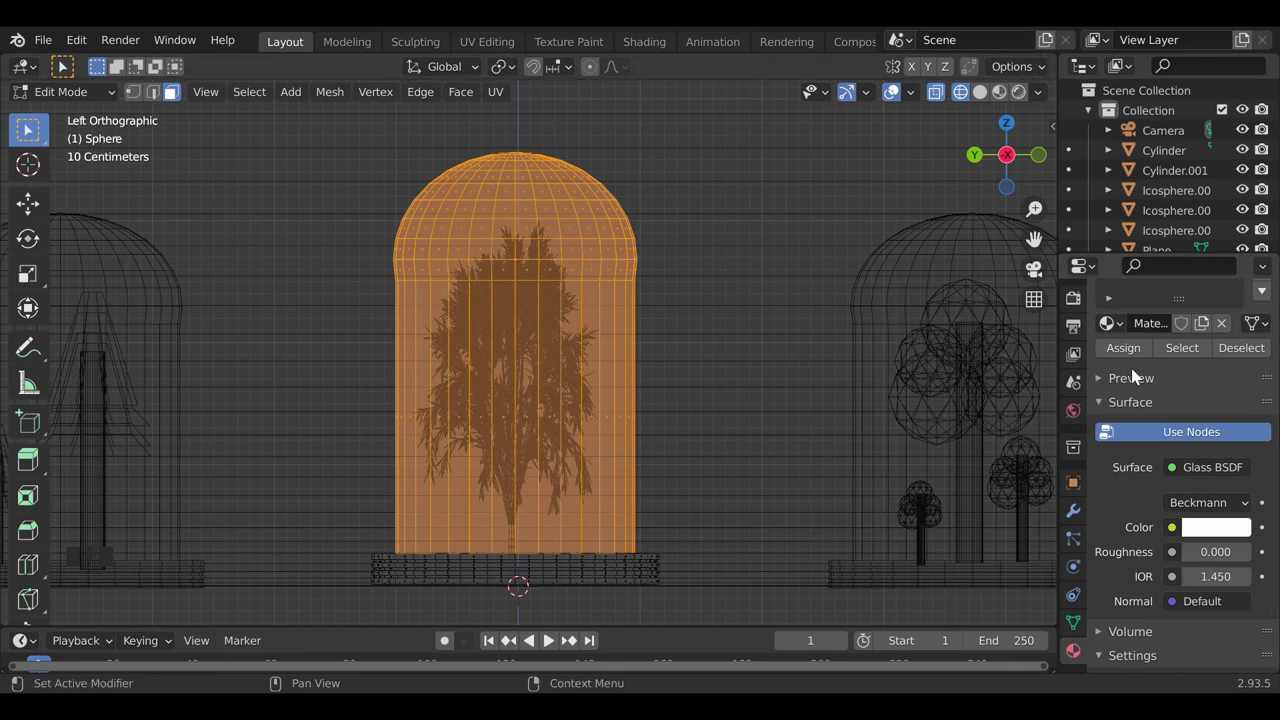
drag(1131, 355, 980, 133)
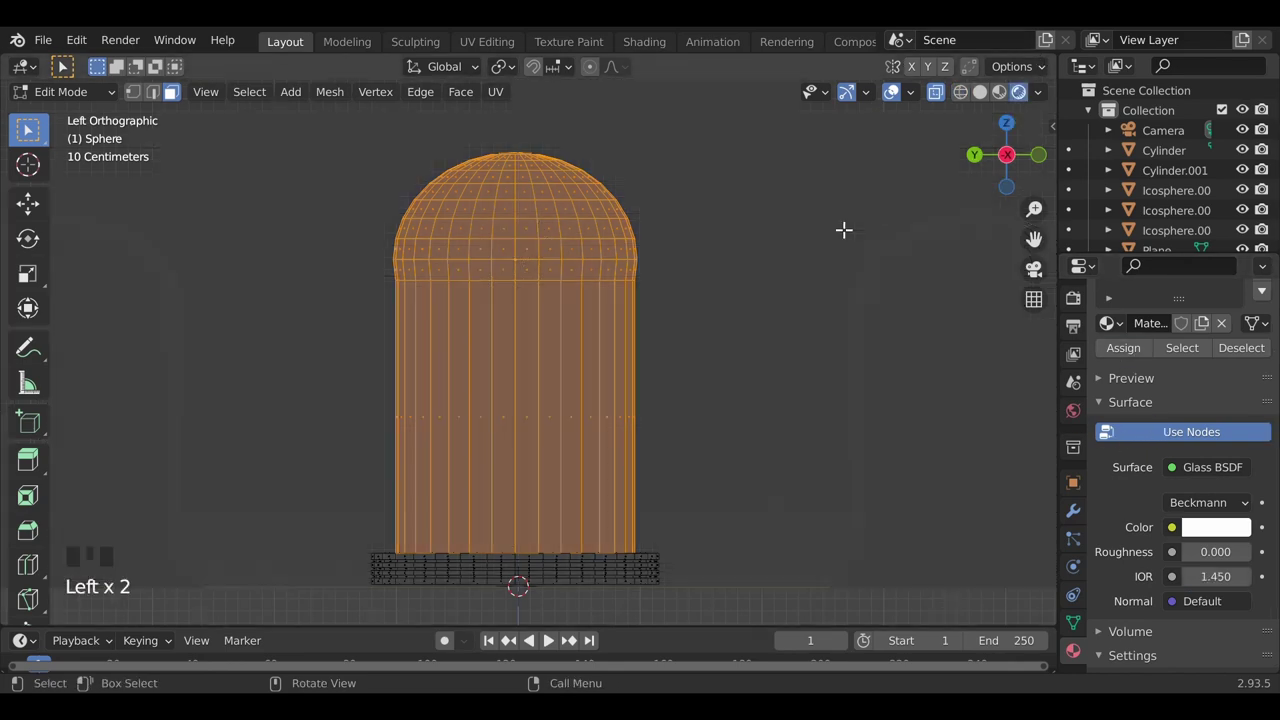
Back in Object Mode, pick another HDRI in Viewport Shading and preview under studio lighting with Cycles.
key(Tab)
scroll(down, 3)
drag(478, 498, 1083, 310)
click(1083, 310)
scroll(up, 3)
drag(1220, 339, 1018, 325)
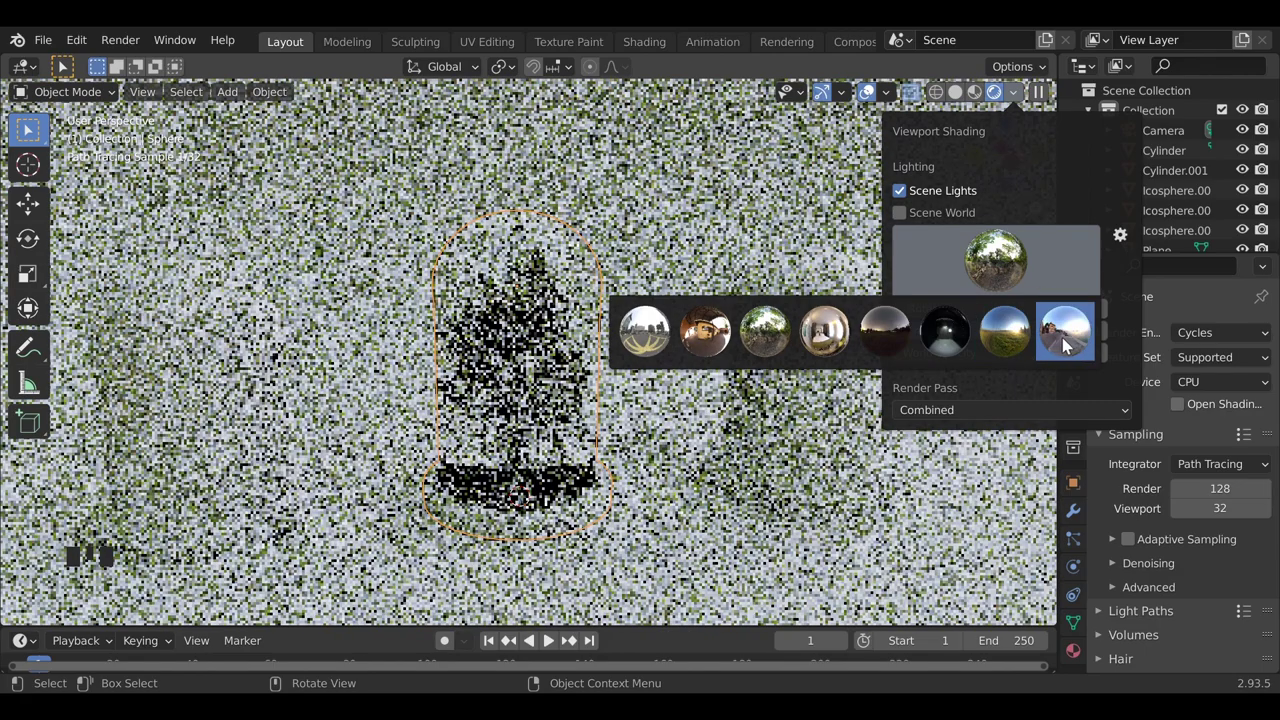
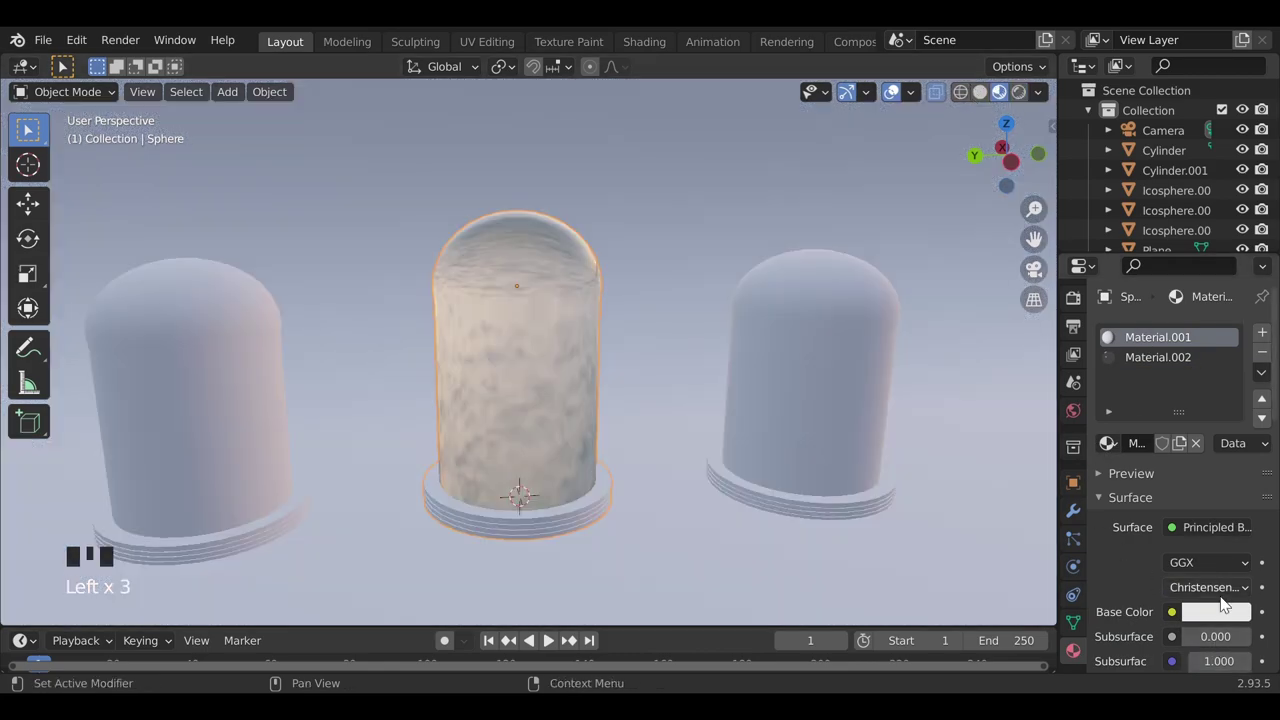
Set Material.001's base colour to tan and link it to the right capsule.
click(1230, 611)
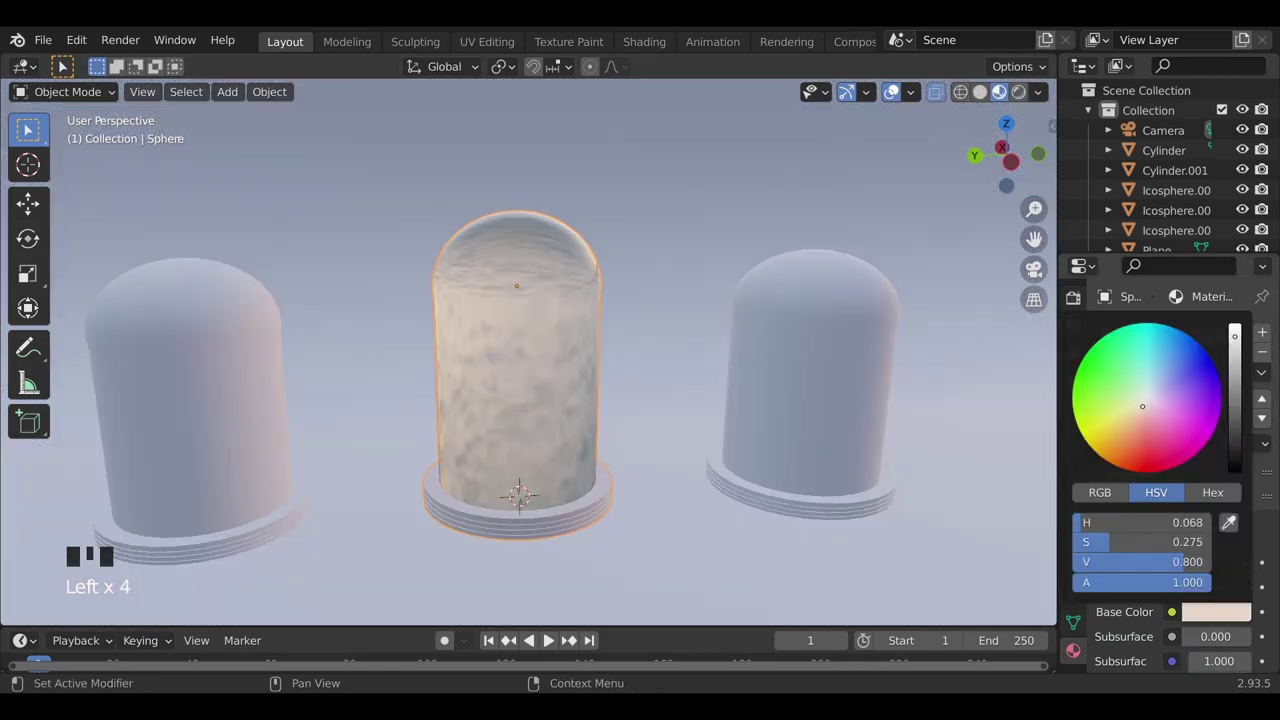
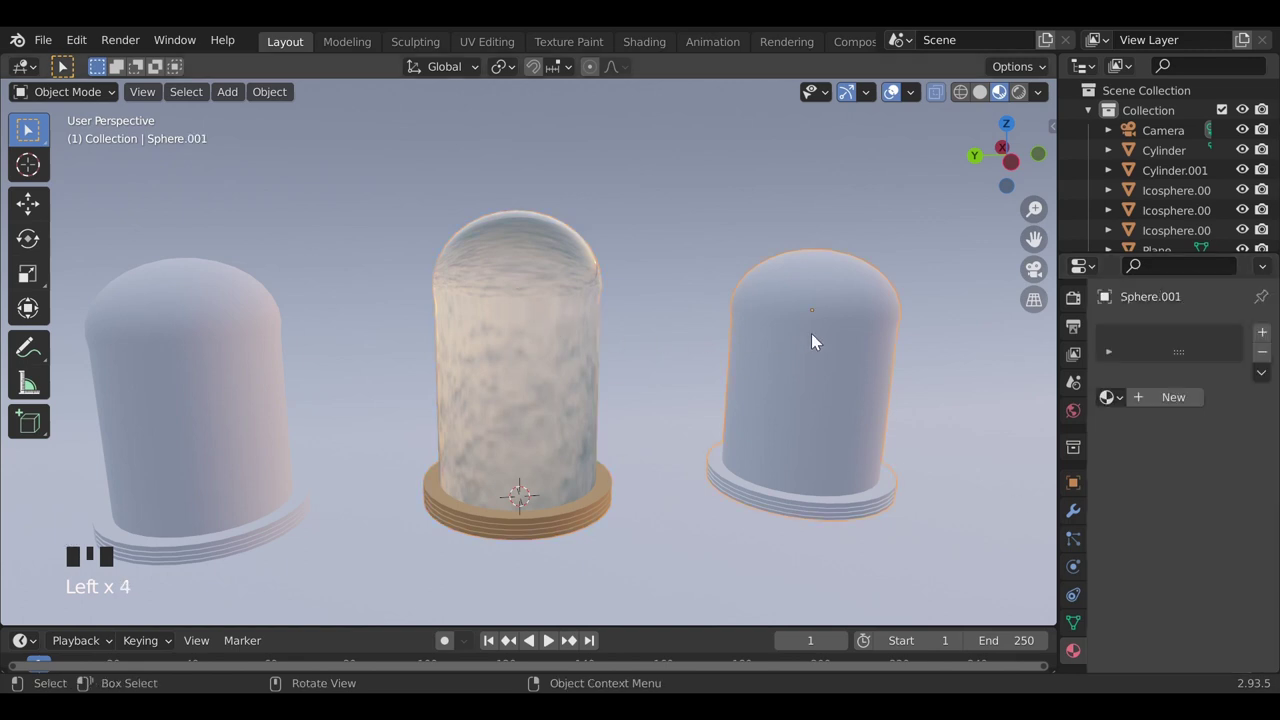
click(241, 368)
click(504, 335)
drag(281, 97, 558, 260)
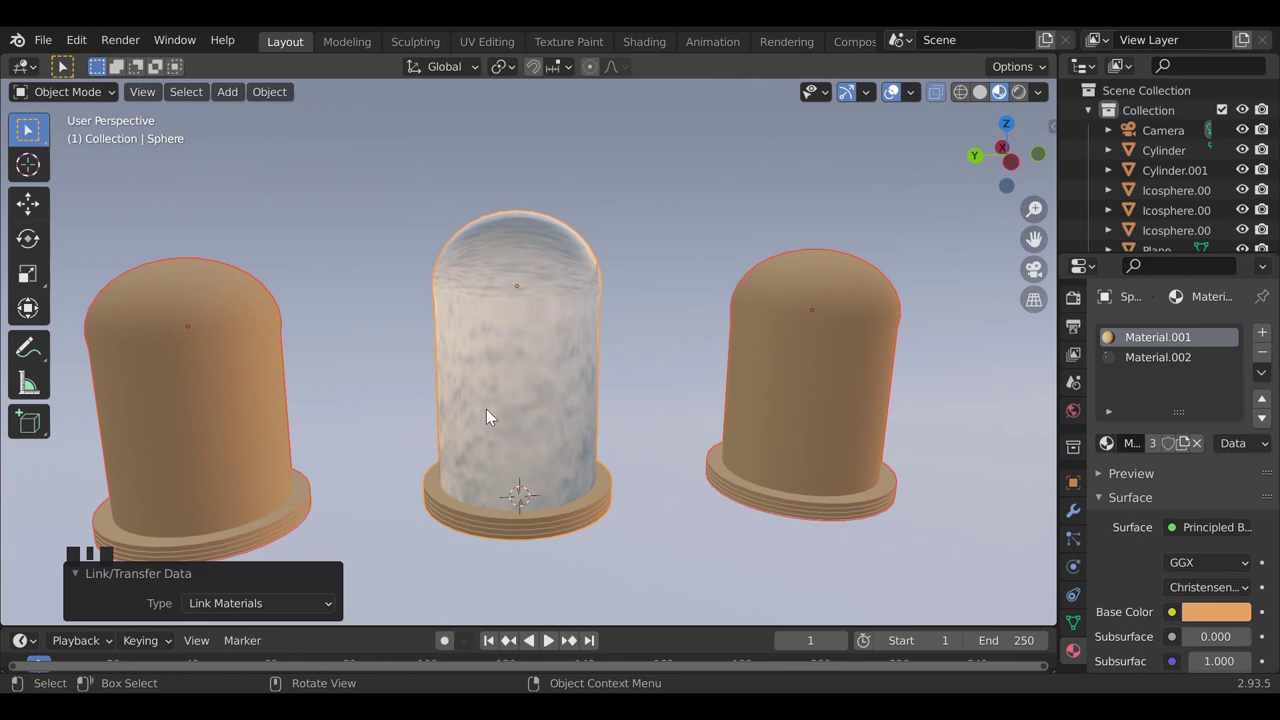
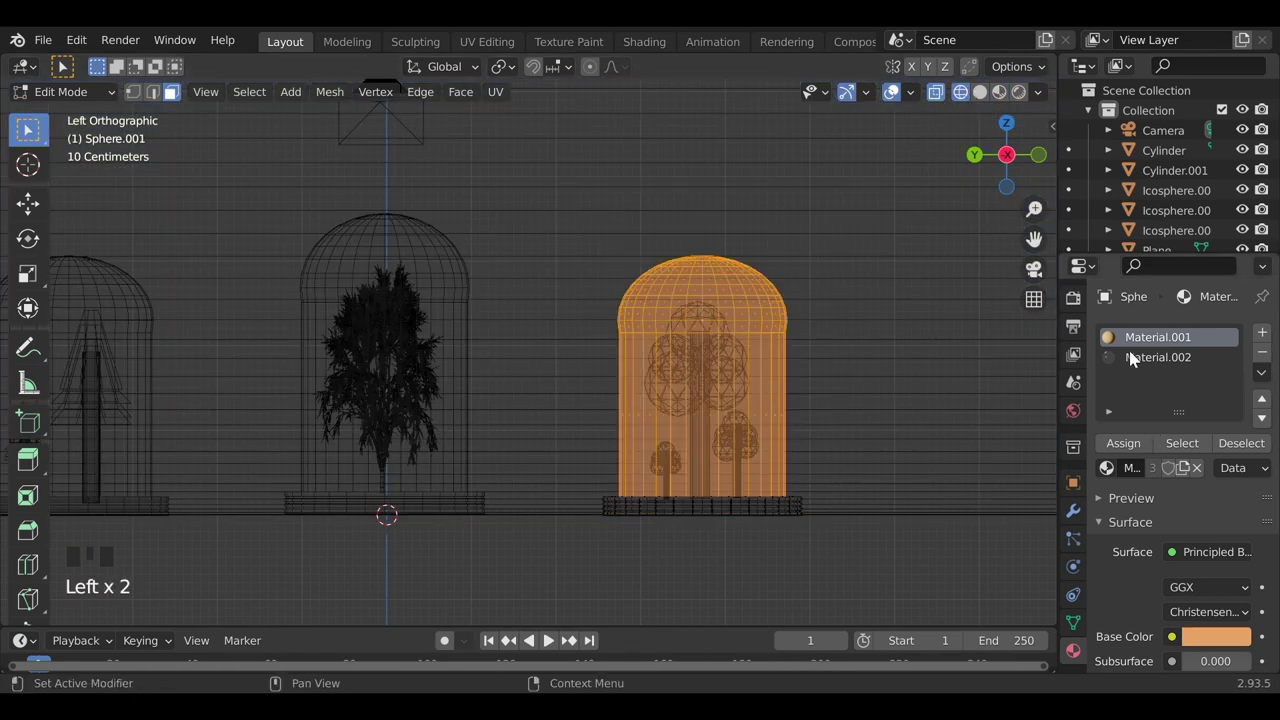
Assign the Material.002 glass to the second capsule's dome and orbit to check the render.
click(1136, 362)
drag(1140, 444, 1019, 100)
key(Tab)
drag(406, 401, 370, 363)
drag(370, 363, 490, 312)
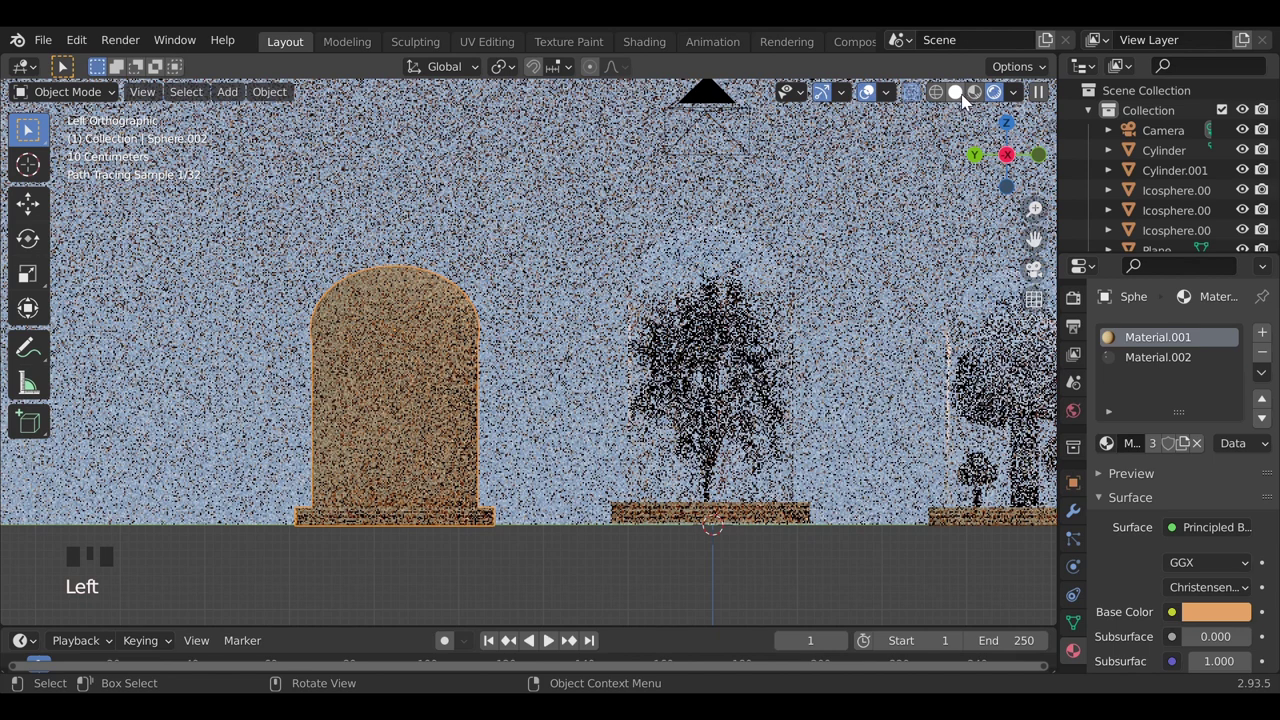
drag(831, 166, 695, 212)
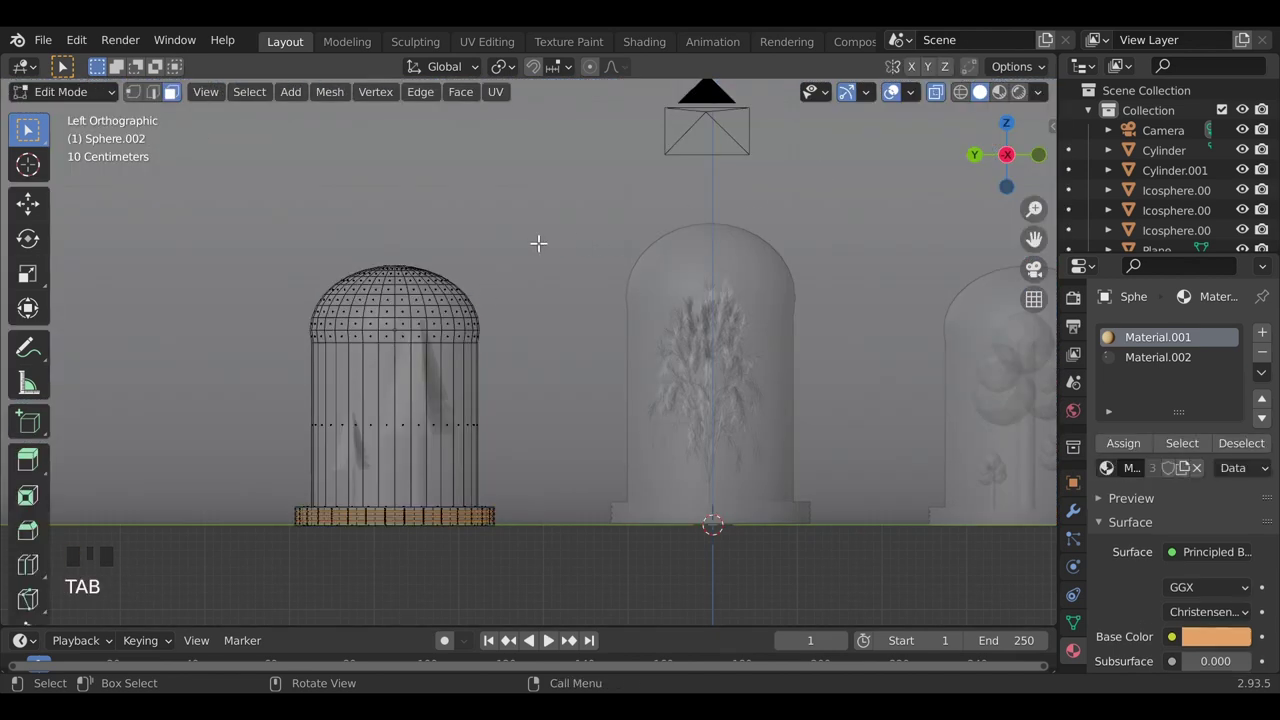
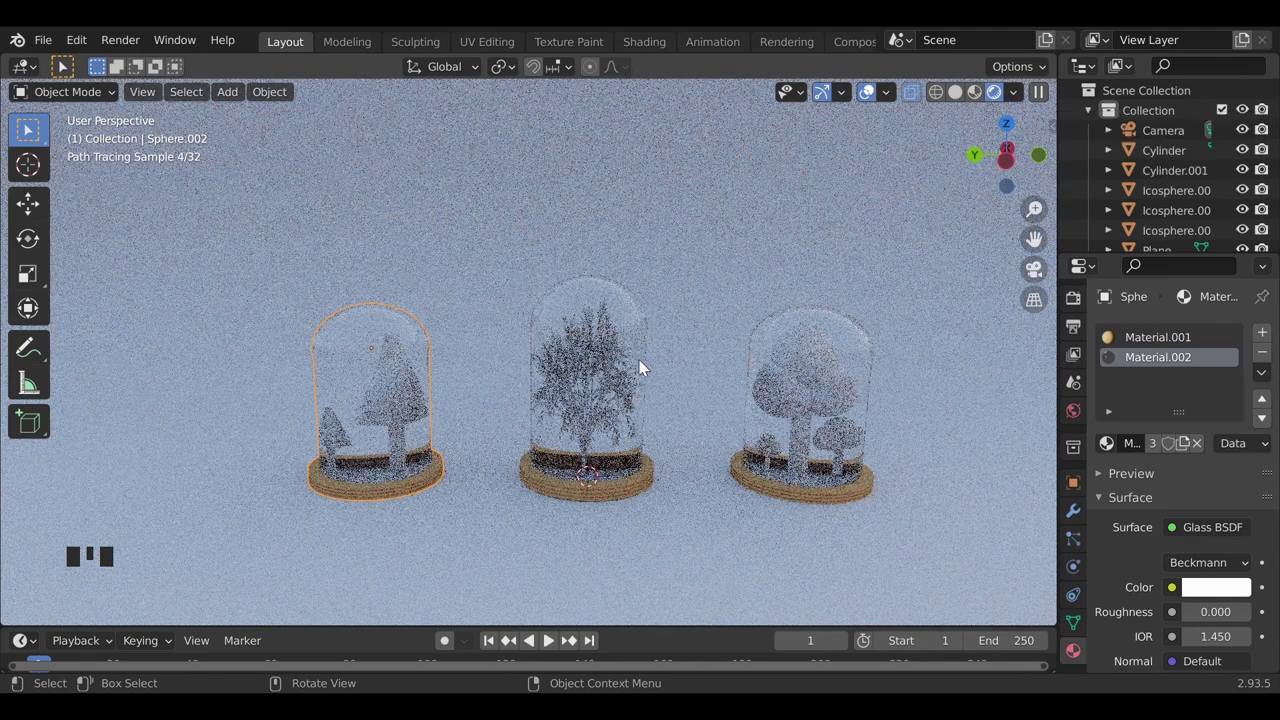
Select the Cylinder tree and move it along Y inside the middle capsule.
click(408, 409)
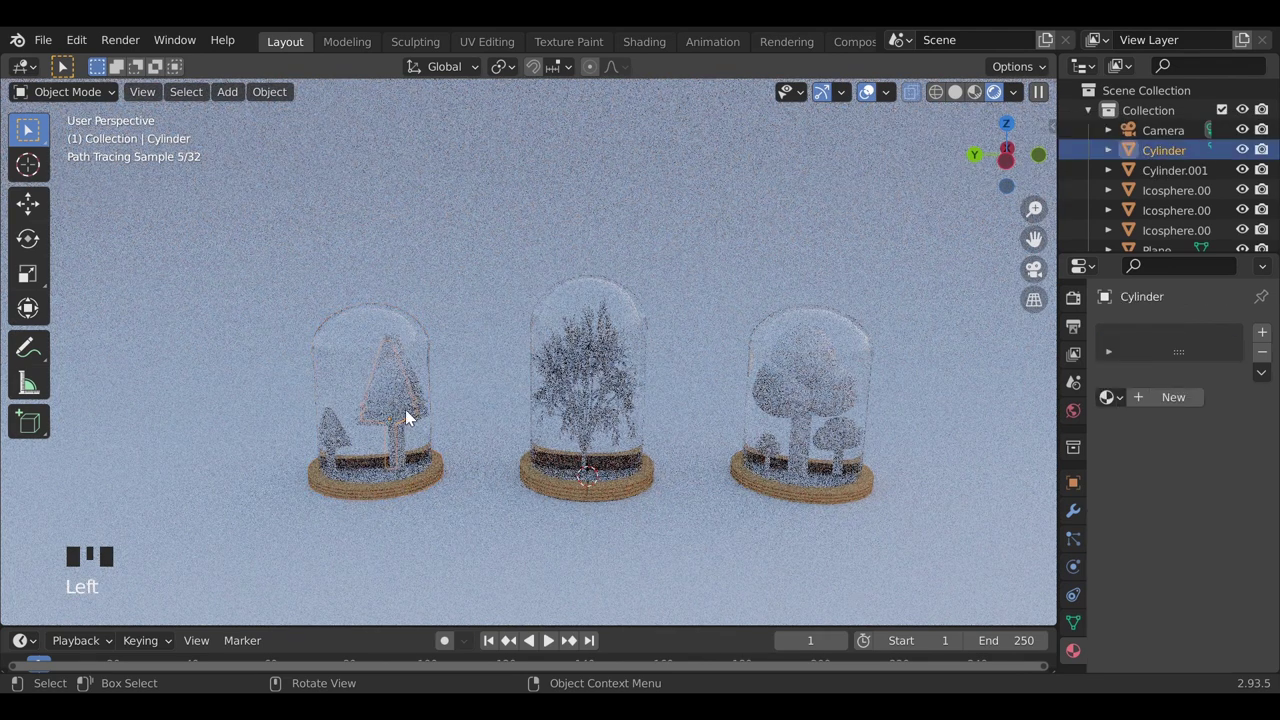
key(g)
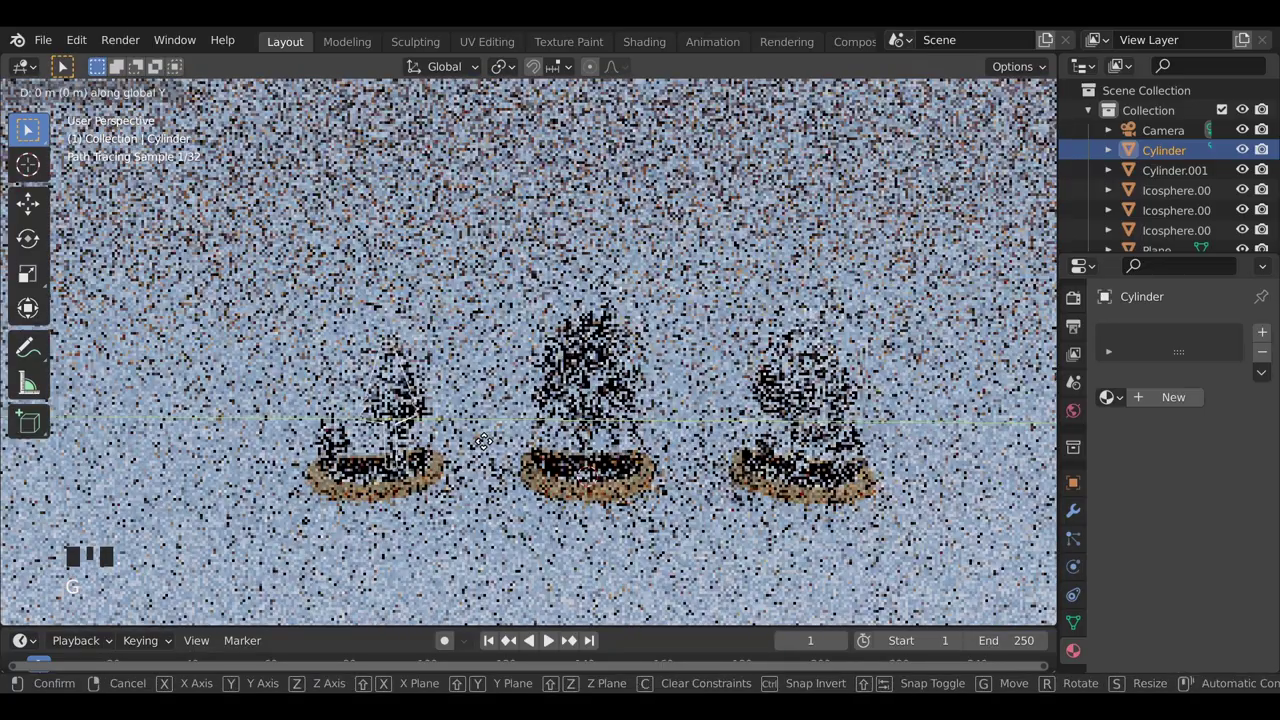
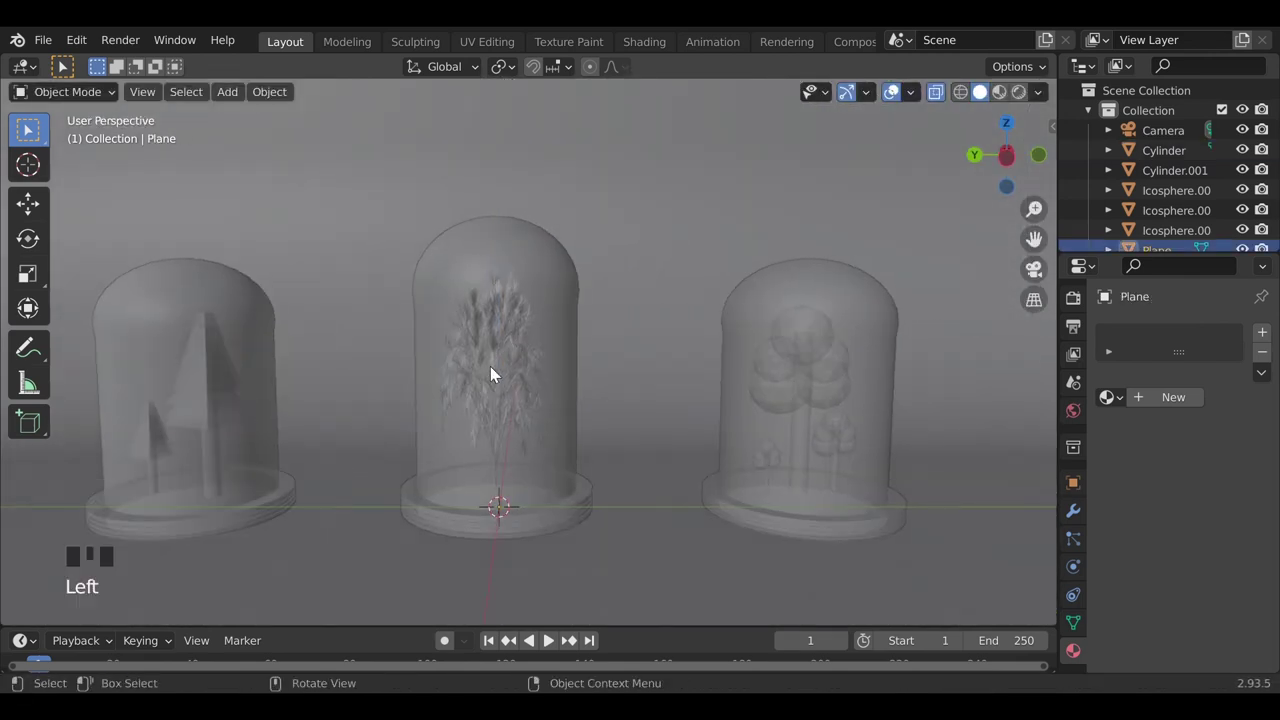
Give the middle tree's trunk and leaves materials a warm salmon-orange Base Color.
click(496, 373)
drag(1158, 398, 1221, 572)
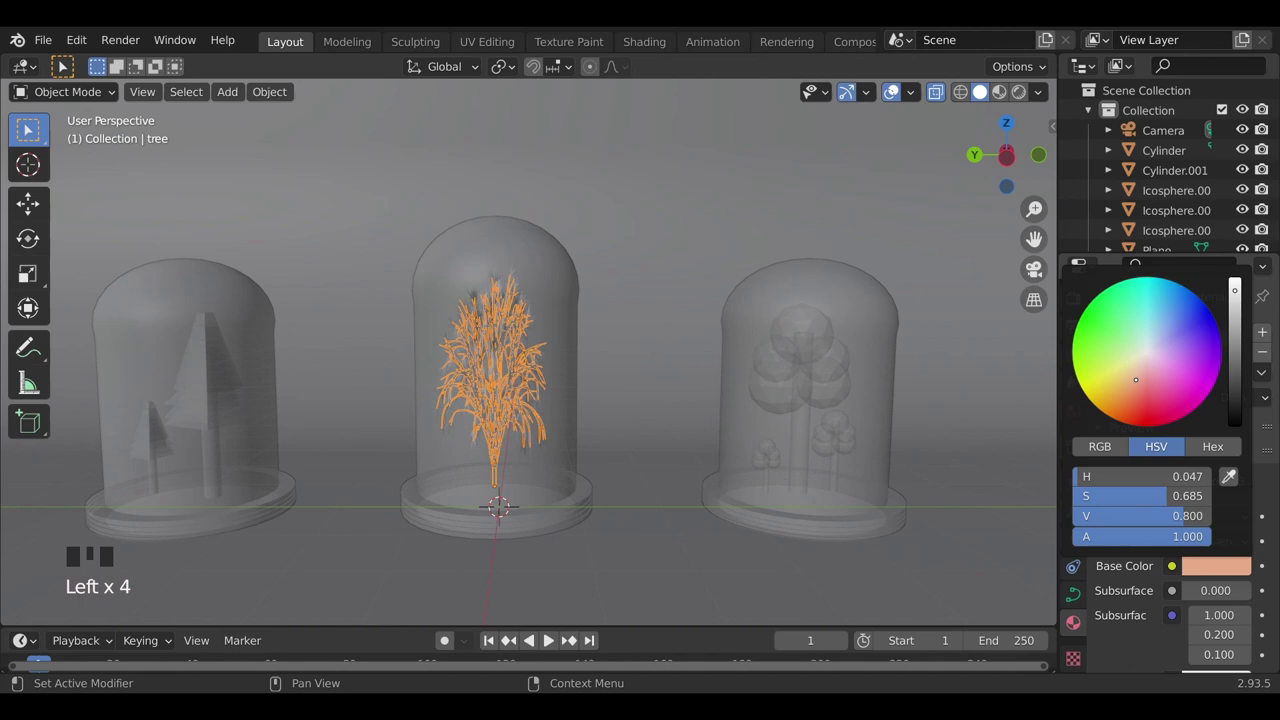
click(491, 313)
drag(1163, 394, 1110, 407)
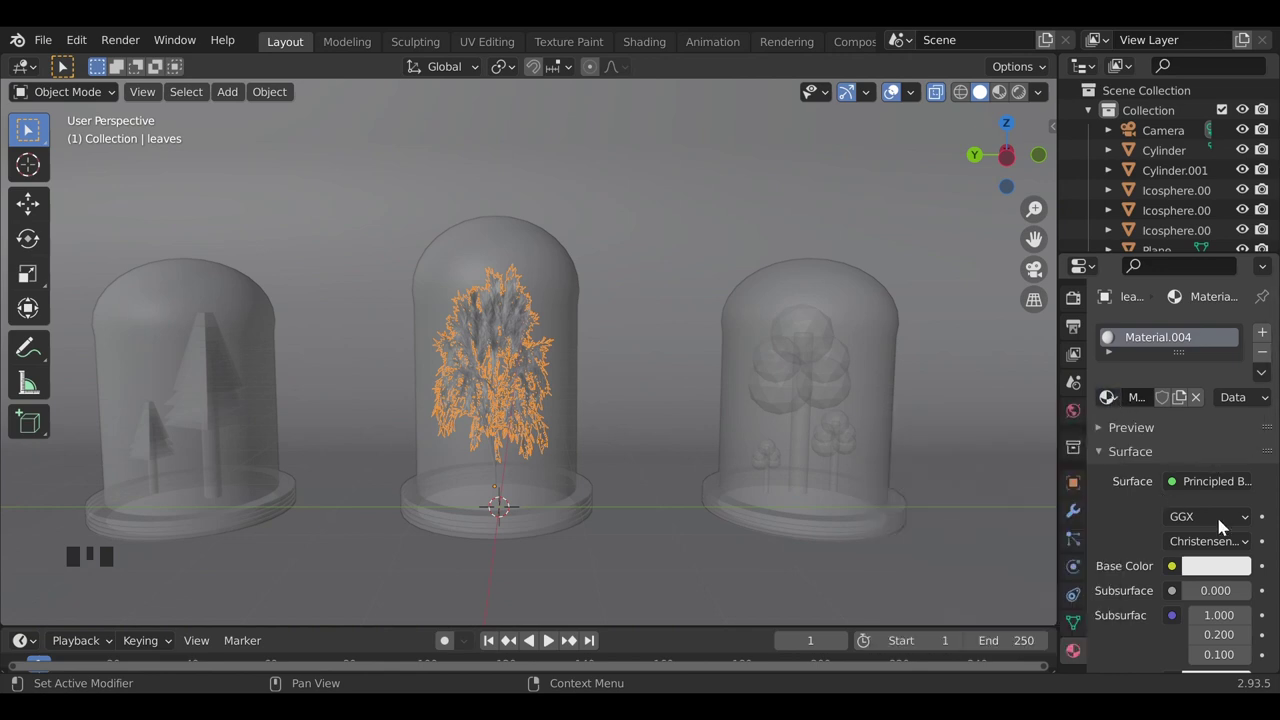
click(1239, 569)
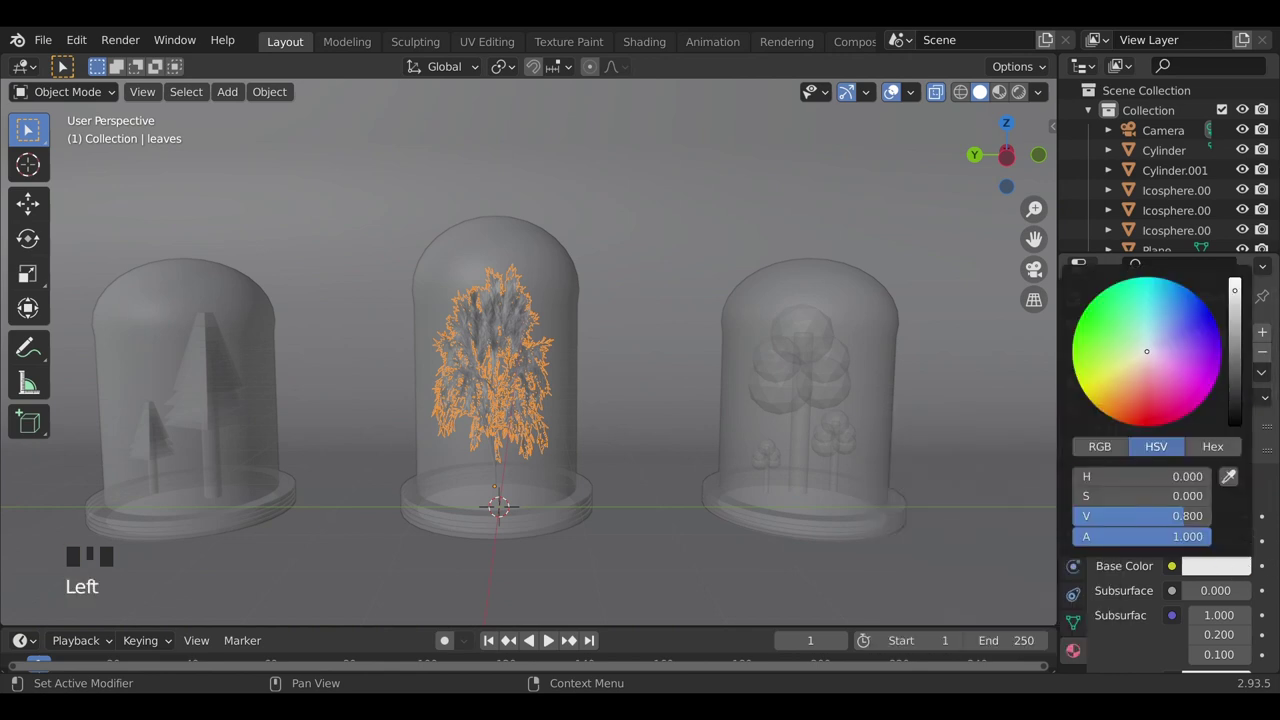
click(1005, 99)
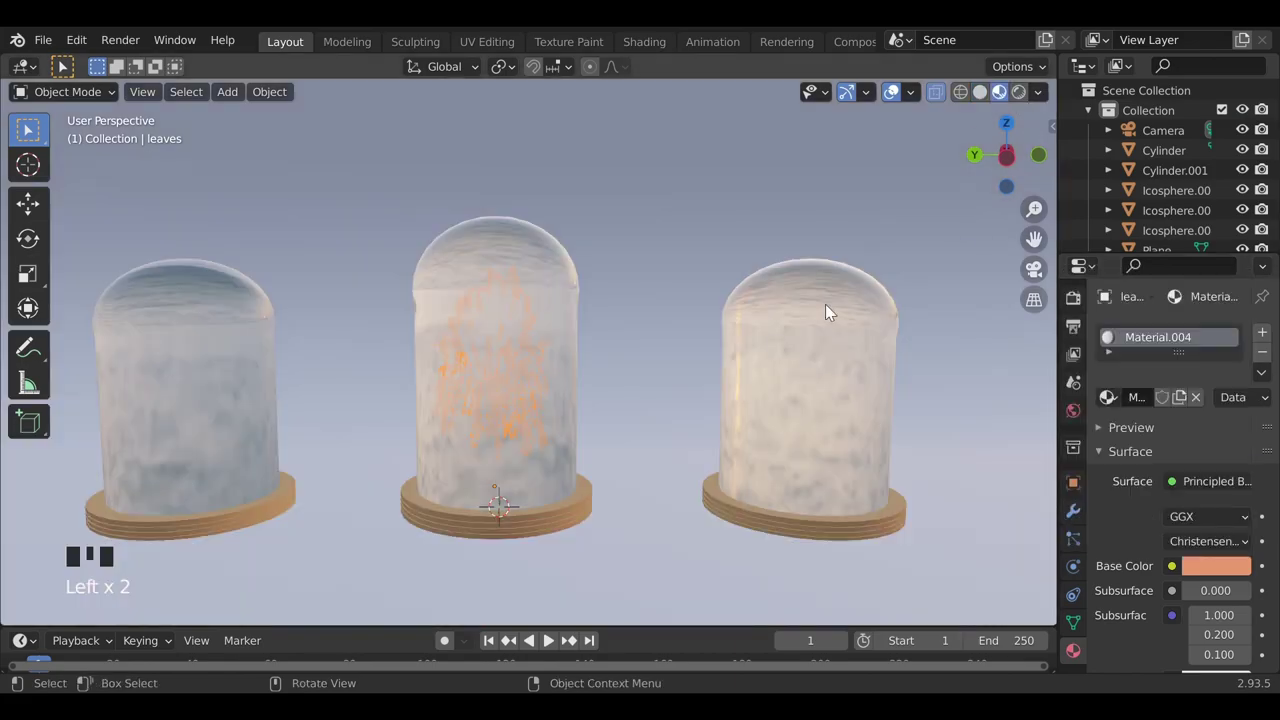
Preview the scene in Rendered shading and pick the next tree objects in the outliner.
click(1019, 99)
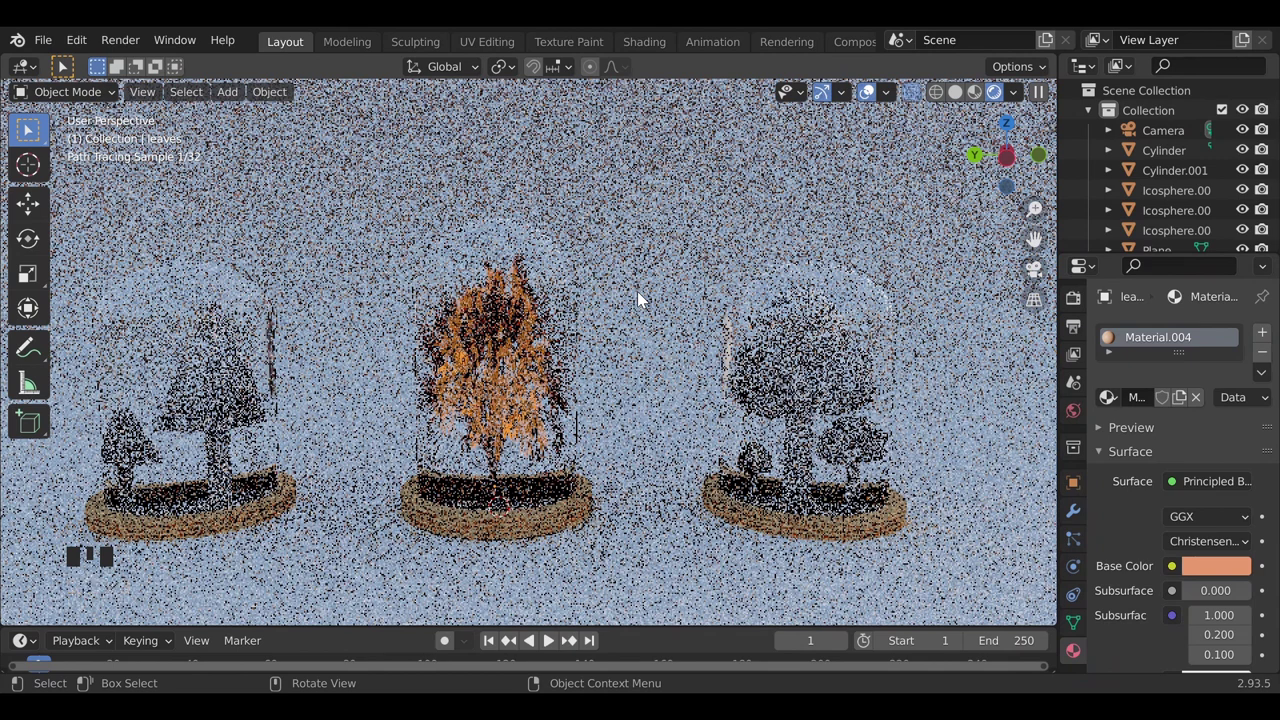
click(644, 297)
click(215, 372)
click(215, 372)
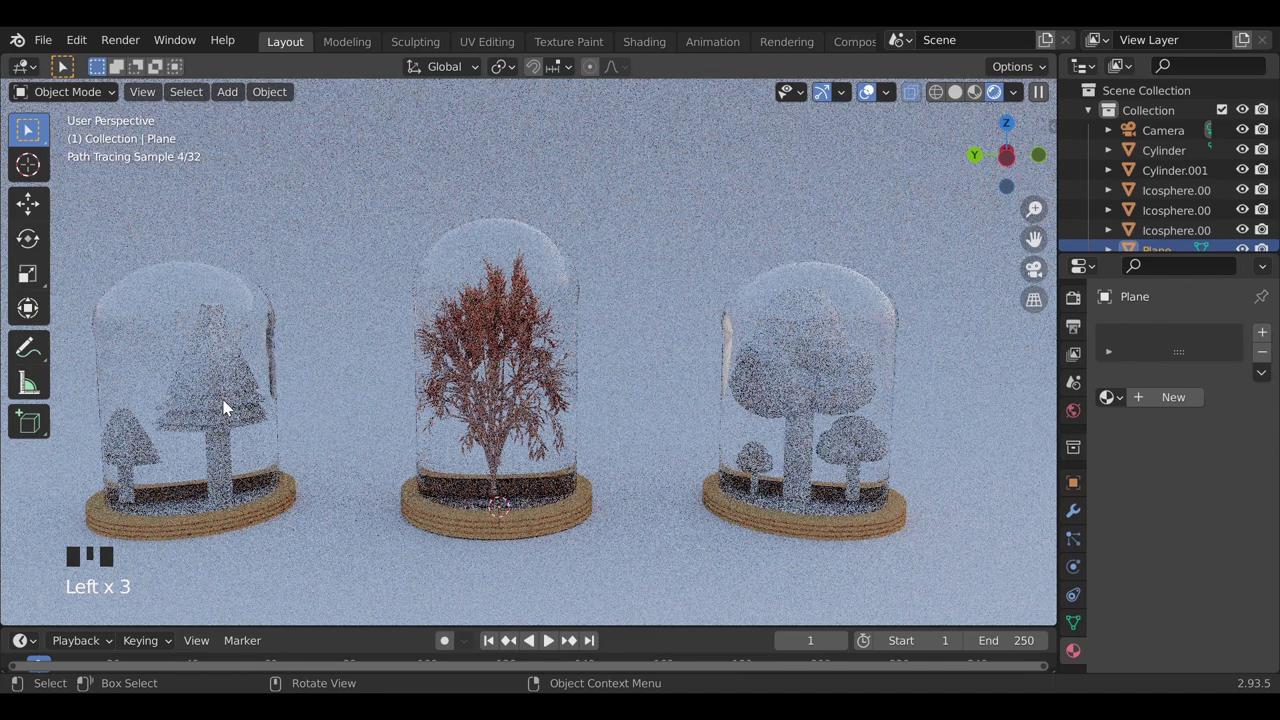
click(232, 402)
click(232, 402)
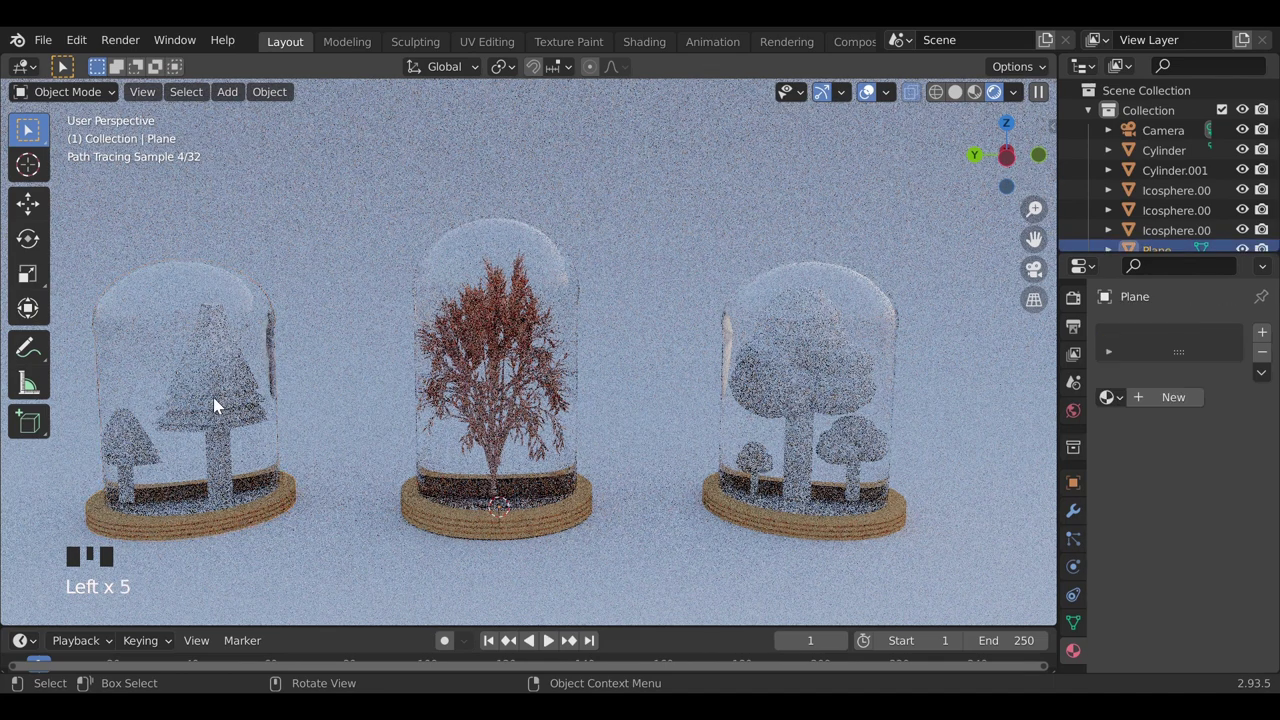
click(220, 402)
Assign Material.004 to the cone tree and a new dark red material to its trunk faces, then select Cylinder.001.
click(217, 408)
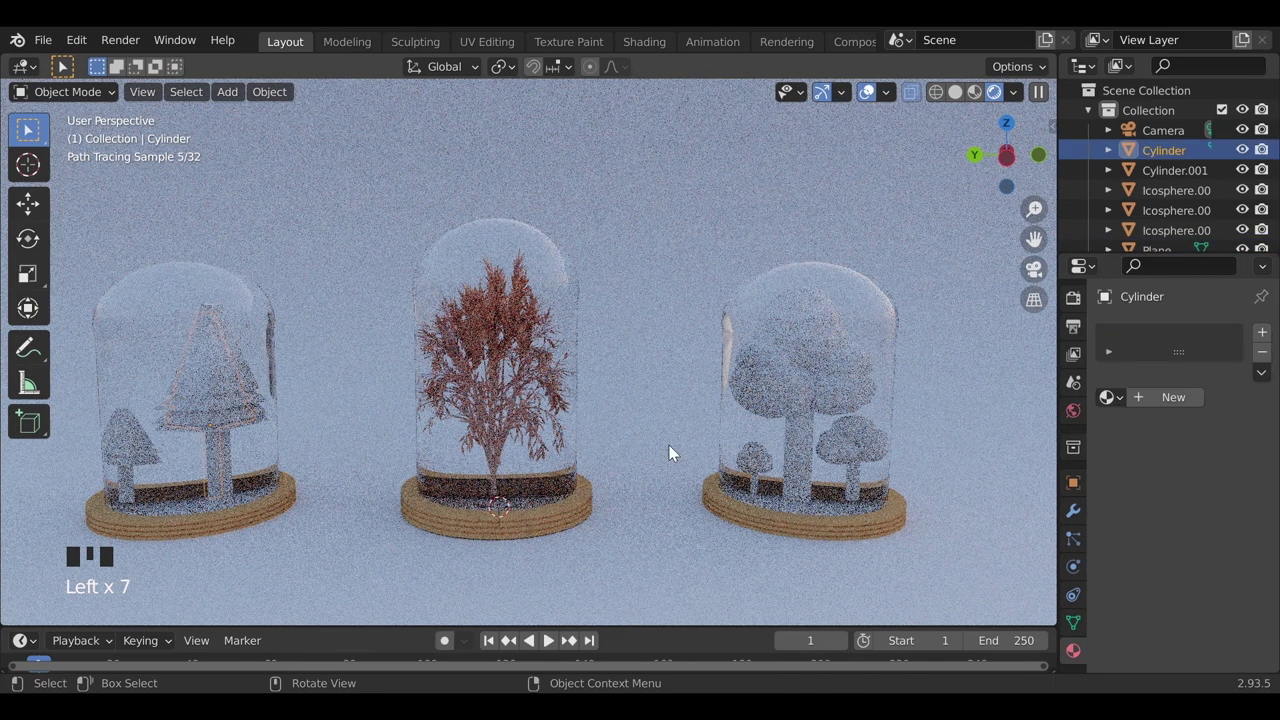
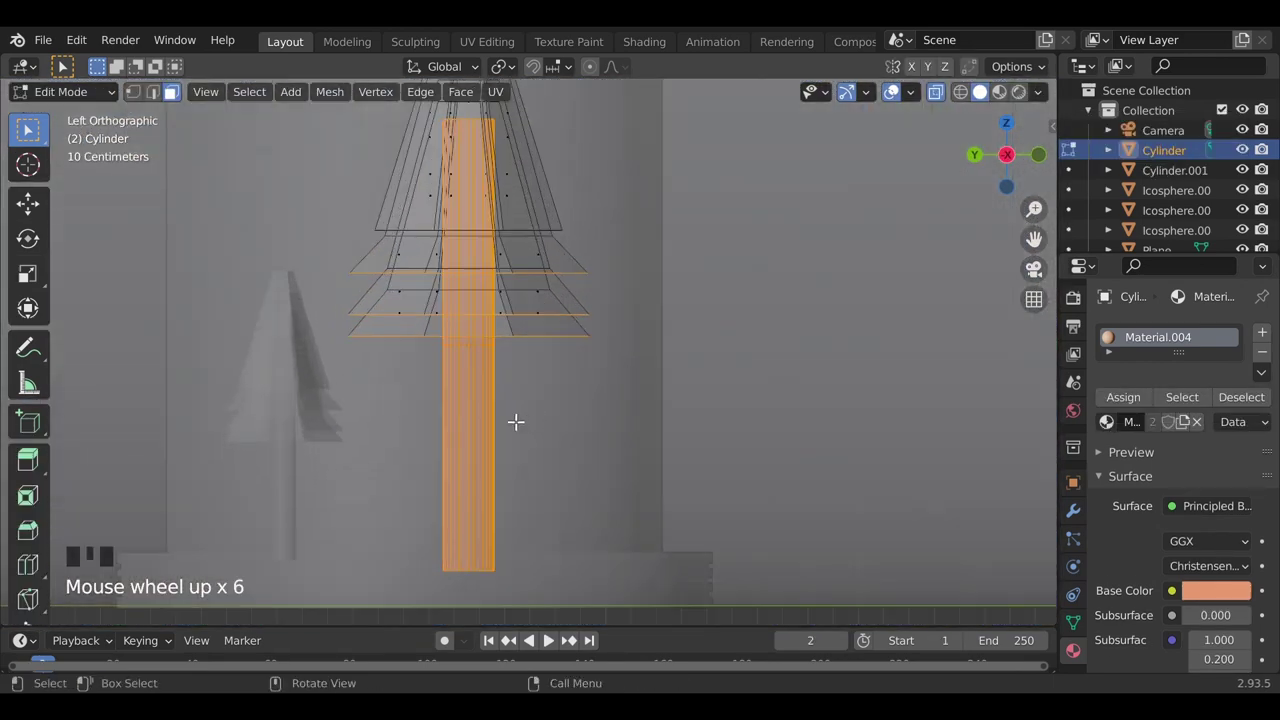
drag(1269, 344, 1211, 573)
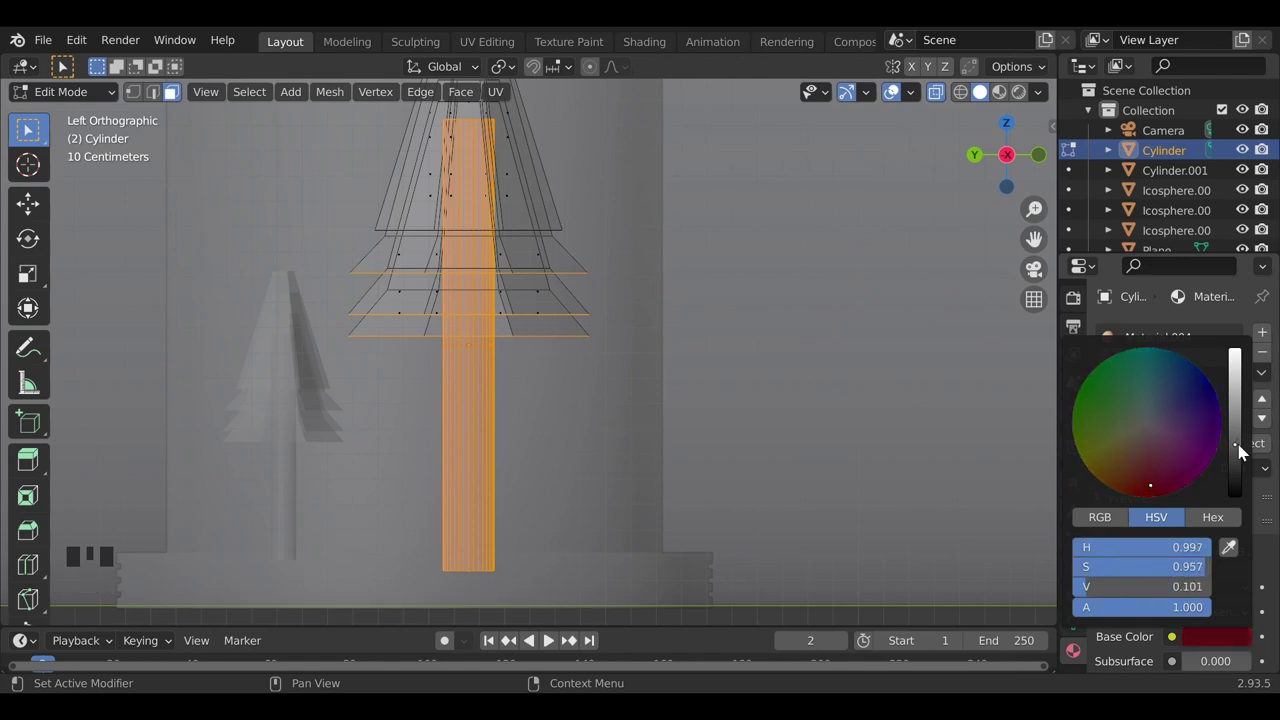
click(1017, 101)
key(Tab)
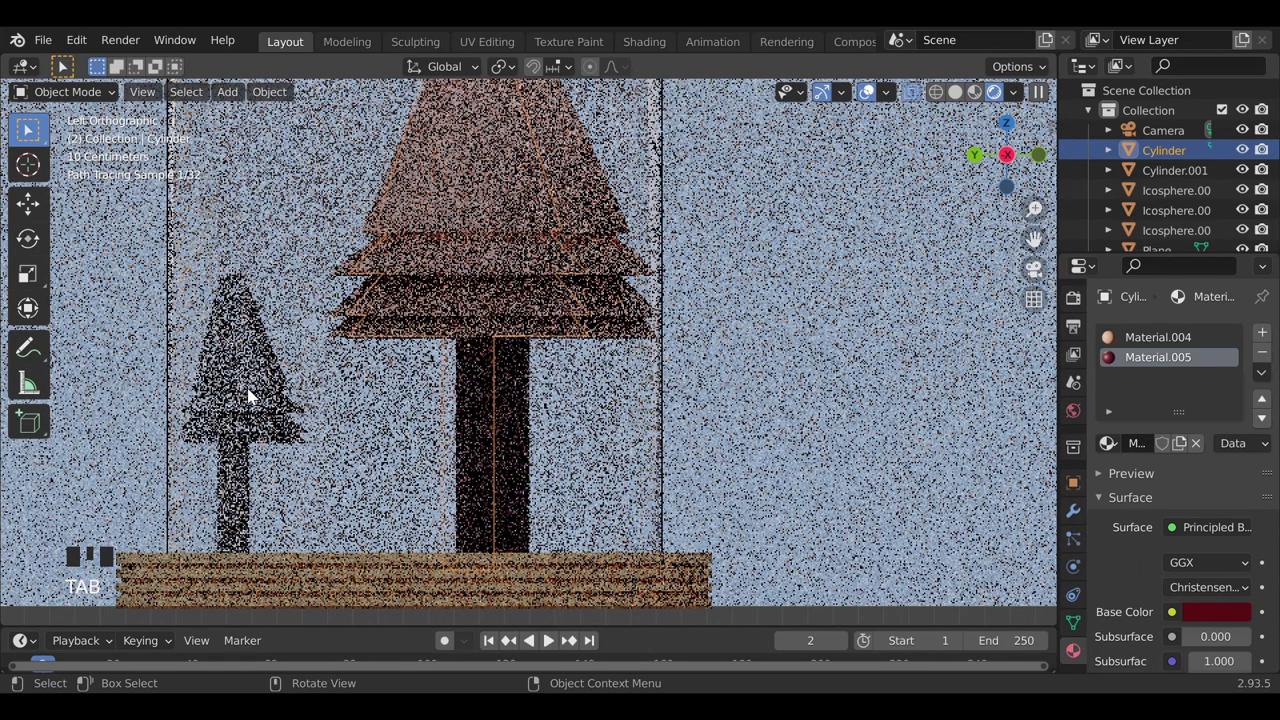
click(251, 391)
click(251, 391)
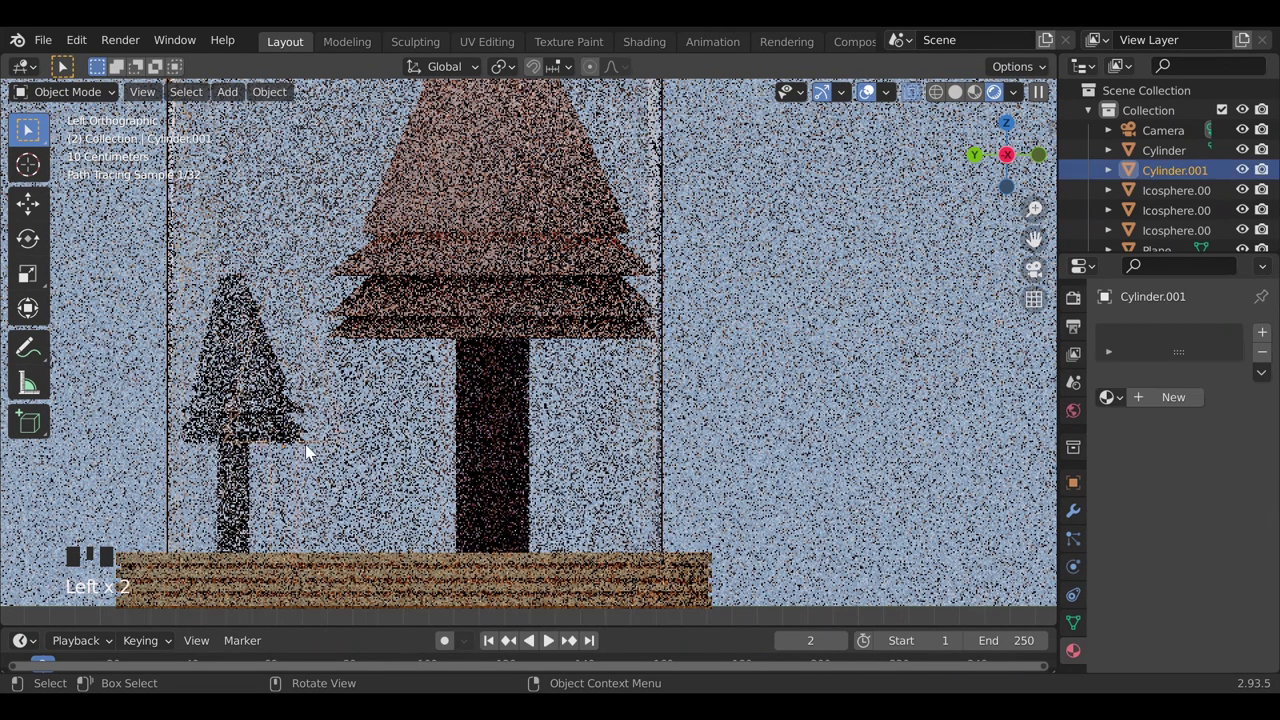
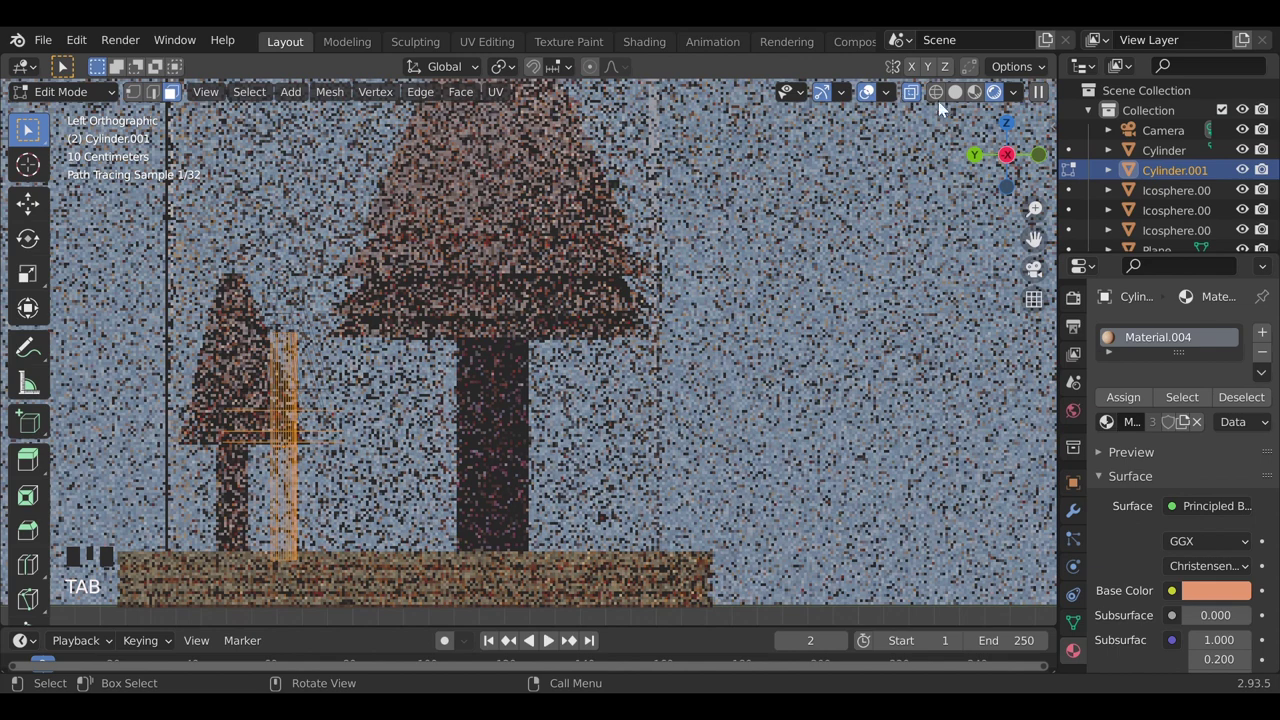
In Solid shading, select Cylinder.001's trunk faces and browse Material.005 for the new slot.
click(919, 118)
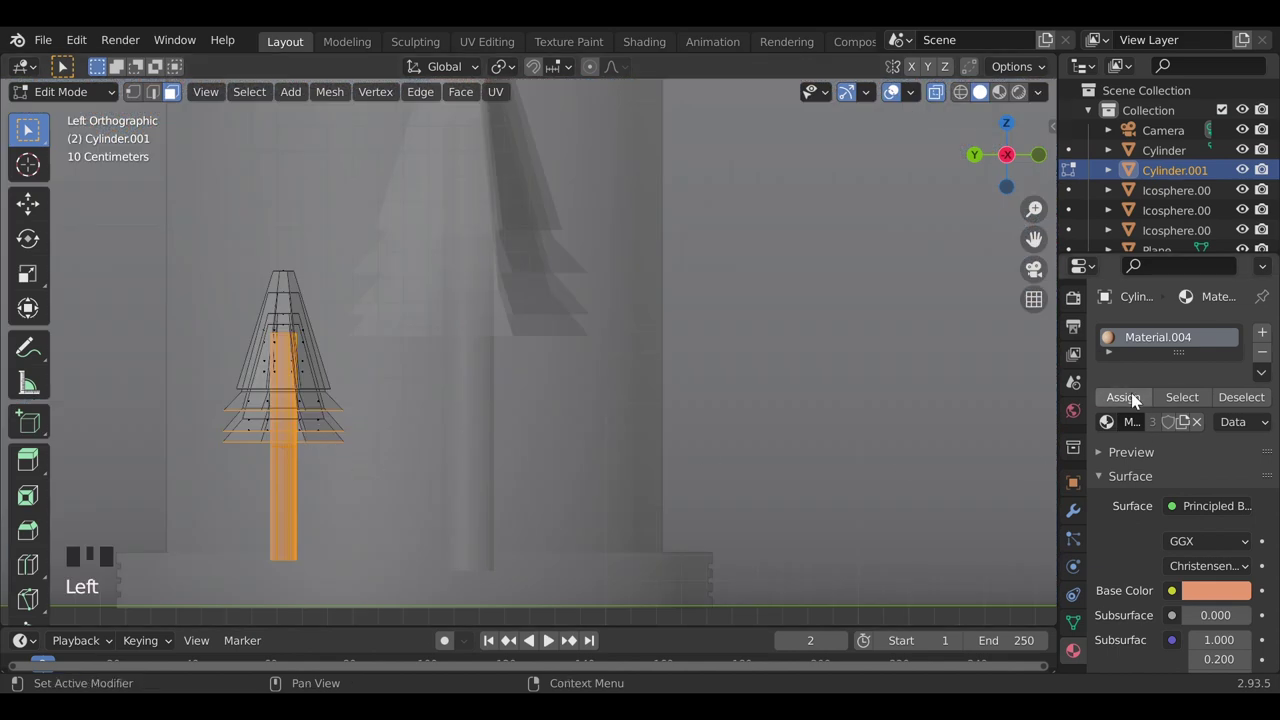
drag(1271, 336, 1204, 619)
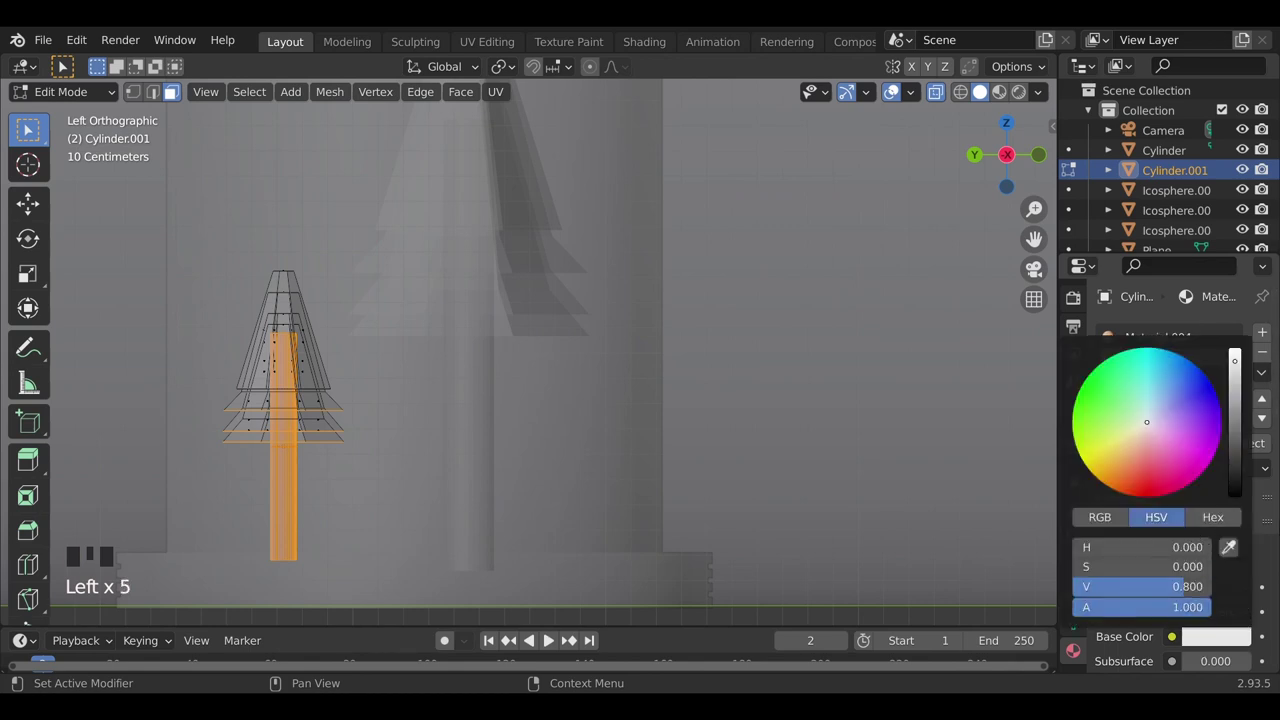
click(1118, 470)
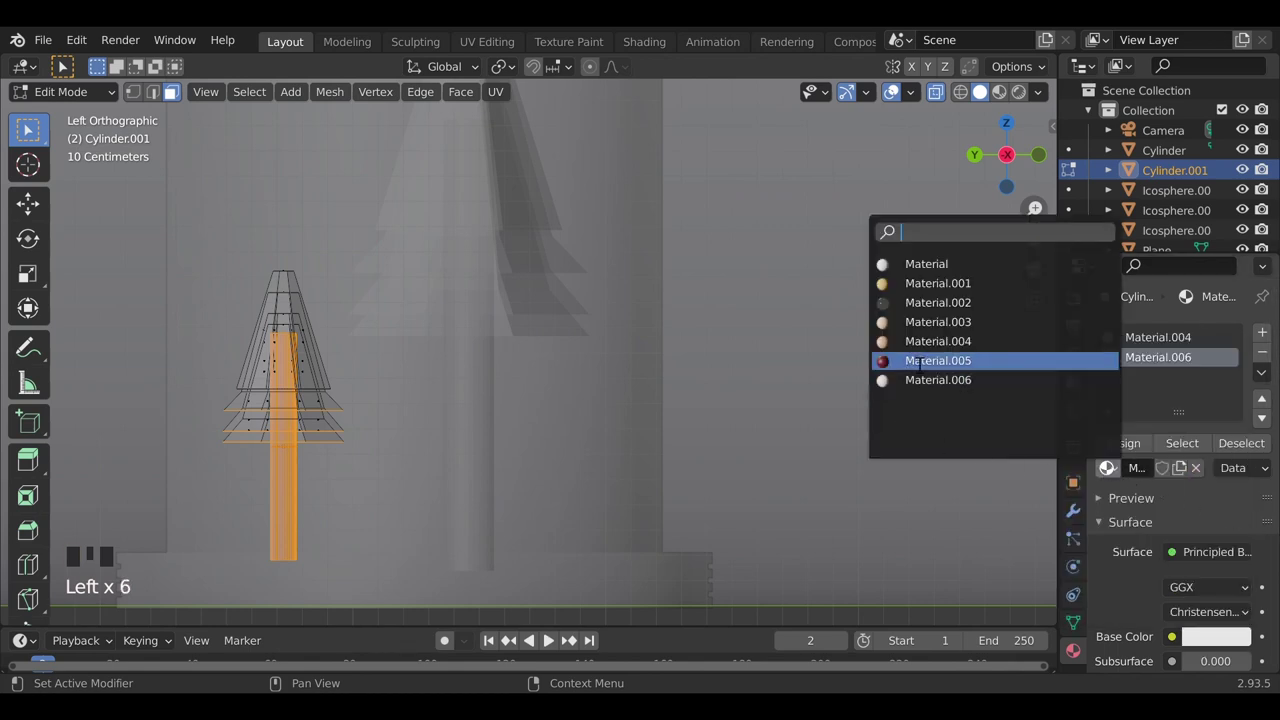
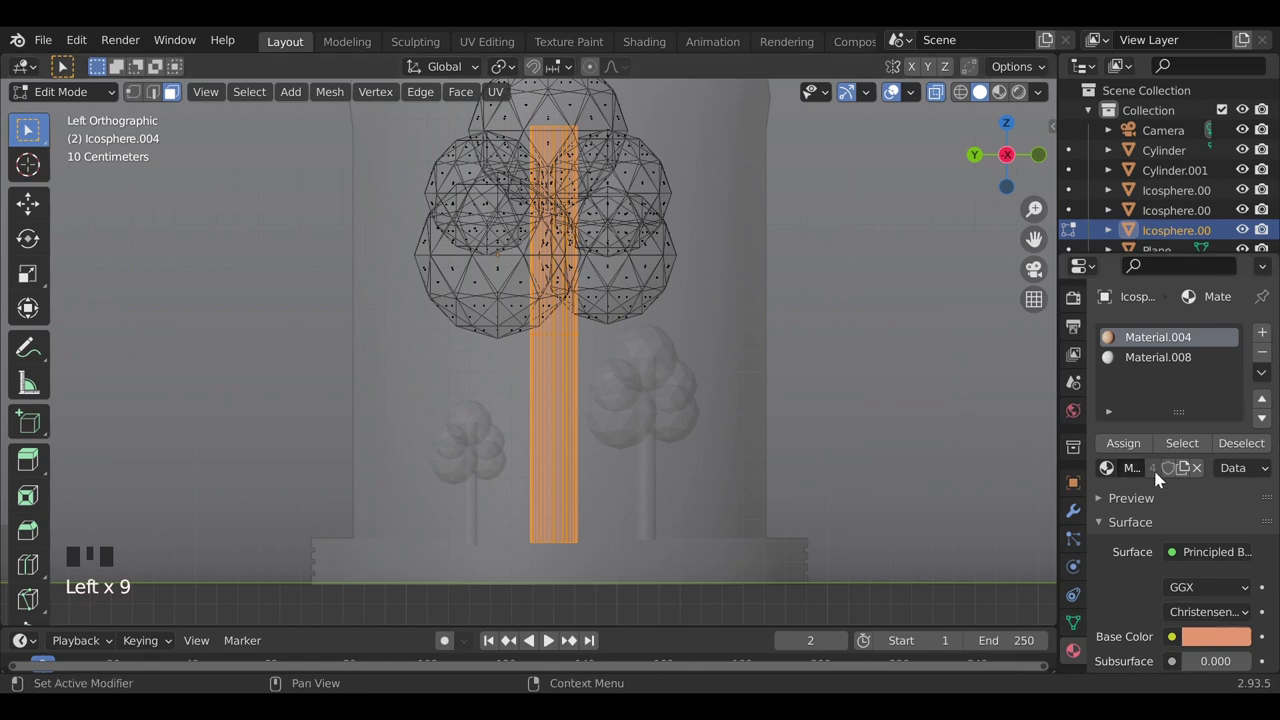
Check the round tree's dark red trunk in Rendered shading, then select the material-less small tree Icosphere.002.
drag(1142, 377, 1139, 396)
drag(1130, 450, 1125, 473)
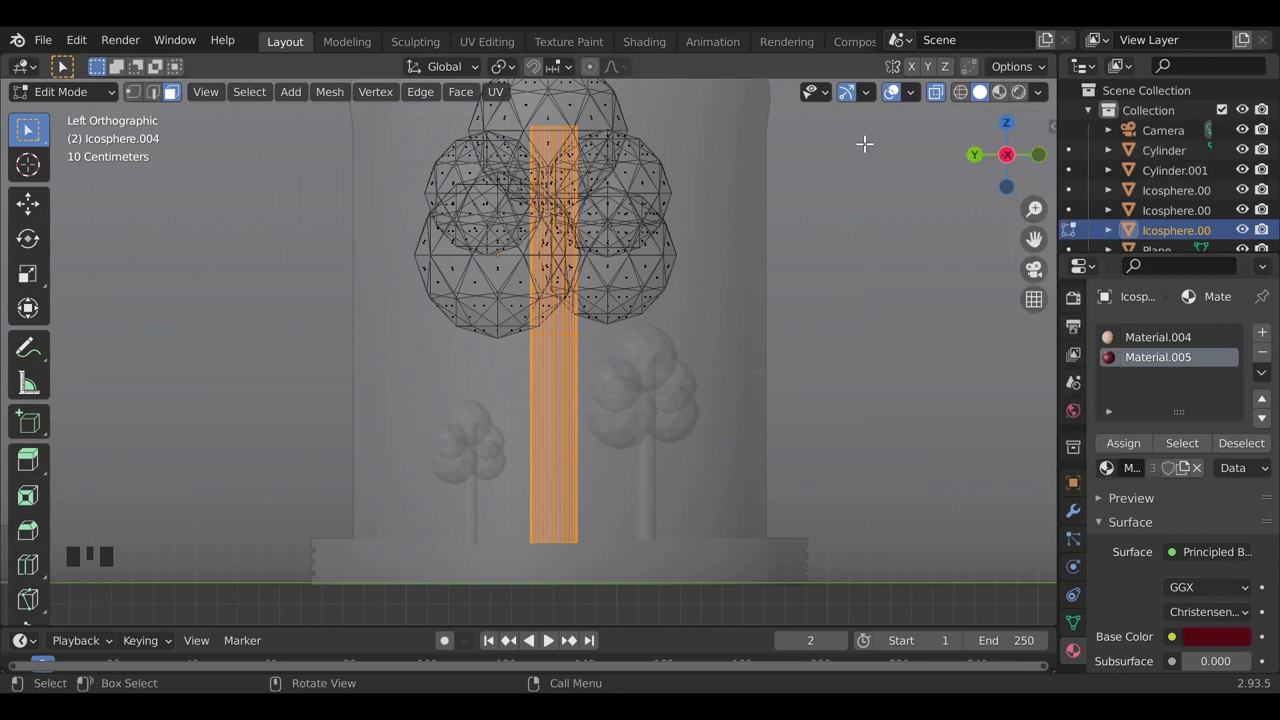
key(Tab)
click(1028, 97)
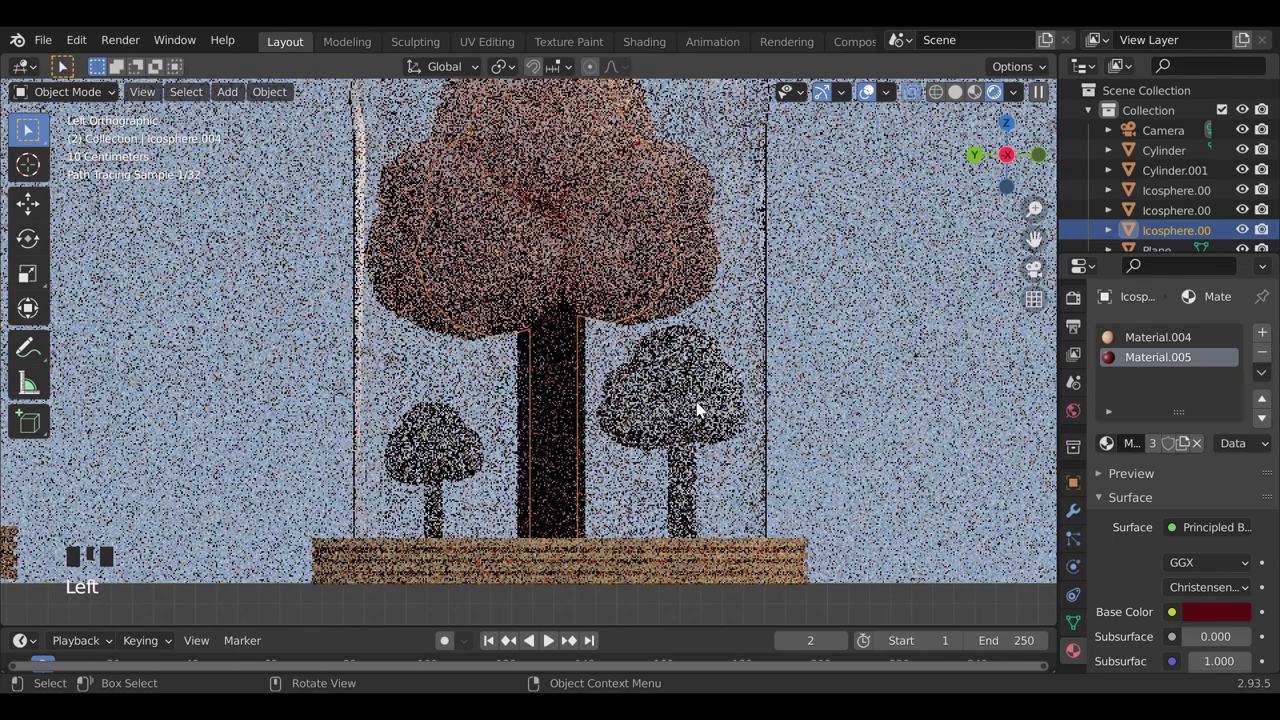
click(707, 404)
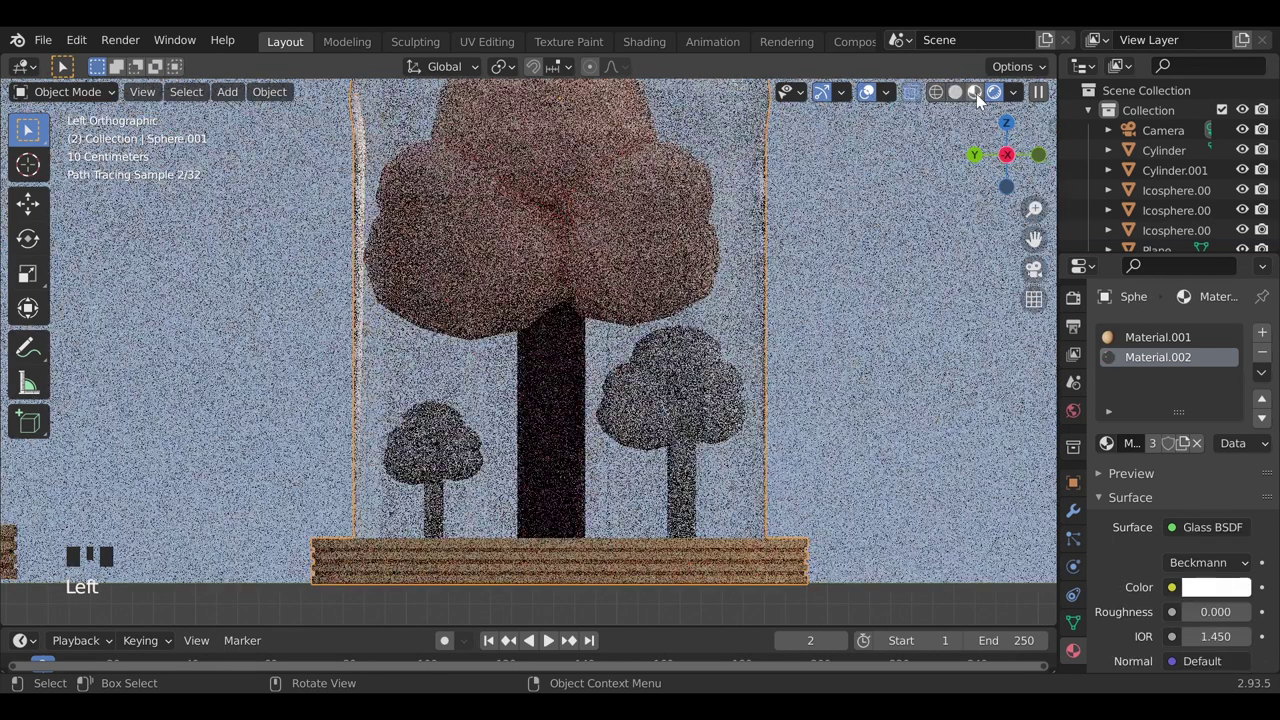
drag(735, 339, 697, 388)
click(625, 405)
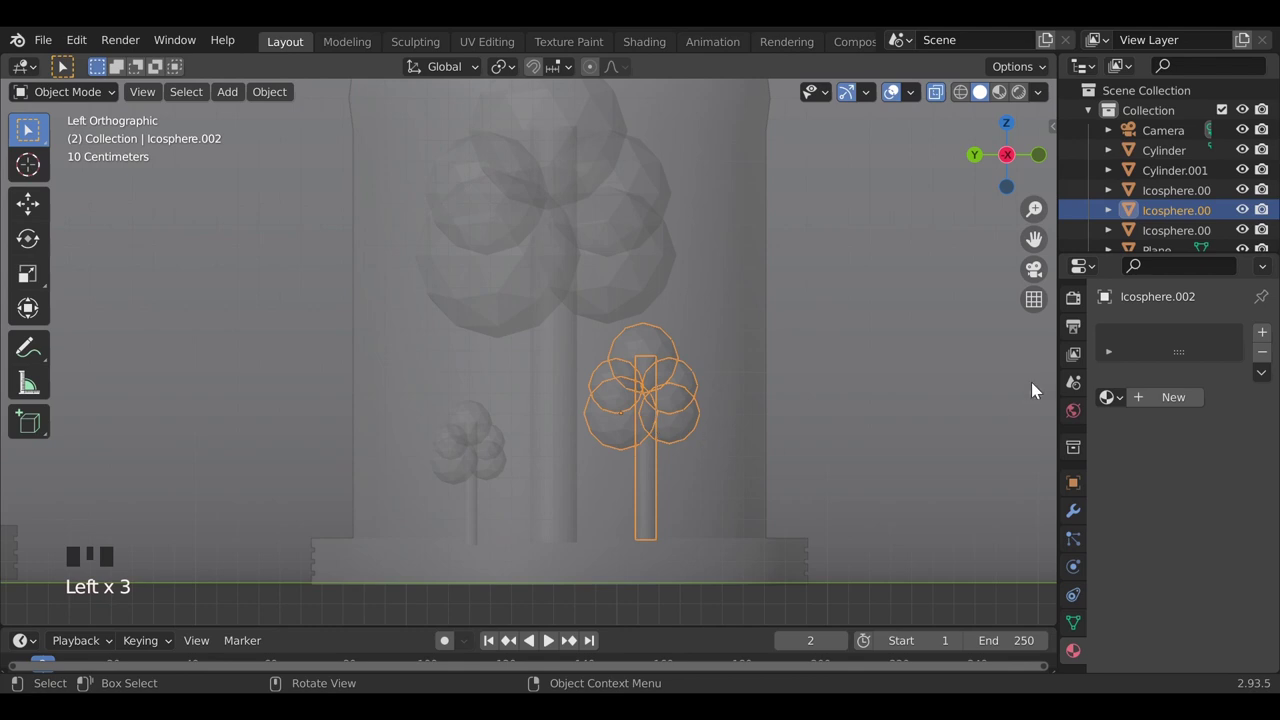
Assign the tan Material.004 to the foliage faces of both small round trees in Edit Mode.
key(Tab)
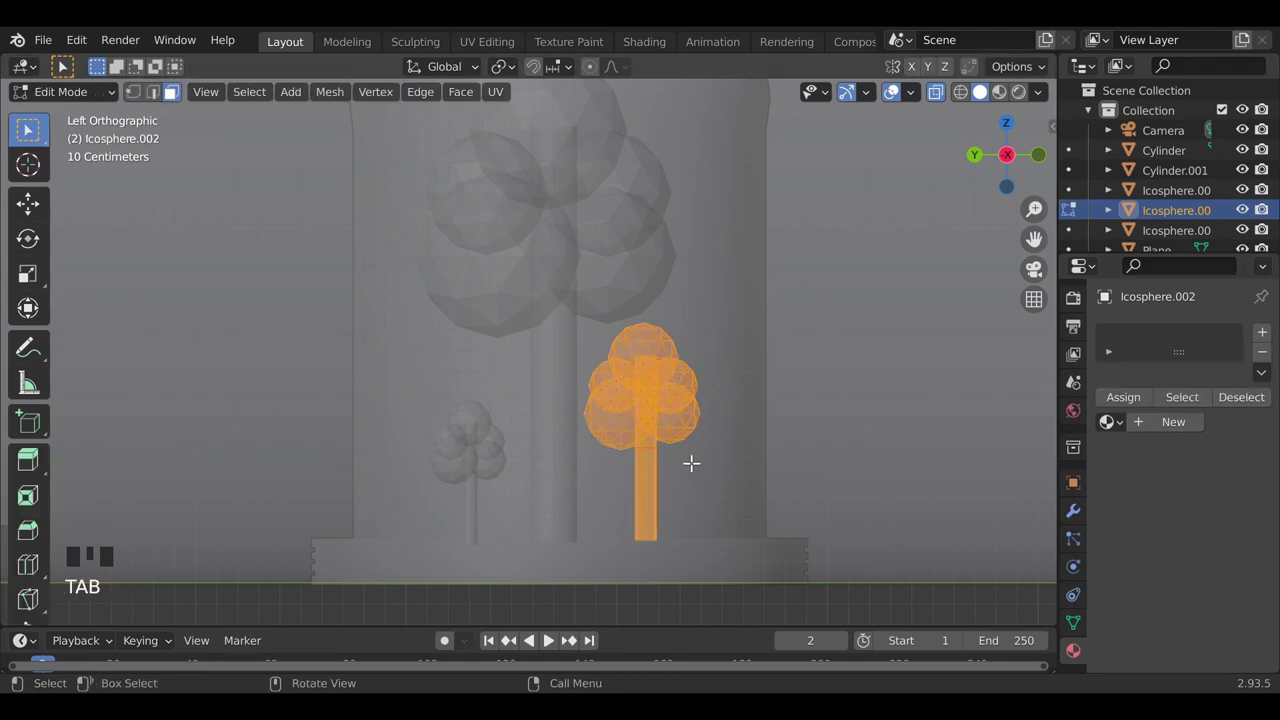
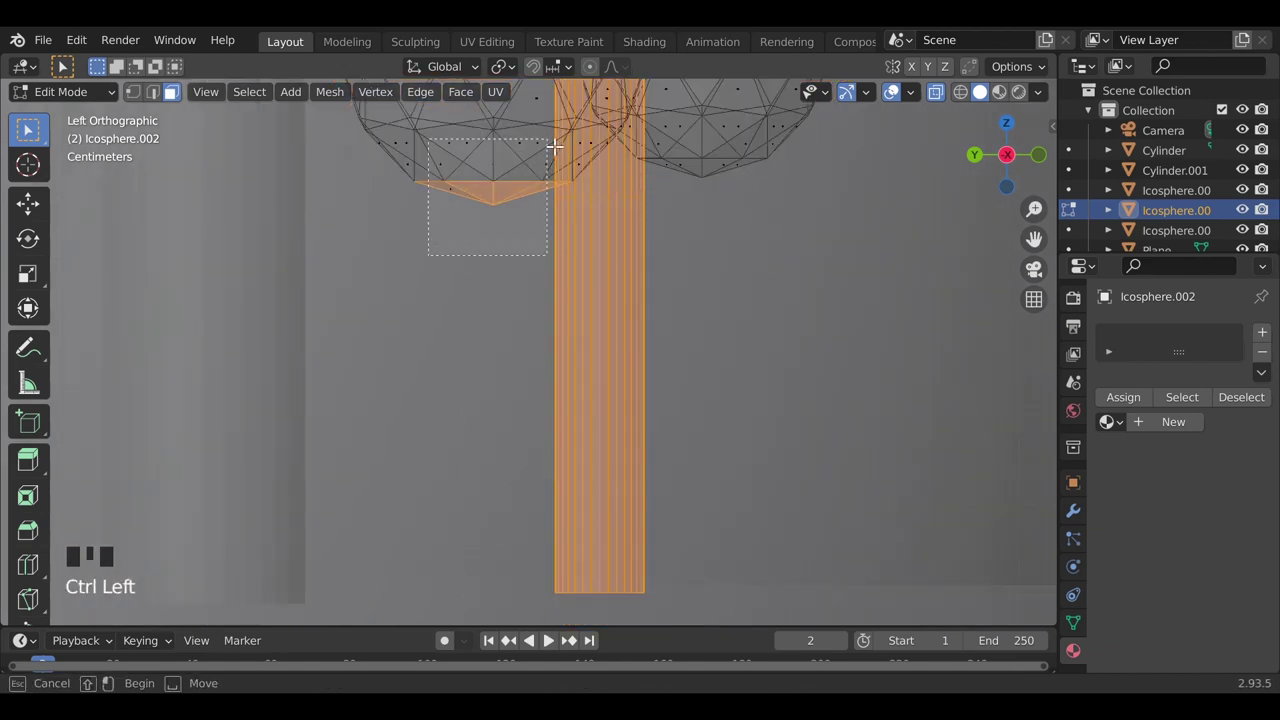
scroll(down, 3)
drag(1271, 334, 1120, 399)
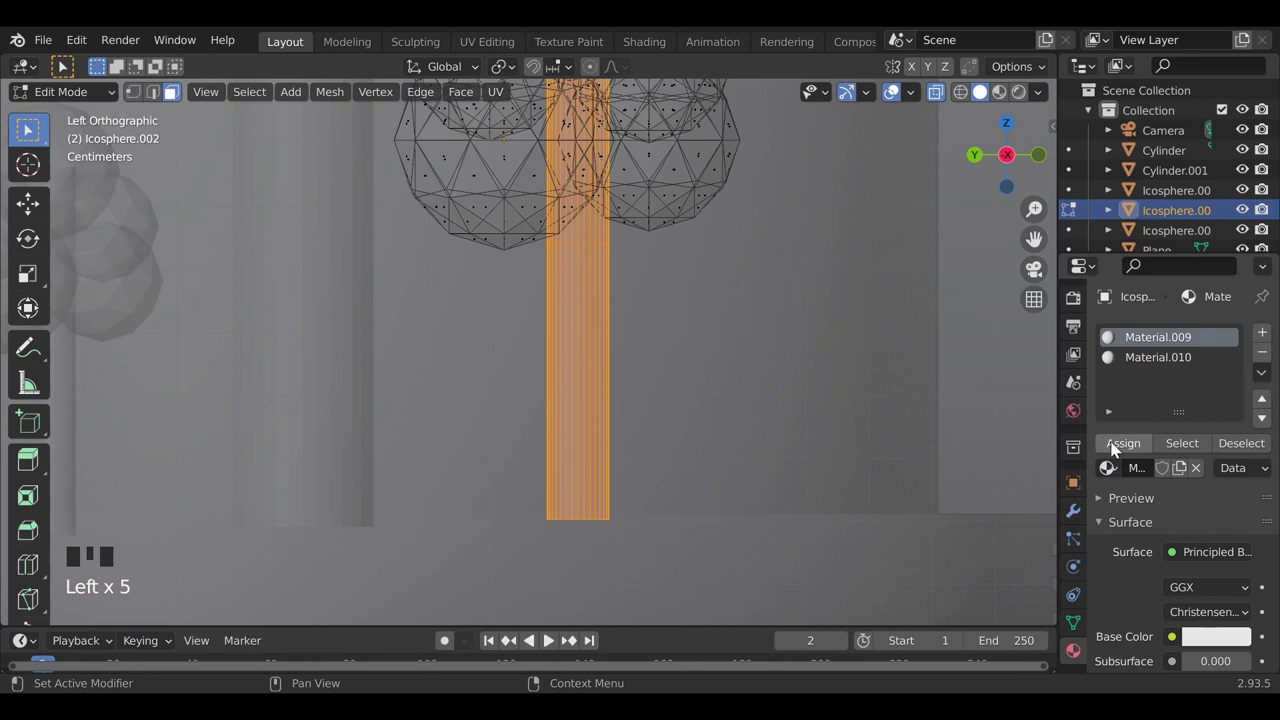
click(1115, 471)
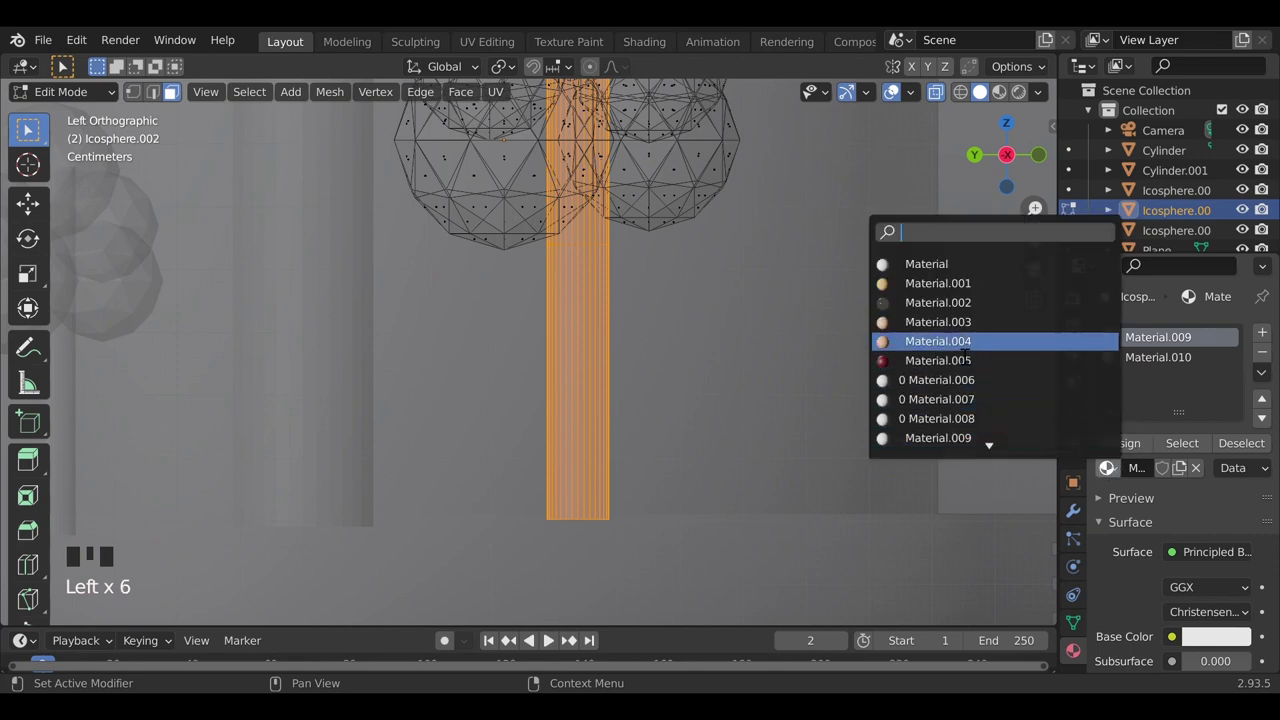
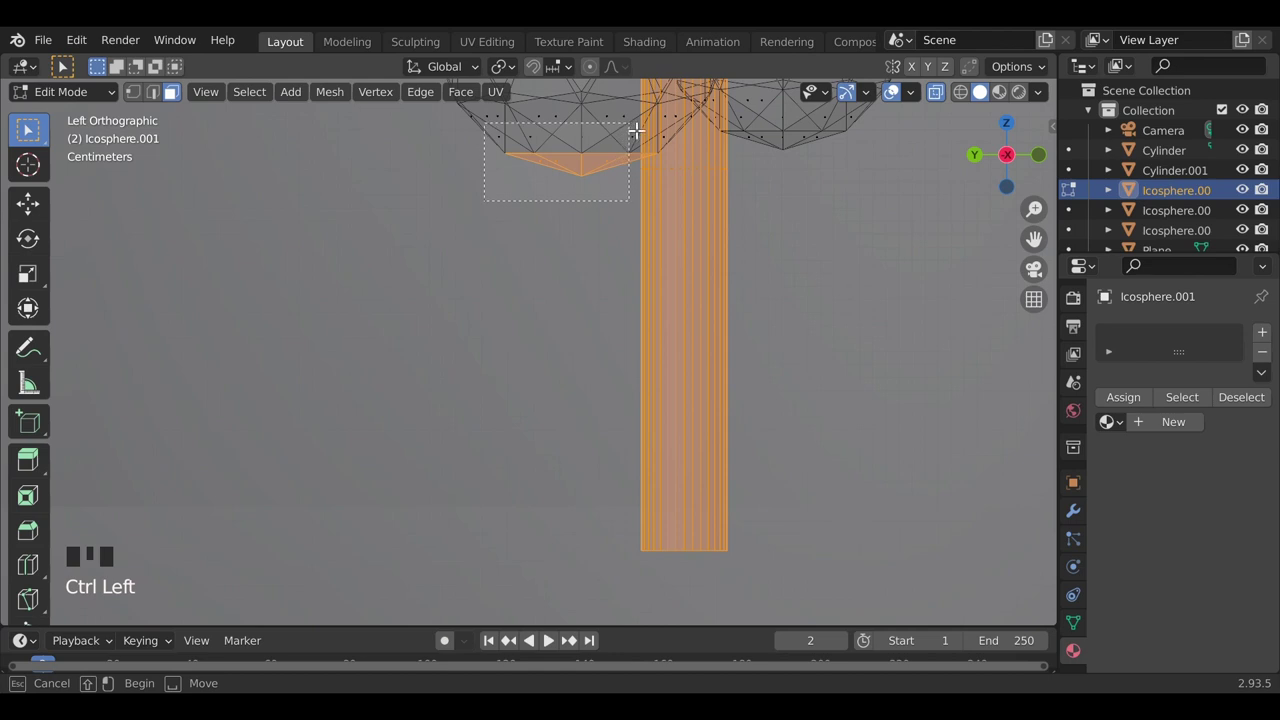
drag(1173, 425, 1151, 342)
click(1110, 483)
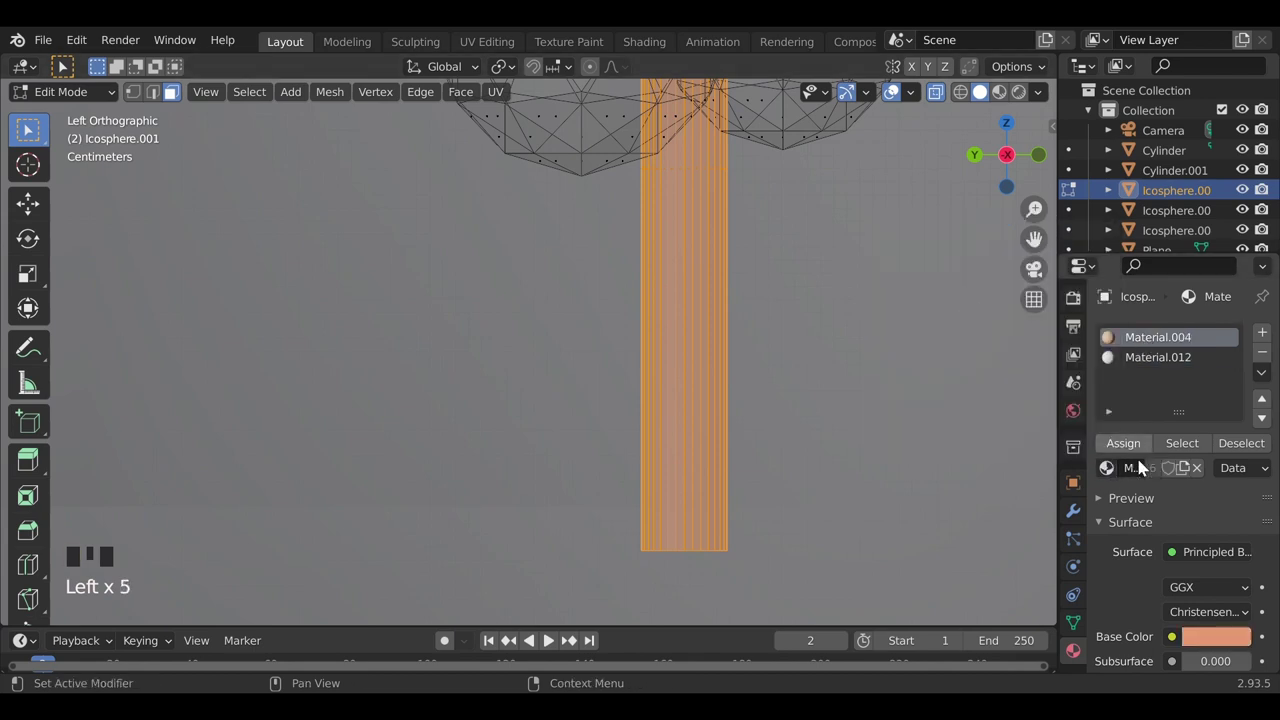
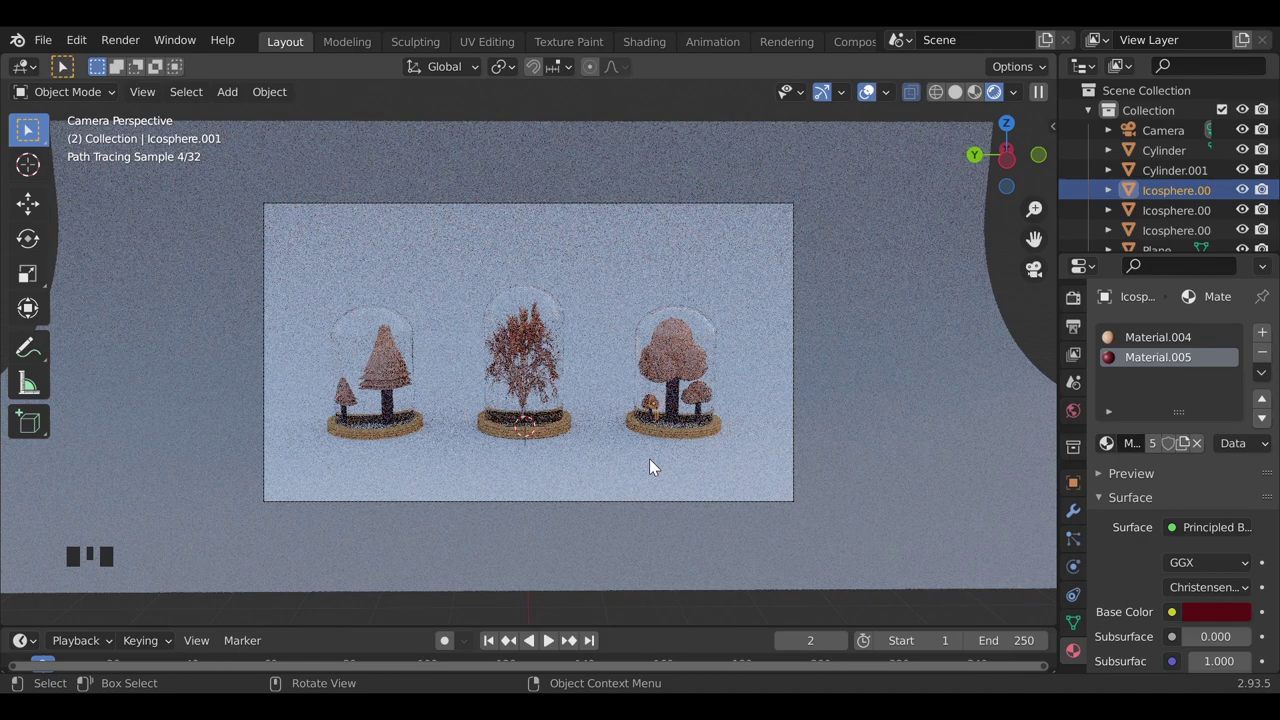
Show the World properties and the sidebar's view settings and check the viewport lighting strength.
scroll(up, 3)
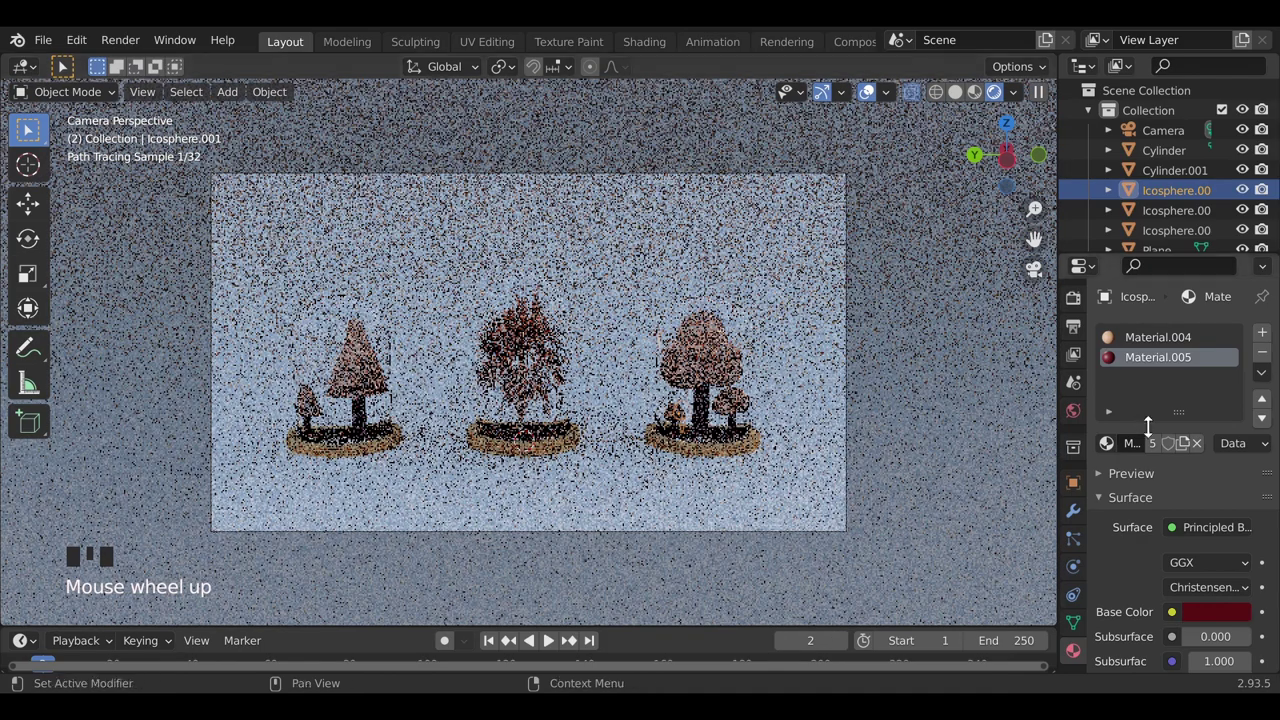
click(1080, 414)
click(1206, 456)
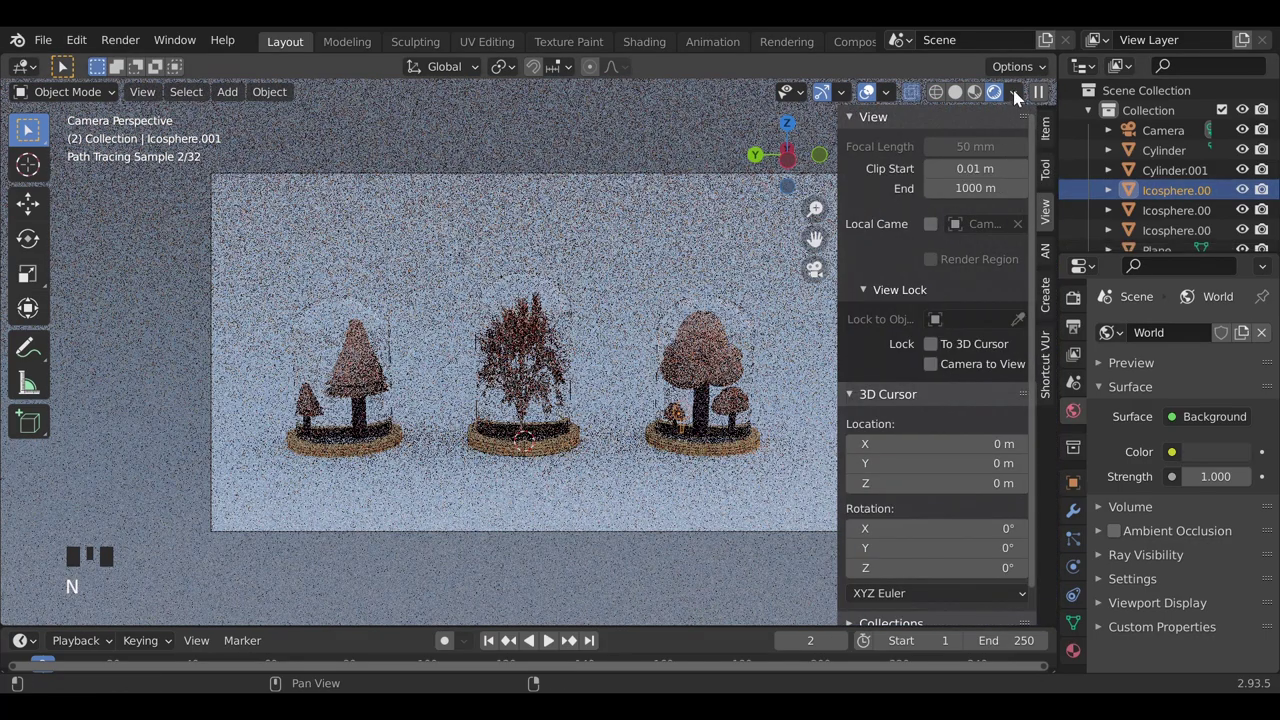
drag(1020, 96, 995, 270)
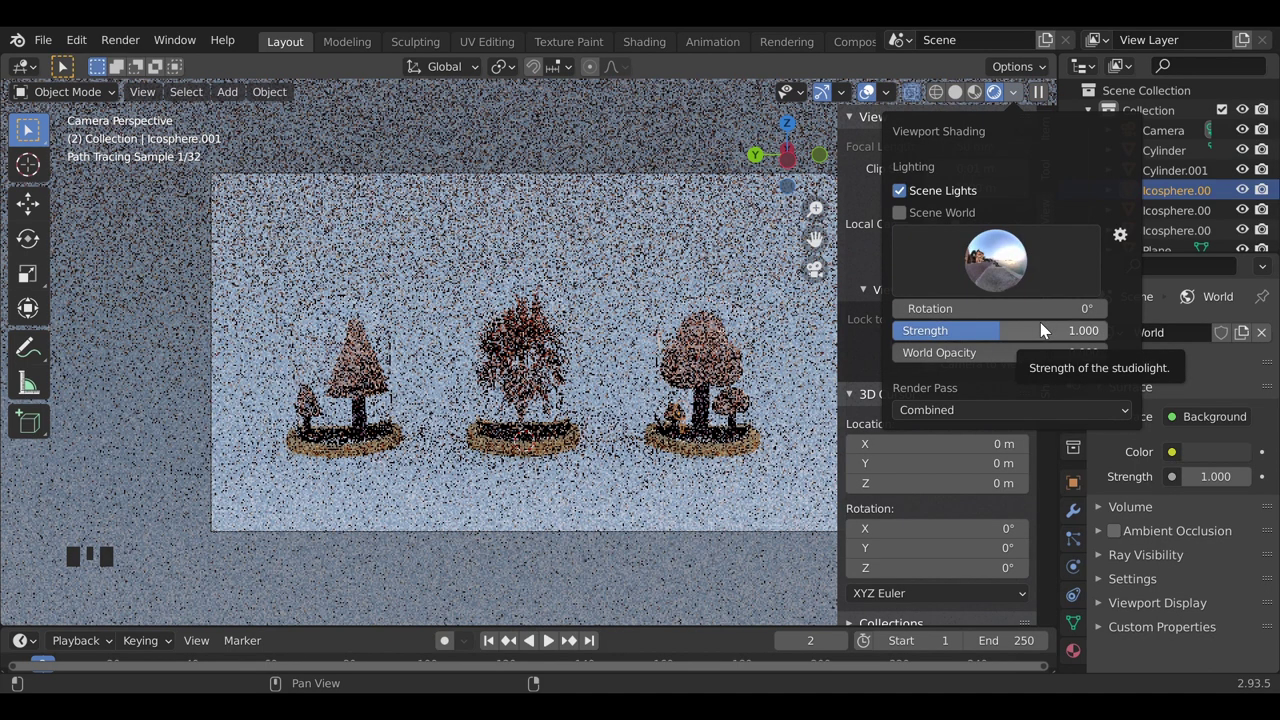
Inspect the backdrop, left dome and a wooden base, then hide the sidebar.
click(755, 484)
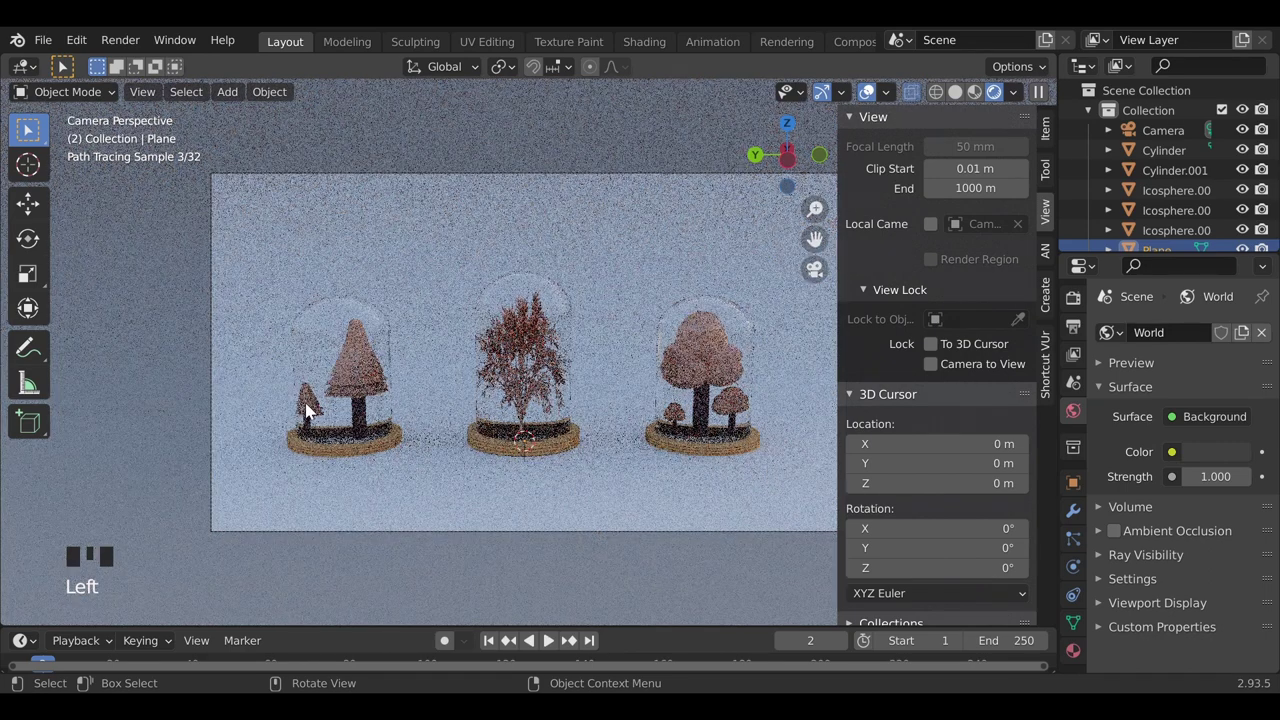
click(312, 409)
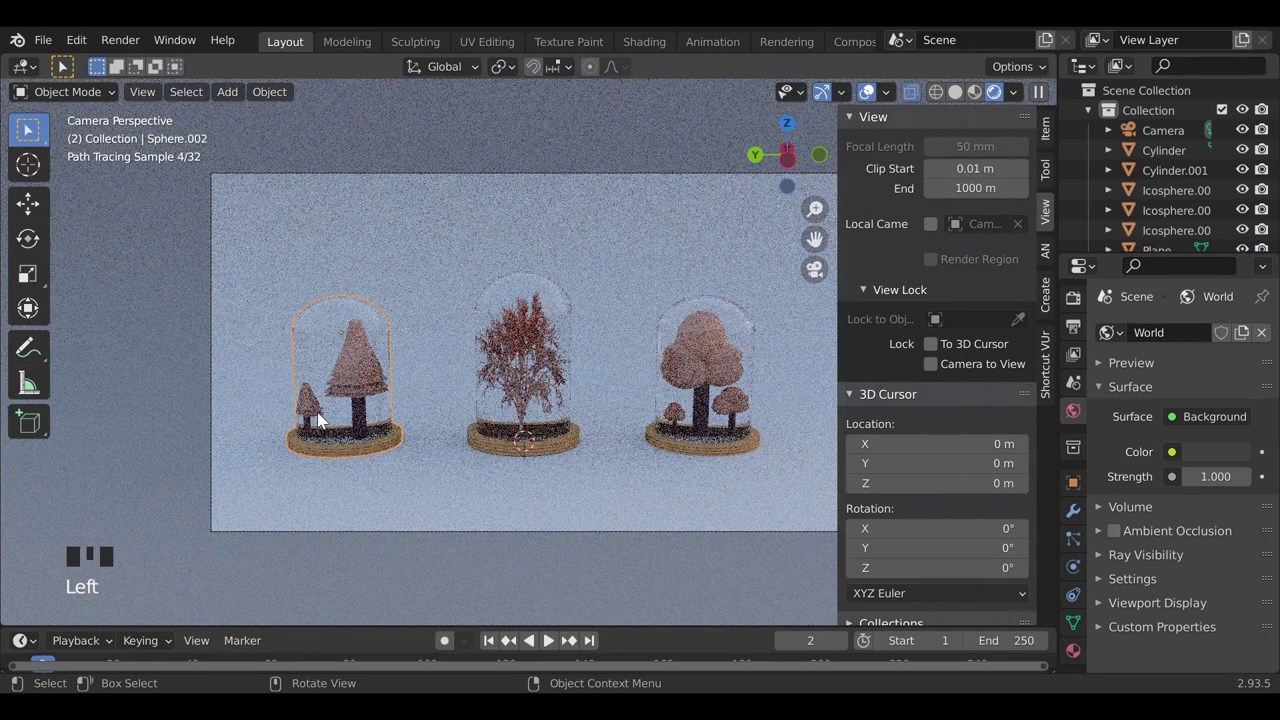
click(316, 414)
key(g)
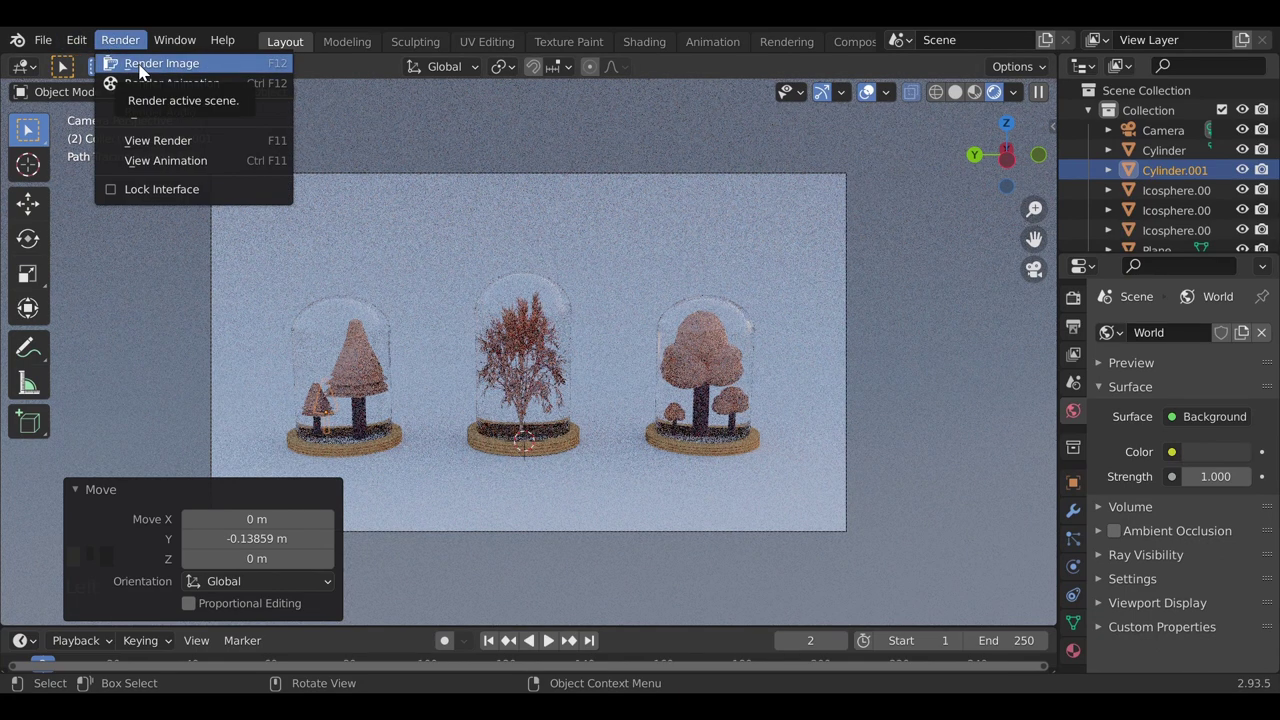
Close the Render menu, zoom the camera view and scale the middle glass dome up slightly.
click(502, 534)
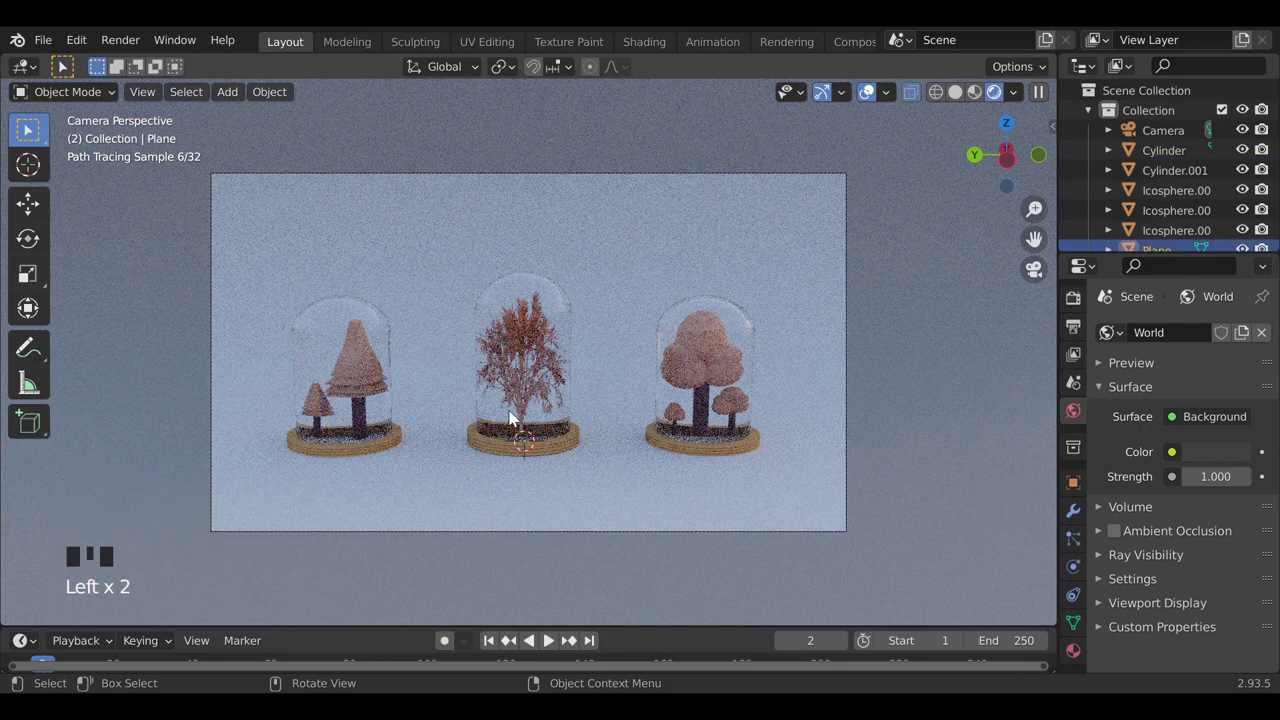
scroll(up, 3)
scroll(up, 3)
scroll(up, 3)
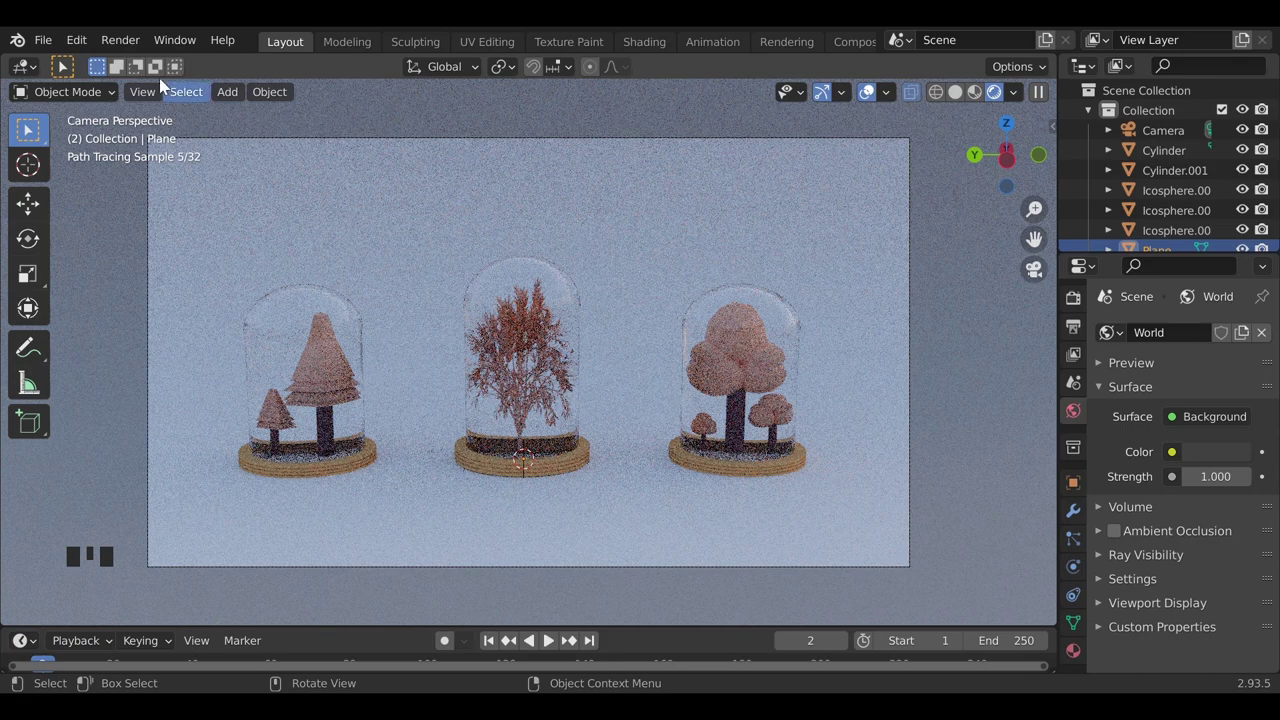
drag(135, 42, 581, 389)
key(s)
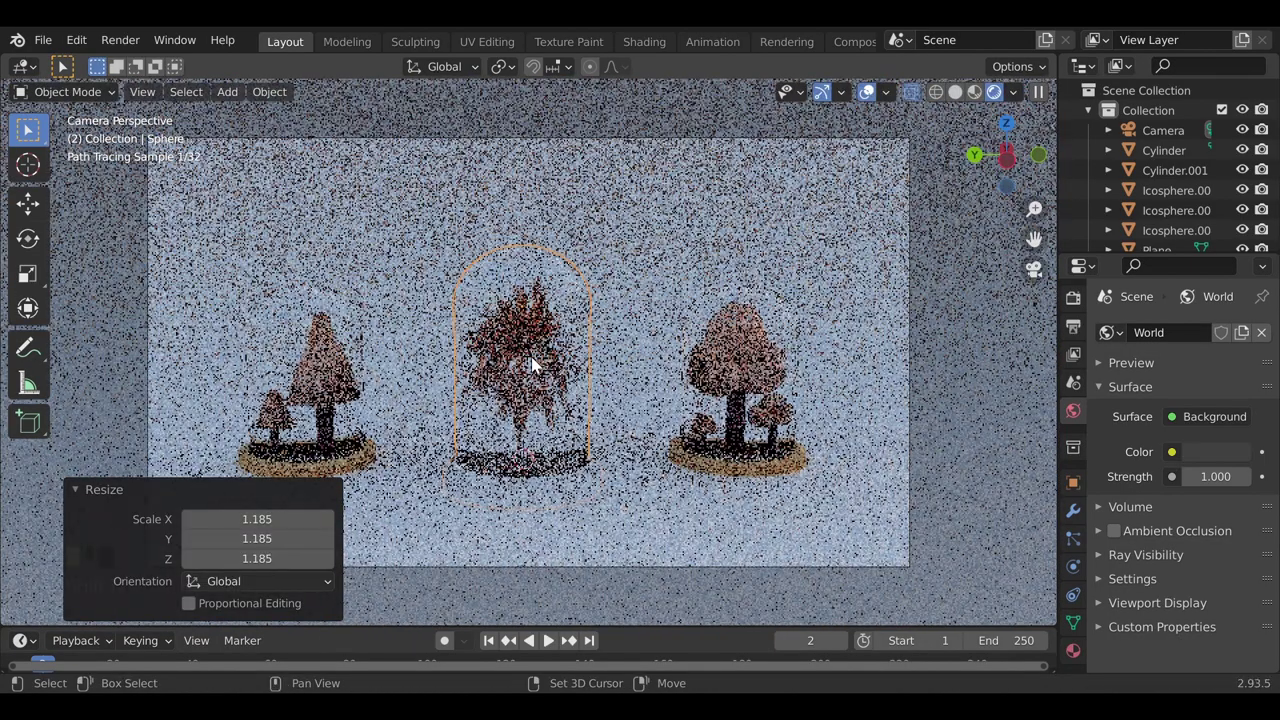
Select the middle tree's leaves and start moving them straight up along Z.
click(541, 361)
drag(578, 287, 542, 334)
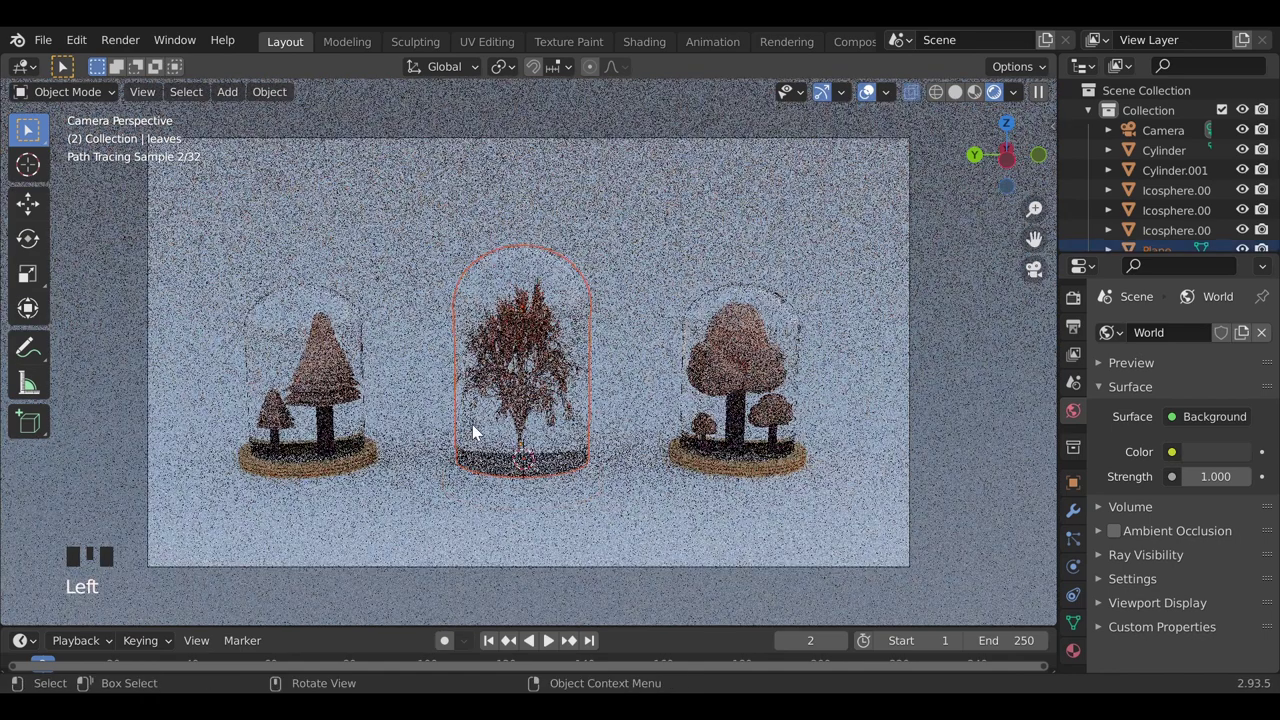
click(707, 202)
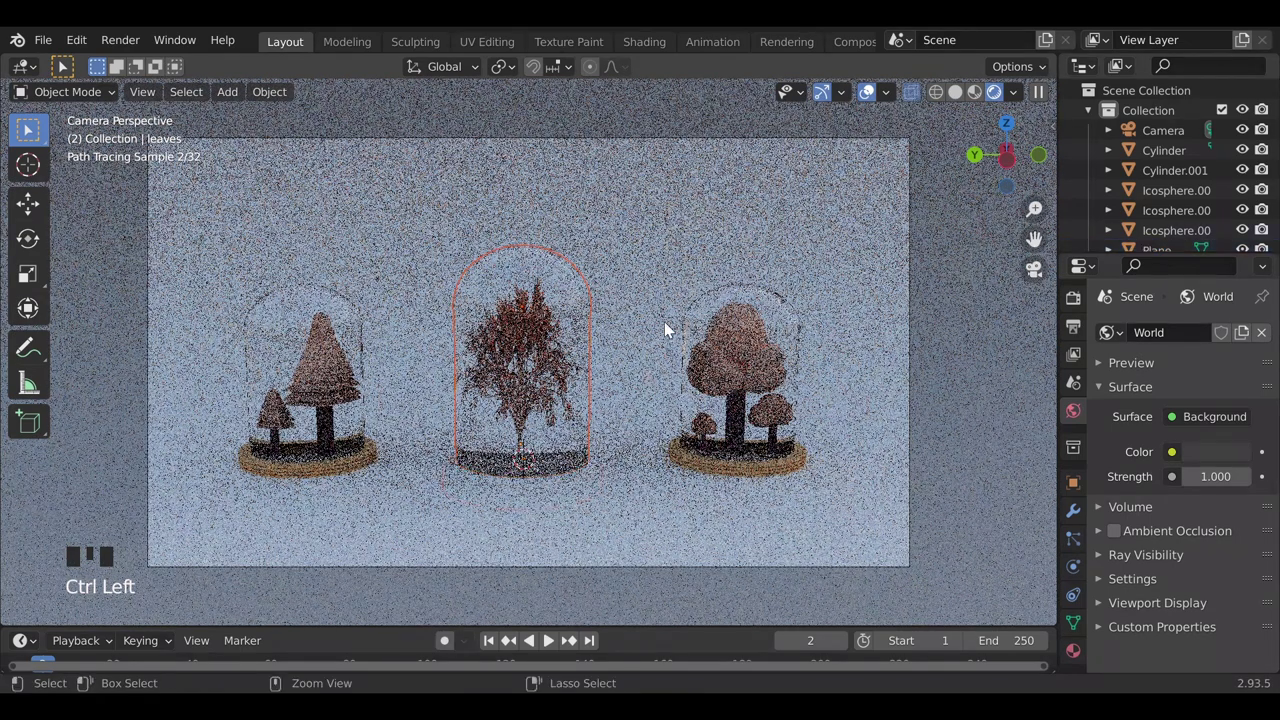
key(g)
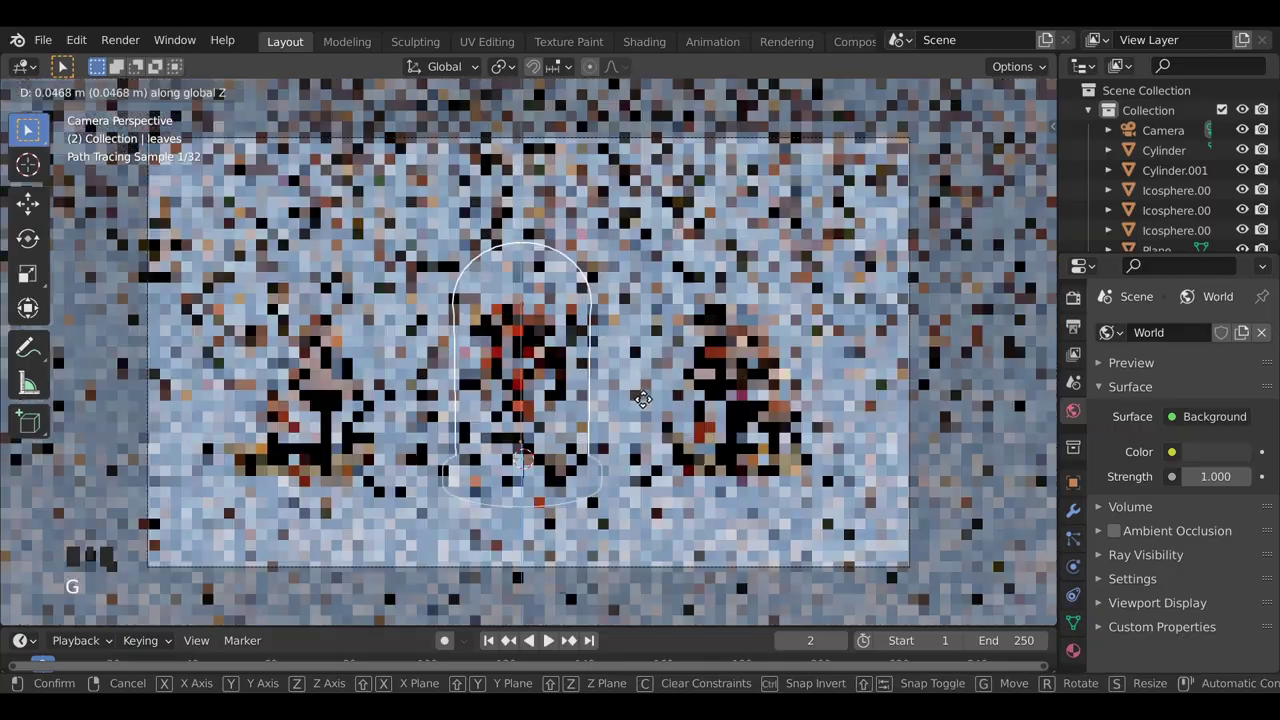
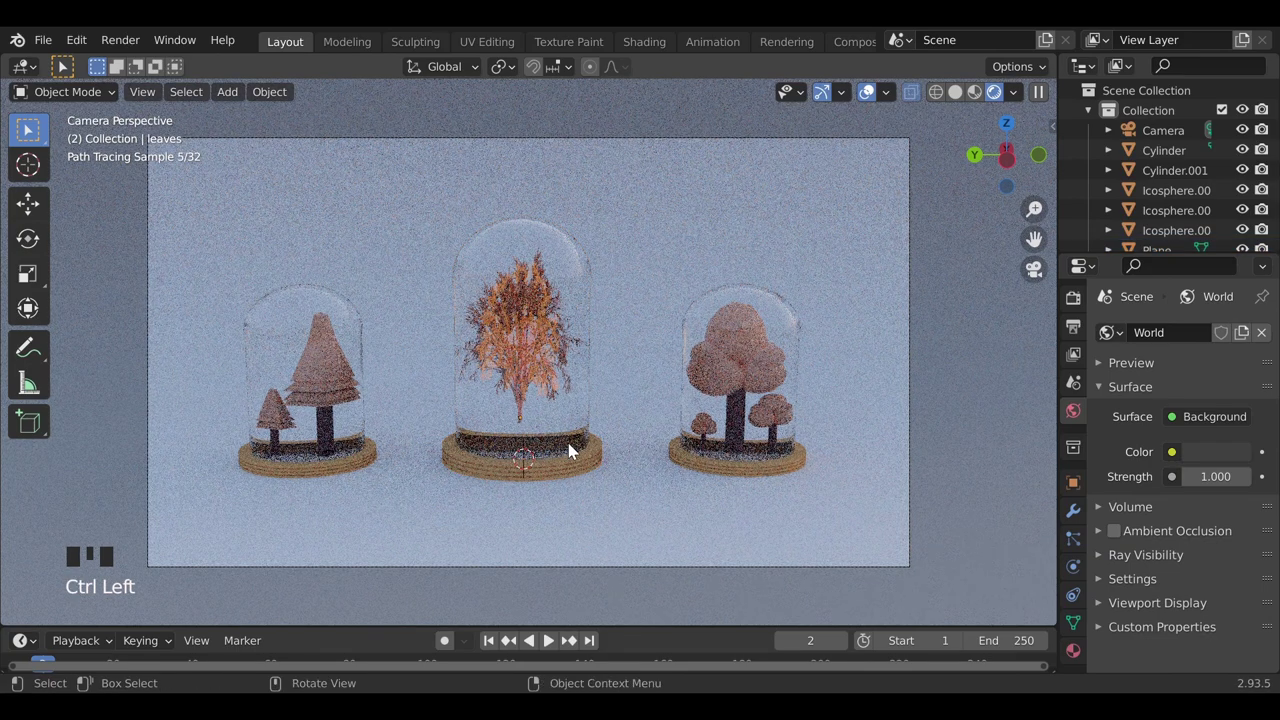
Settle the leaves at their new height, deselect on the backdrop and launch Render Image (F12).
key(g)
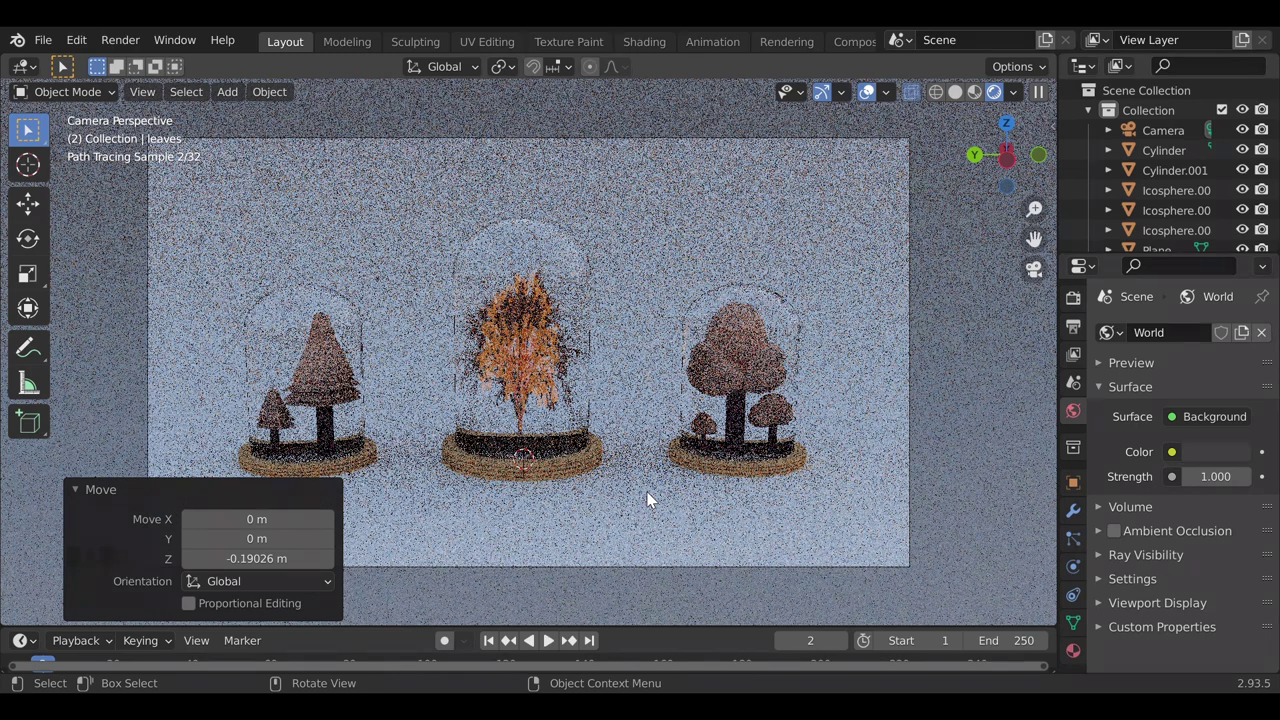
click(644, 503)
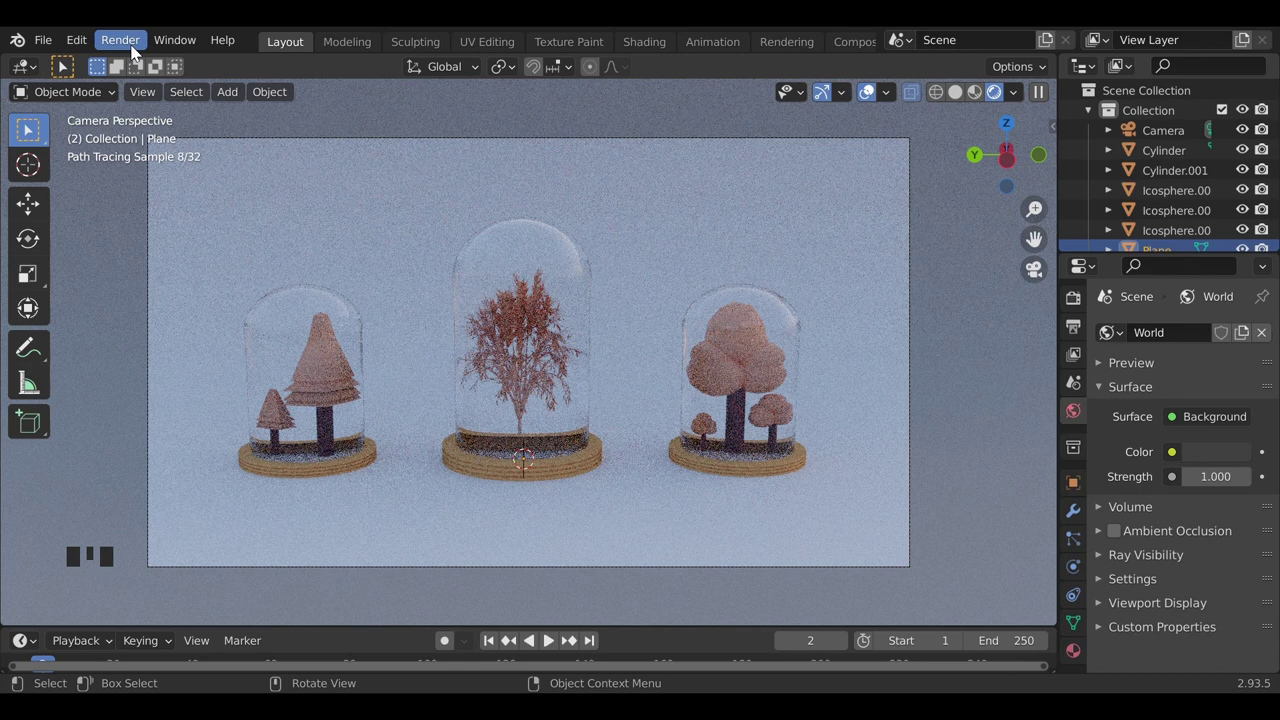
drag(137, 51, 630, 348)
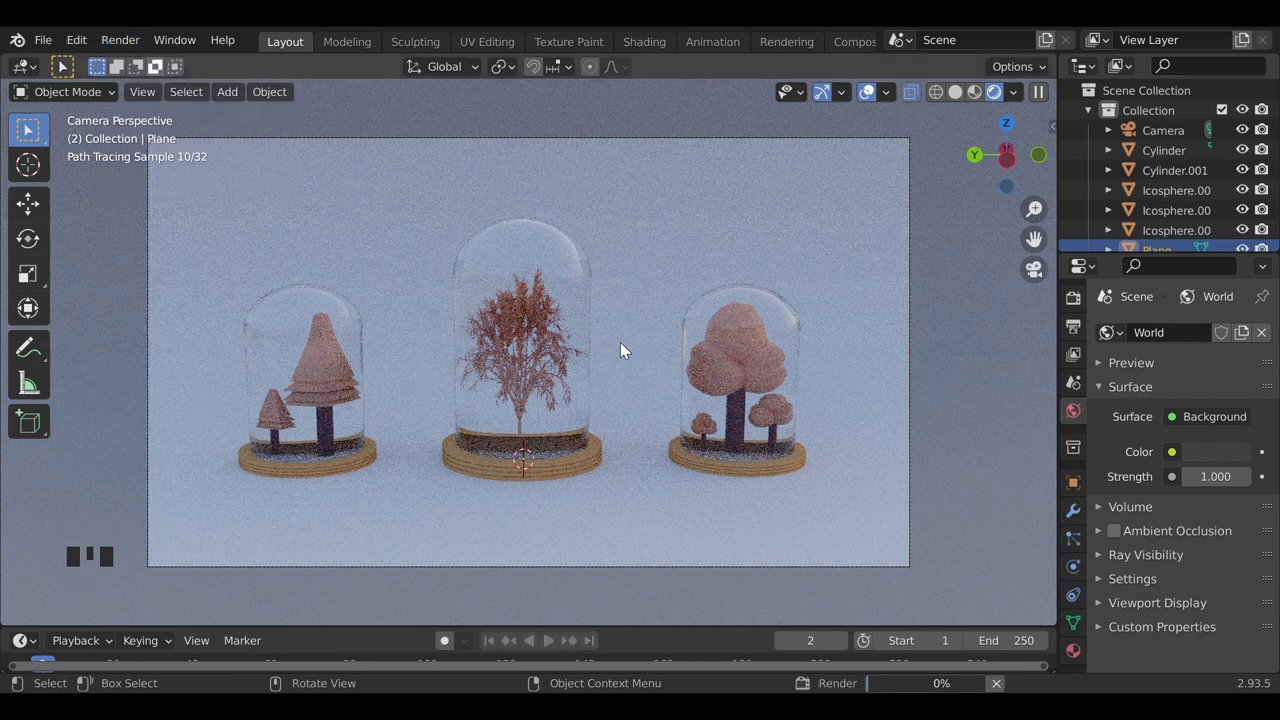